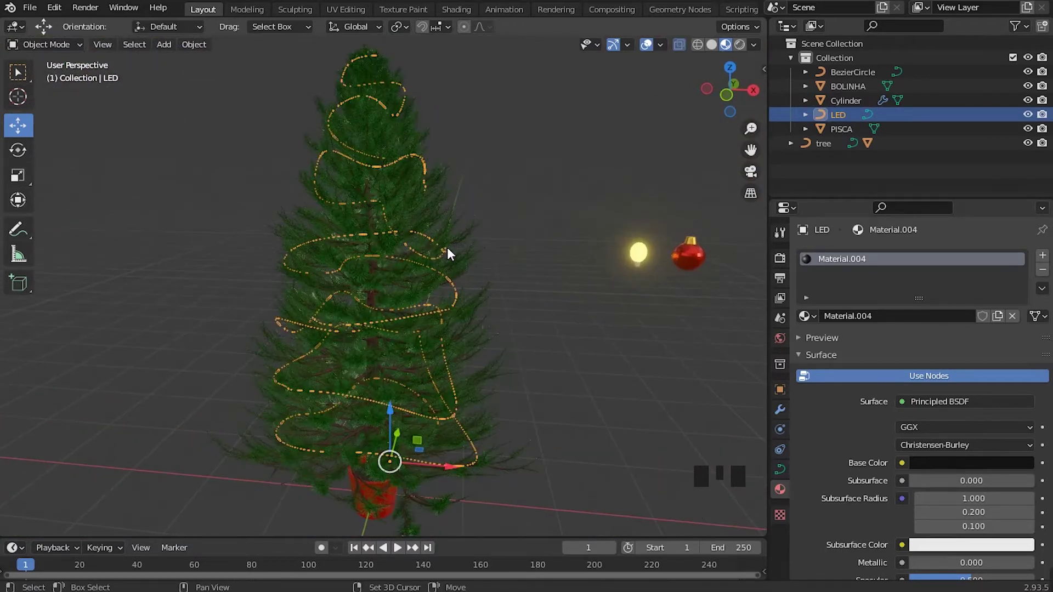
Duplicate the LED light string with Shift+D to create a backup copy.
key(shift+d)
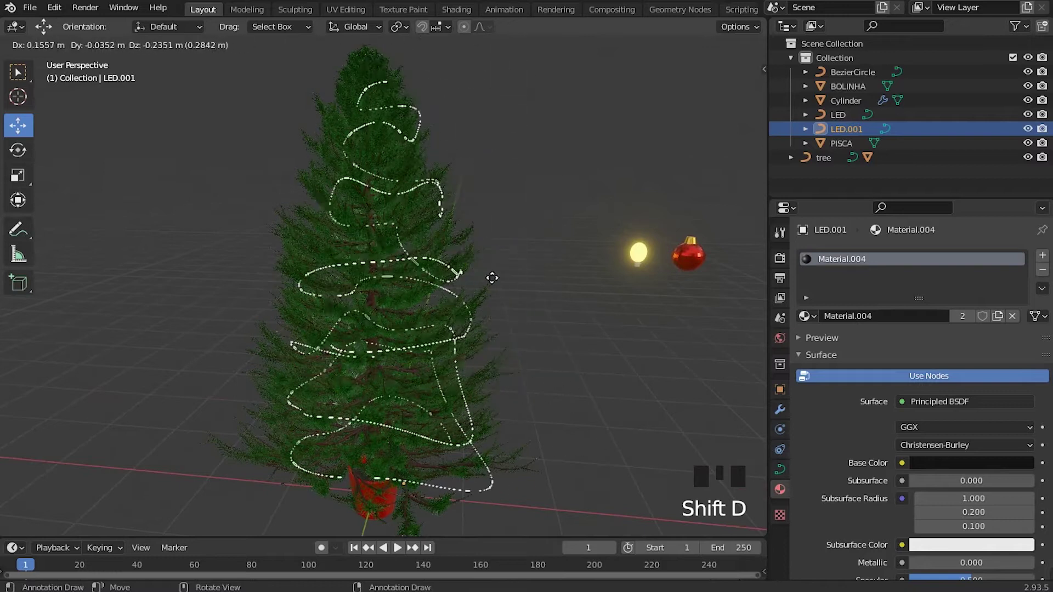
drag(504, 262, 410, 269)
scroll(down, 3)
scroll(up, 3)
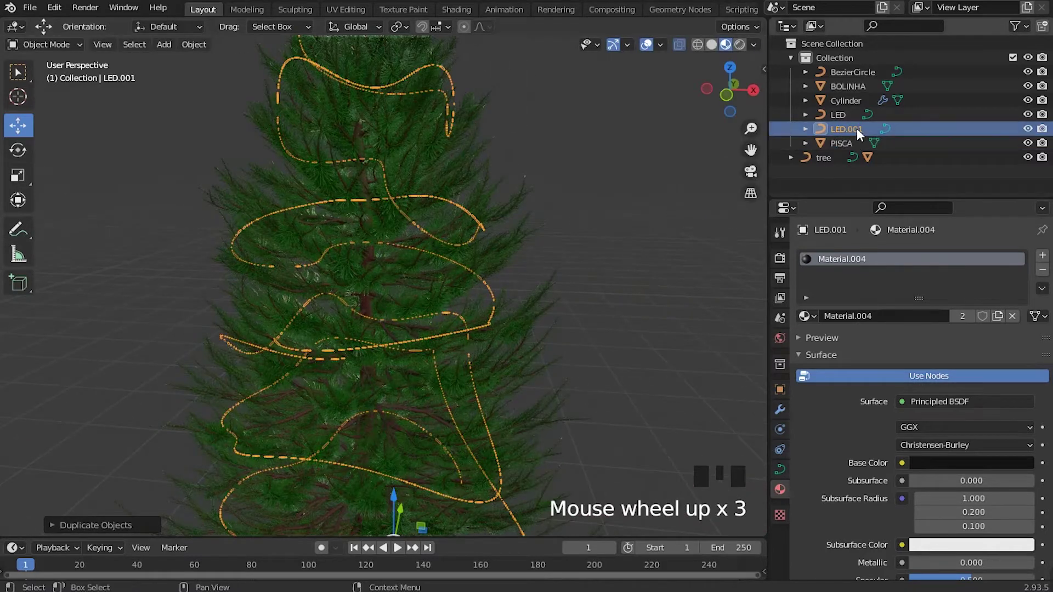
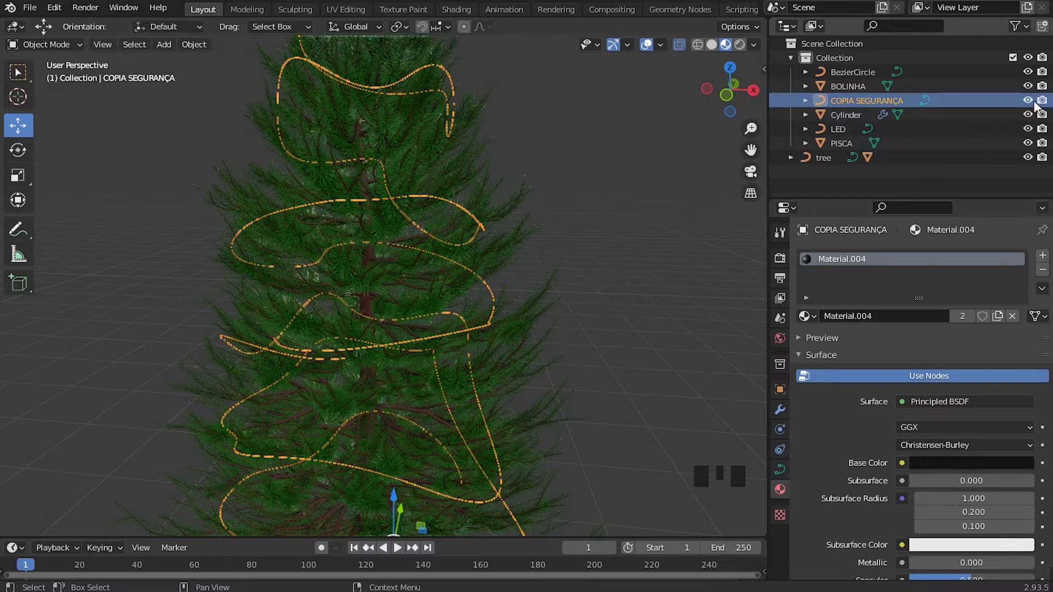
Name the copy COPIA SEGURANÇA in the Outliner and hide it from the viewport.
click(1031, 104)
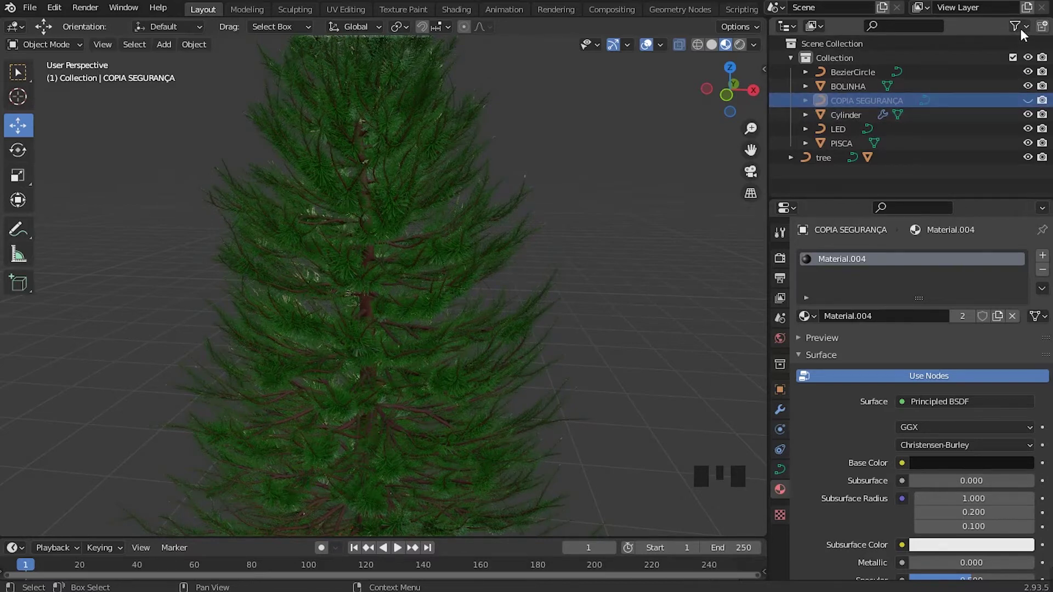
drag(1029, 28, 916, 136)
click(1048, 105)
click(1030, 102)
click(1032, 104)
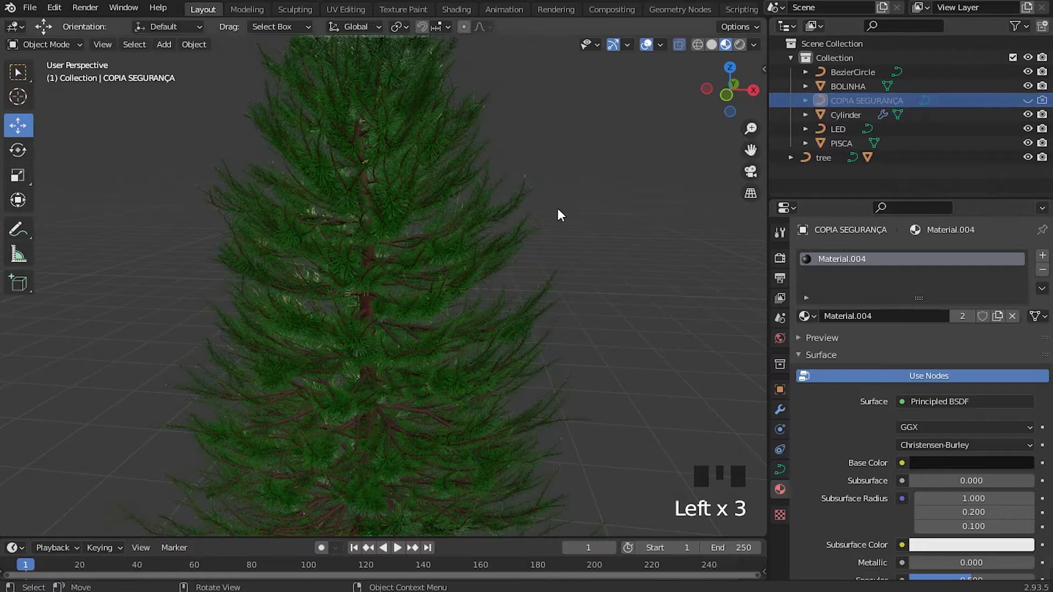
Orbit around the tree to inspect the LED string spiralling along the branches.
drag(420, 380, 435, 322)
scroll(down, 3)
drag(423, 279, 444, 333)
scroll(up, 3)
drag(610, 394, 447, 388)
scroll(up, 3)
click(376, 440)
scroll(down, 3)
middle_click(391, 385)
scroll(down, 3)
drag(484, 278, 411, 249)
scroll(up, 3)
drag(424, 289, 423, 308)
scroll(up, 3)
drag(490, 343, 473, 281)
drag(473, 280, 486, 330)
scroll(up, 3)
drag(474, 350, 432, 351)
scroll(down, 3)
Convert the LED curve to a mesh, checking its geometry in Edit Mode.
key(Tab)
scroll(up, 3)
scroll(down, 3)
drag(376, 306, 312, 293)
scroll(up, 3)
scroll(down, 3)
drag(373, 294, 570, 272)
key(Tab)
scroll(down, 3)
drag(592, 352, 433, 355)
scroll(up, 3)
middle_click(498, 338)
scroll(down, 3)
drag(464, 444, 471, 362)
scroll(up, 3)
drag(465, 412, 443, 360)
scroll(up, 3)
scroll(up, 3)
scroll(up, 3)
Apply All Transforms to the LED mesh with Ctrl+A.
key(ctrl+a)
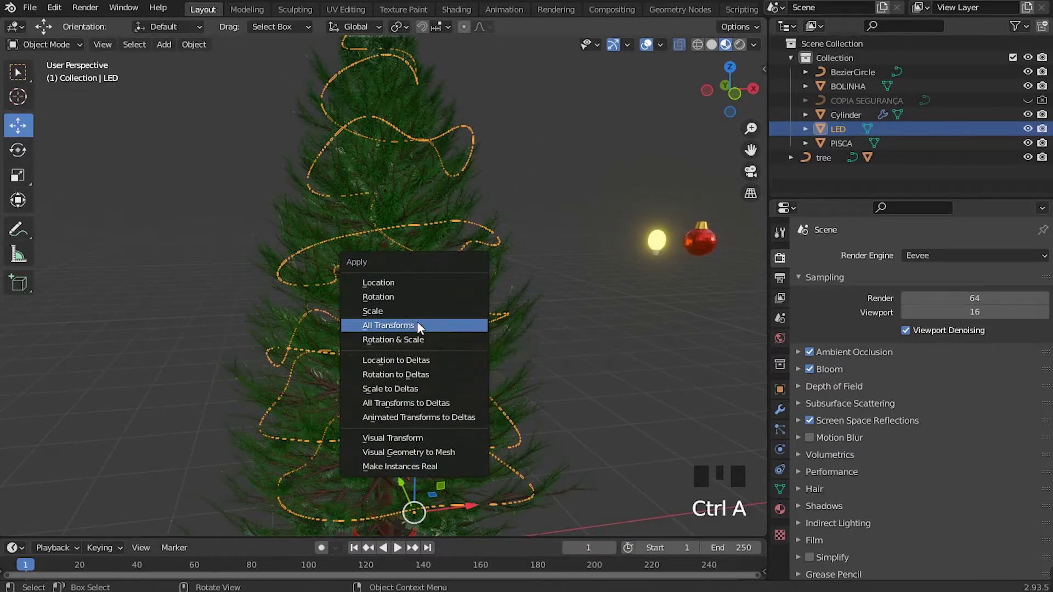
scroll(down, 3)
drag(433, 344, 428, 368)
scroll(up, 3)
scroll(down, 3)
drag(440, 317, 414, 372)
scroll(up, 3)
drag(515, 403, 480, 377)
scroll(down, 3)
drag(483, 383, 404, 359)
scroll(down, 3)
drag(416, 392, 786, 435)
click(787, 435)
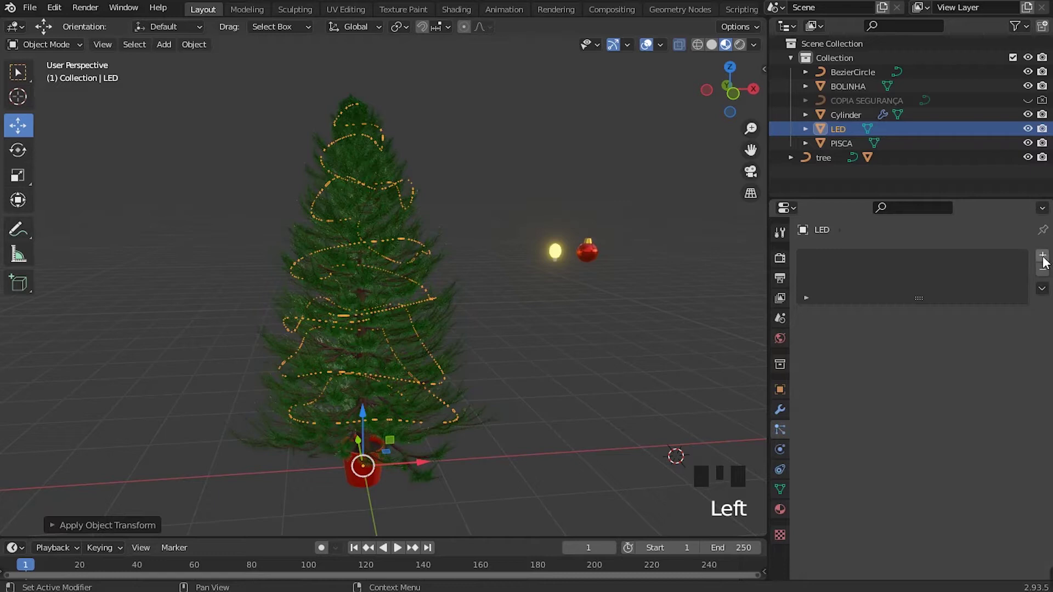
Add a Hair particle system to the LED mesh, rendered as Object at 0.050 scale.
drag(1046, 260, 983, 338)
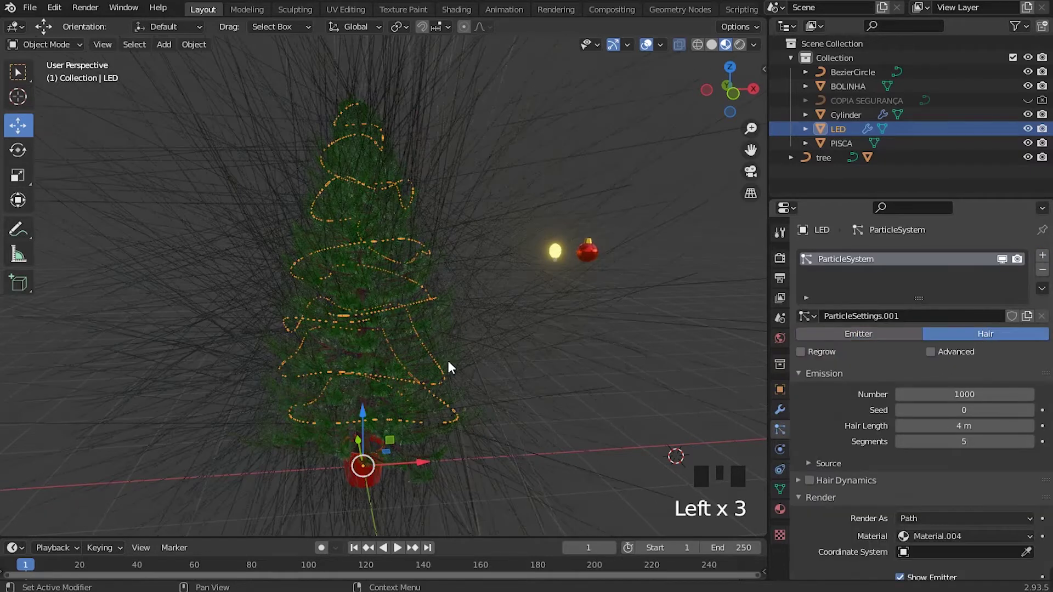
scroll(down, 3)
drag(393, 377, 390, 383)
scroll(up, 3)
drag(400, 376, 921, 350)
scroll(down, 3)
scroll(down, 3)
drag(804, 419, 968, 409)
scroll(down, 3)
scroll(down, 3)
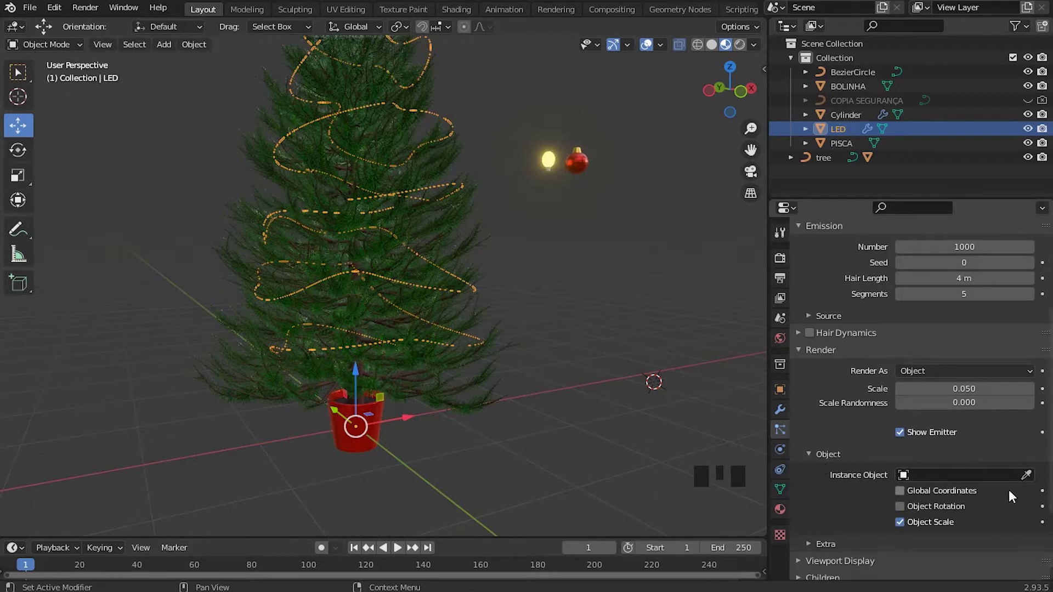
Start the Instance Object picker, then undo to fix the bulb first.
click(1032, 480)
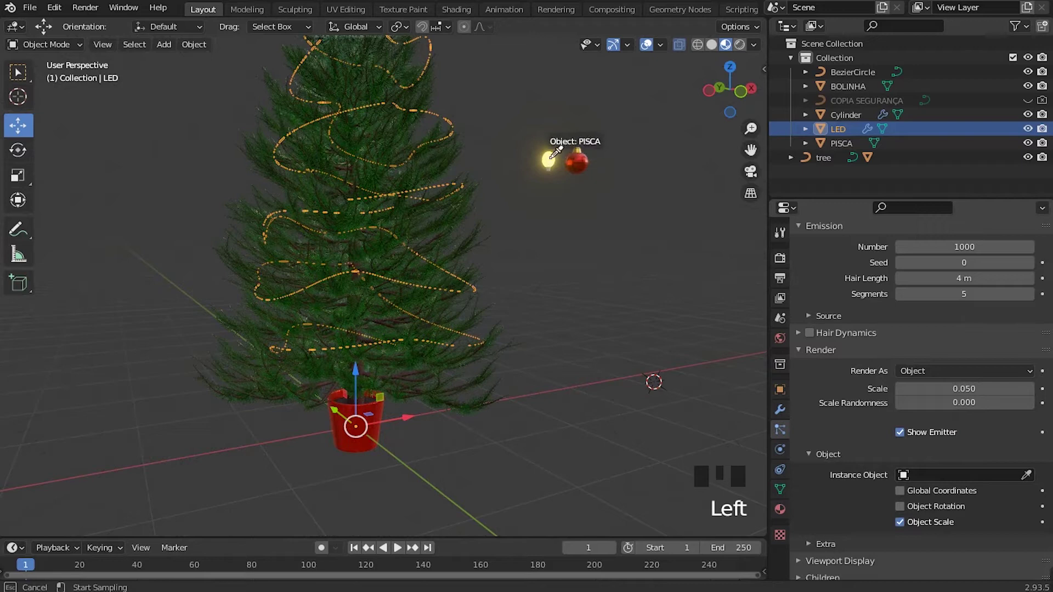
scroll(down, 3)
drag(488, 286, 332, 305)
scroll(up, 3)
drag(360, 323, 591, 376)
scroll(up, 3)
middle_click(528, 375)
key(ctrl+z)
scroll(down, 3)
drag(499, 319, 487, 315)
scroll(up, 3)
Select the PISCA bulb and rotate it to orient the instances.
click(575, 224)
drag(533, 296, 299, 421)
scroll(down, 3)
scroll(up, 3)
drag(439, 359, 576, 245)
key(r)
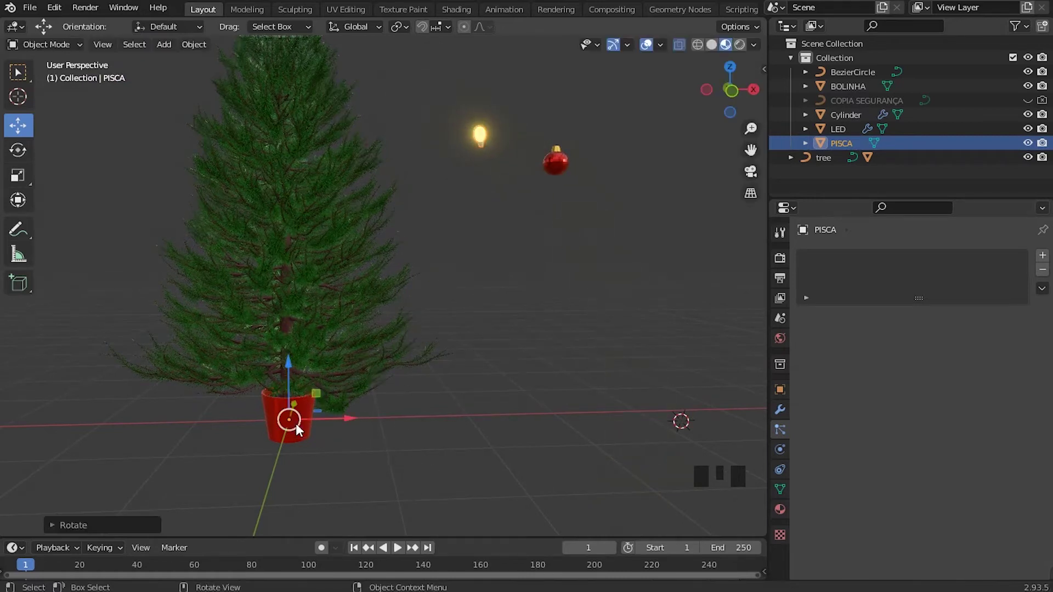
Undo the rotation and frame the PISCA bulb in the viewport.
key(ctrl+z)
scroll(up, 3)
drag(525, 271, 549, 167)
drag(549, 167, 553, 167)
drag(553, 167, 490, 187)
scroll(up, 3)
drag(512, 221, 470, 310)
In front orthographic view, set the PISCA bulb's origin at its base.
key(KP_1)
scroll(up, 3)
drag(507, 284, 335, 330)
scroll(up, 3)
scroll(up, 3)
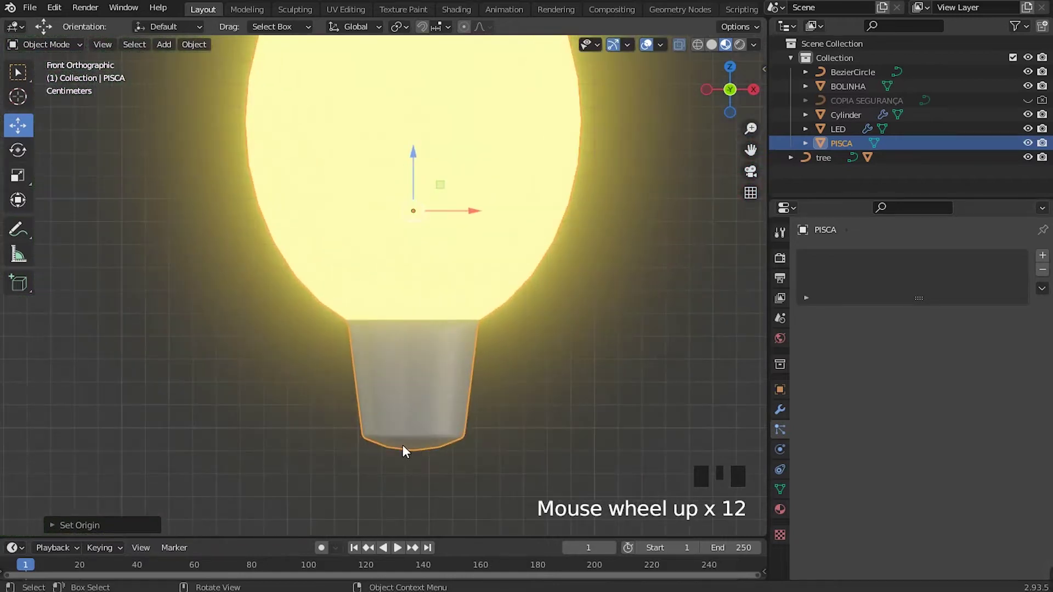
scroll(down, 3)
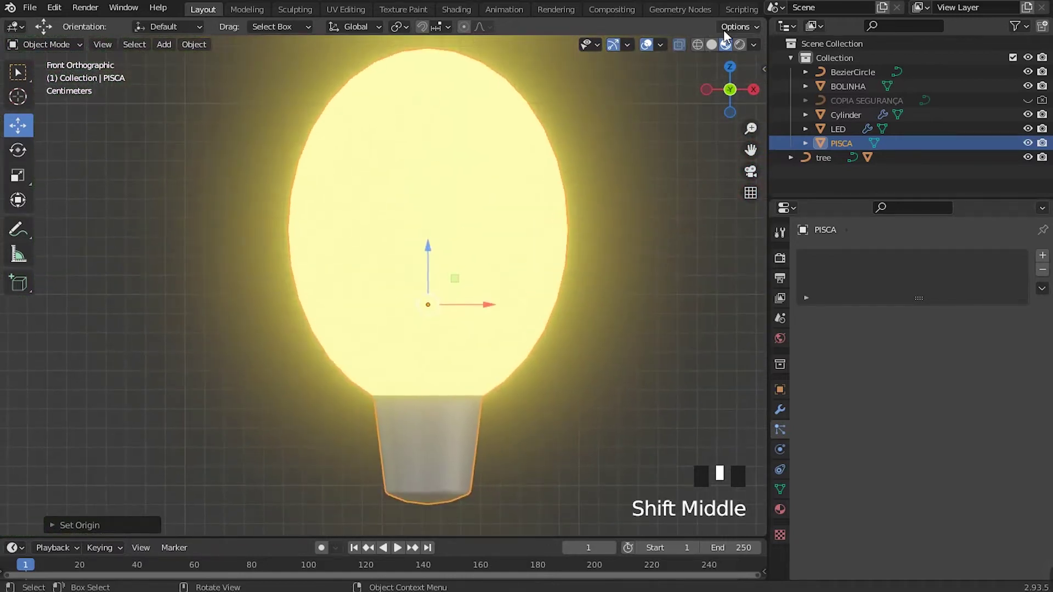
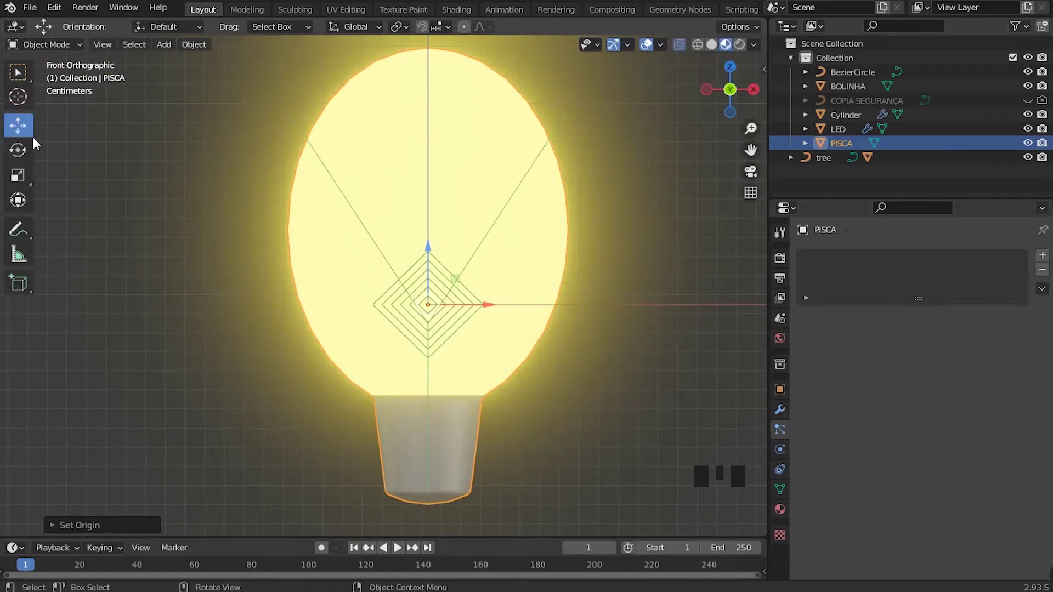
click(431, 250)
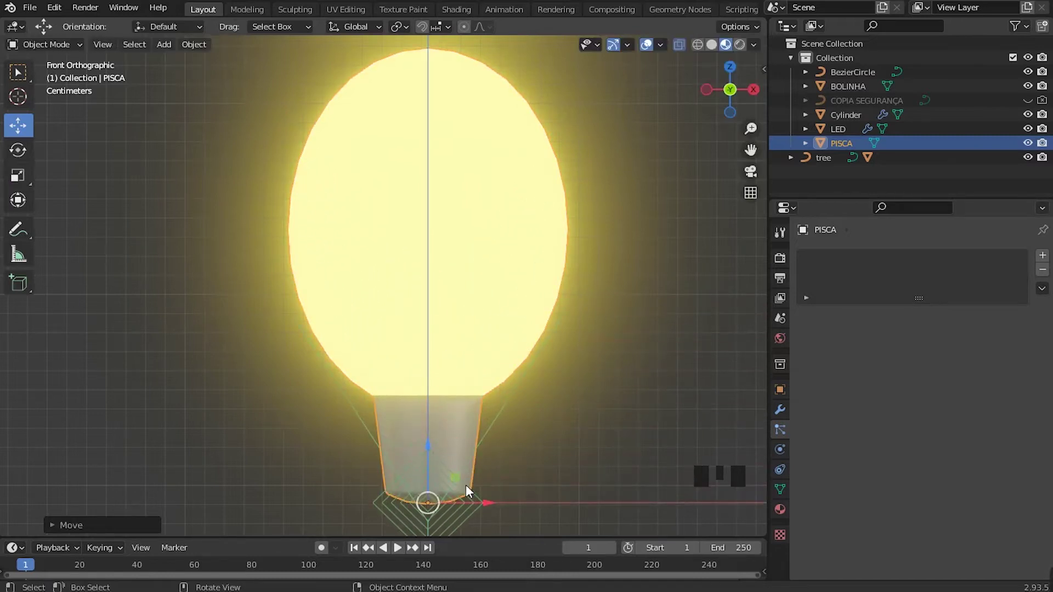
Move the PISCA bulb into place with G, then reselect the LED string.
drag(480, 411, 451, 415)
scroll(up, 3)
scroll(down, 3)
drag(763, 35, 489, 292)
scroll(down, 3)
key(g)
scroll(down, 3)
middle_click(572, 223)
scroll(up, 3)
drag(661, 336, 503, 356)
click(503, 356)
click(501, 356)
scroll(down, 3)
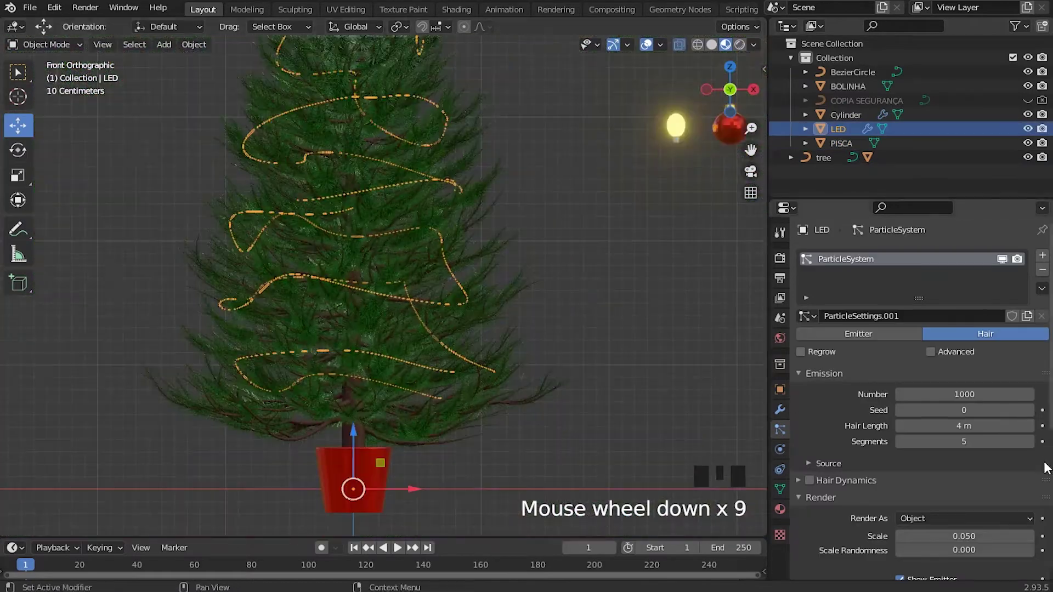
Pick PISCA as the particle Instance Object with the eyedropper.
scroll(down, 3)
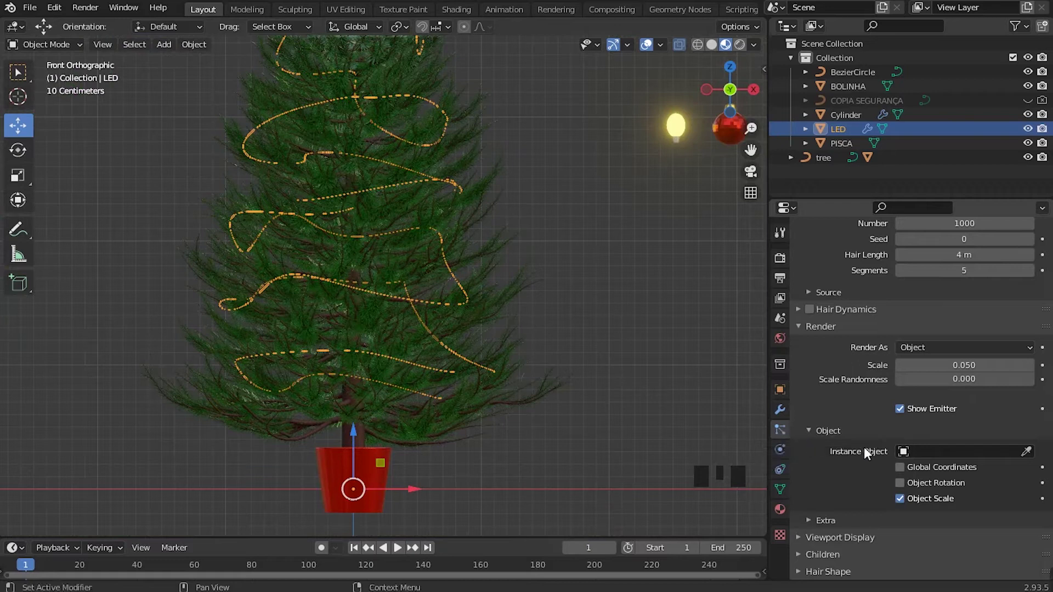
click(1034, 454)
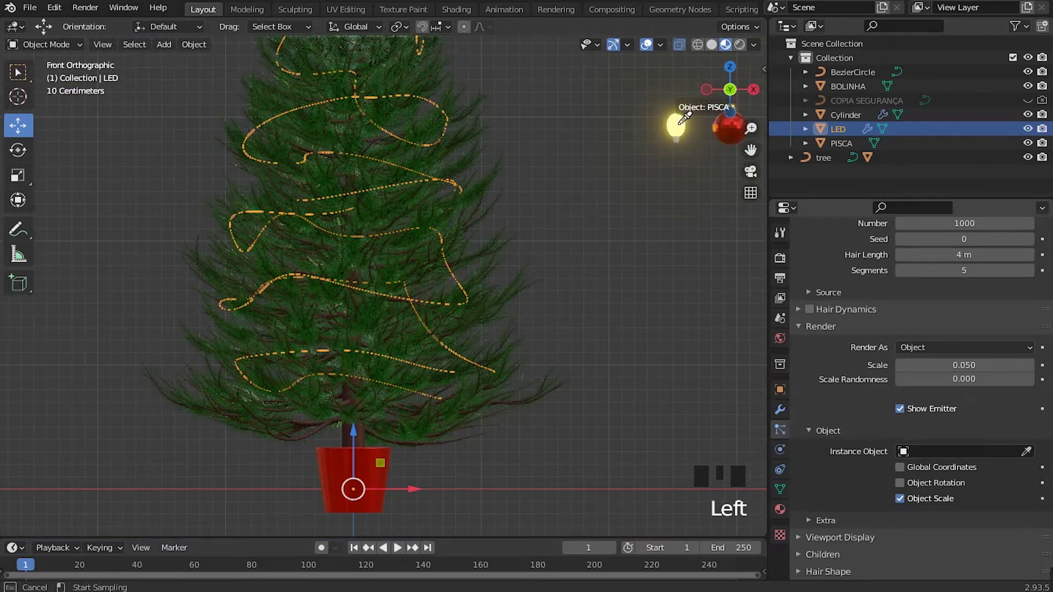
scroll(down, 3)
drag(359, 410, 387, 393)
scroll(up, 3)
scroll(down, 3)
middle_click(380, 375)
scroll(up, 3)
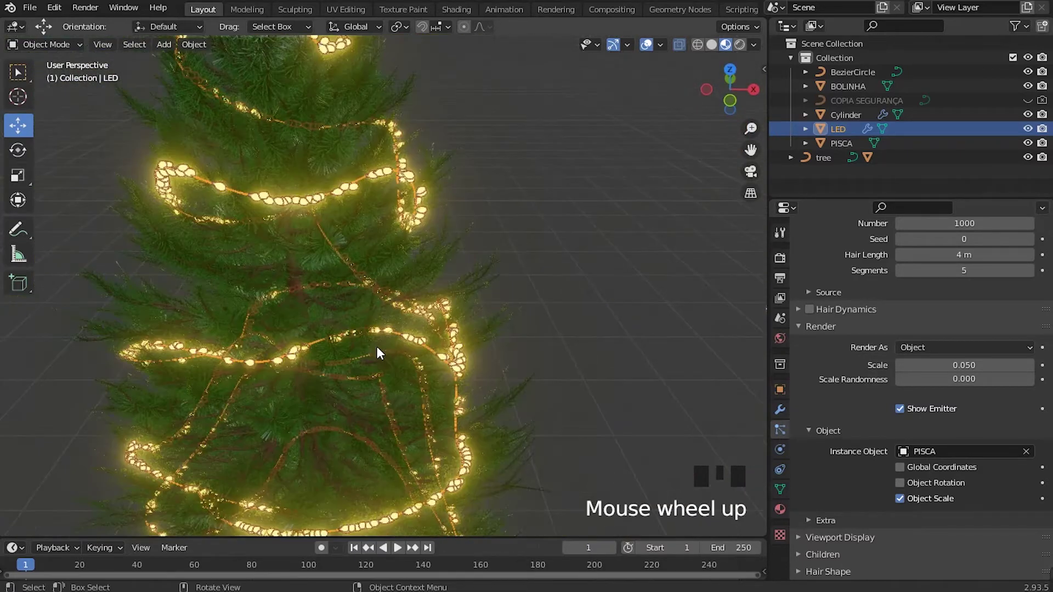
Zoom into the tree to inspect the glowing bulbs packed along the LED wire.
key(KP_1)
drag(522, 338, 625, 327)
click(625, 327)
drag(297, 349, 404, 369)
scroll(up, 3)
scroll(down, 3)
drag(402, 294, 423, 300)
scroll(up, 3)
drag(425, 383, 415, 326)
scroll(up, 3)
middle_click(425, 355)
middle_click(442, 359)
scroll(up, 3)
click(440, 351)
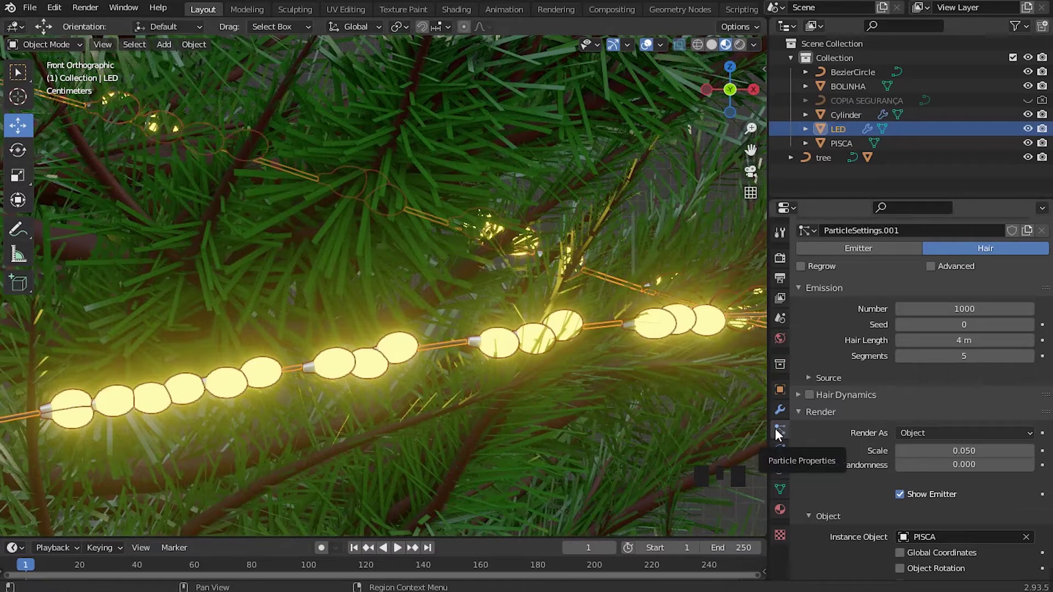
Enable Advanced particle options, turn on Rotation and set Orientation Axis to Normal.
scroll(up, 3)
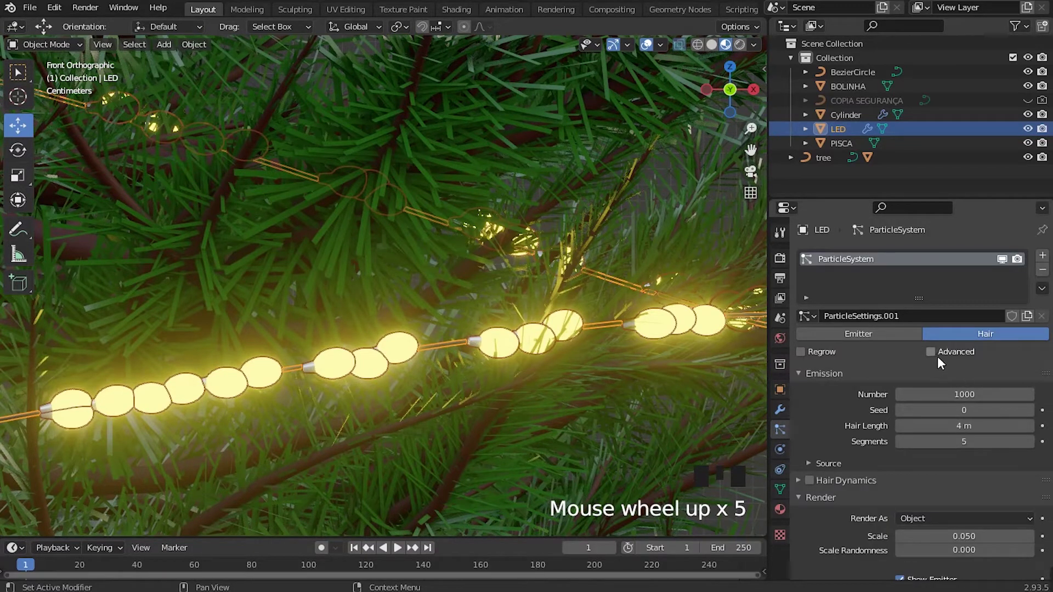
click(938, 354)
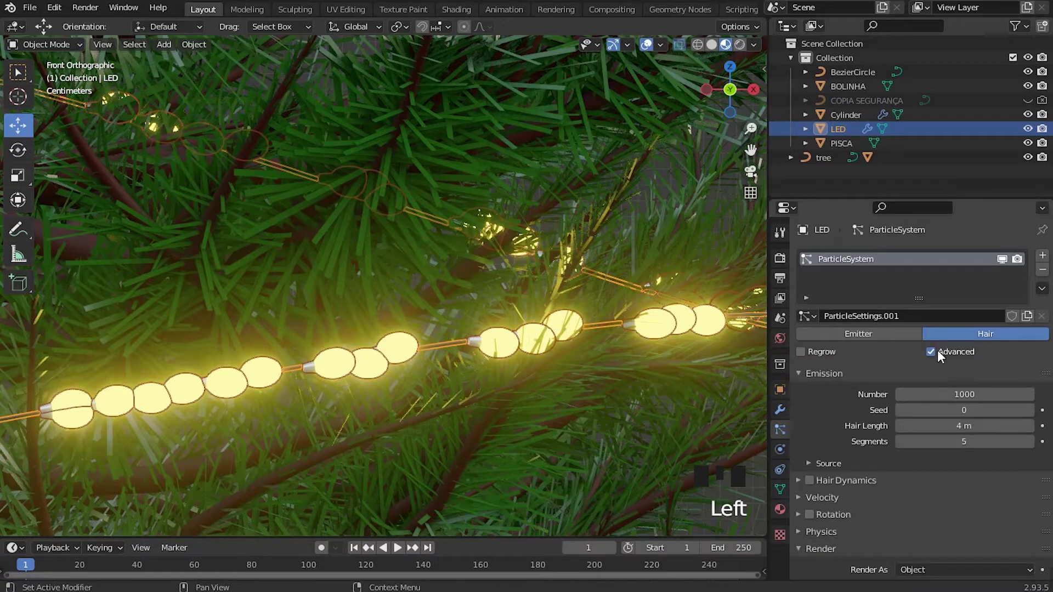
scroll(down, 3)
scroll(up, 3)
scroll(down, 3)
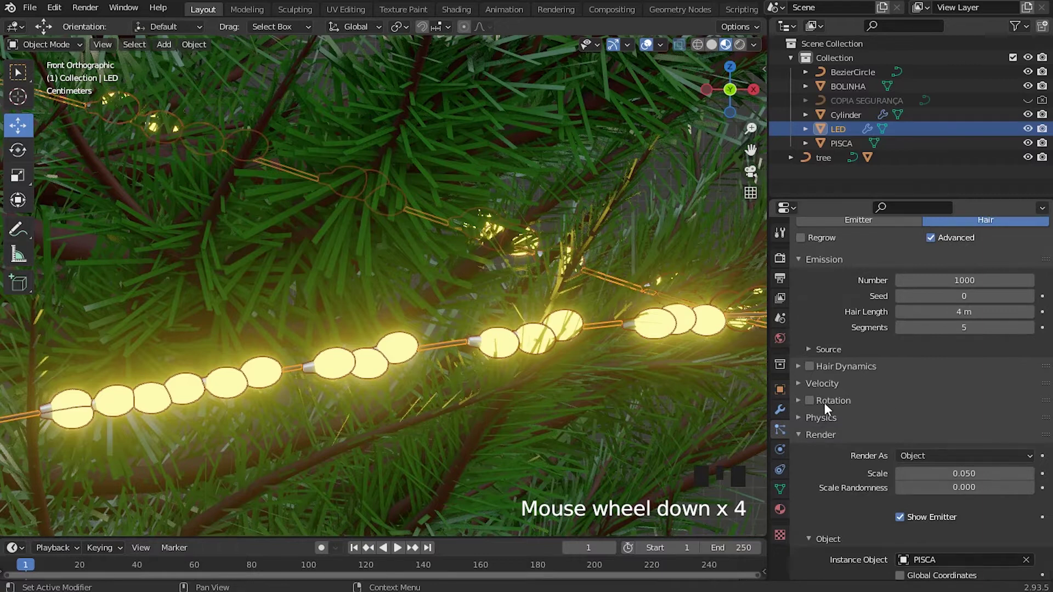
click(812, 407)
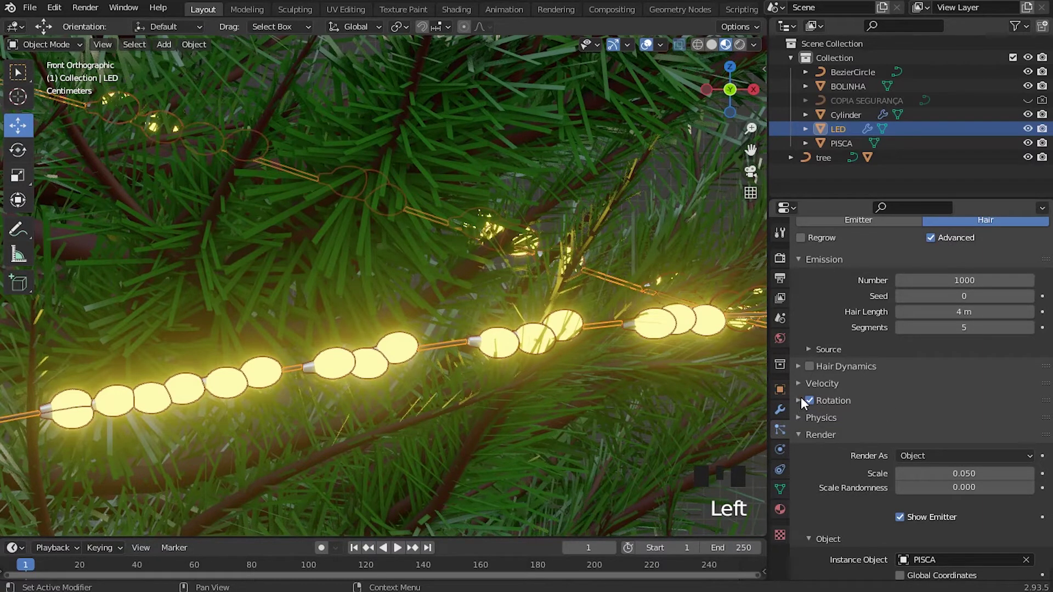
drag(804, 406, 881, 447)
drag(940, 444, 879, 434)
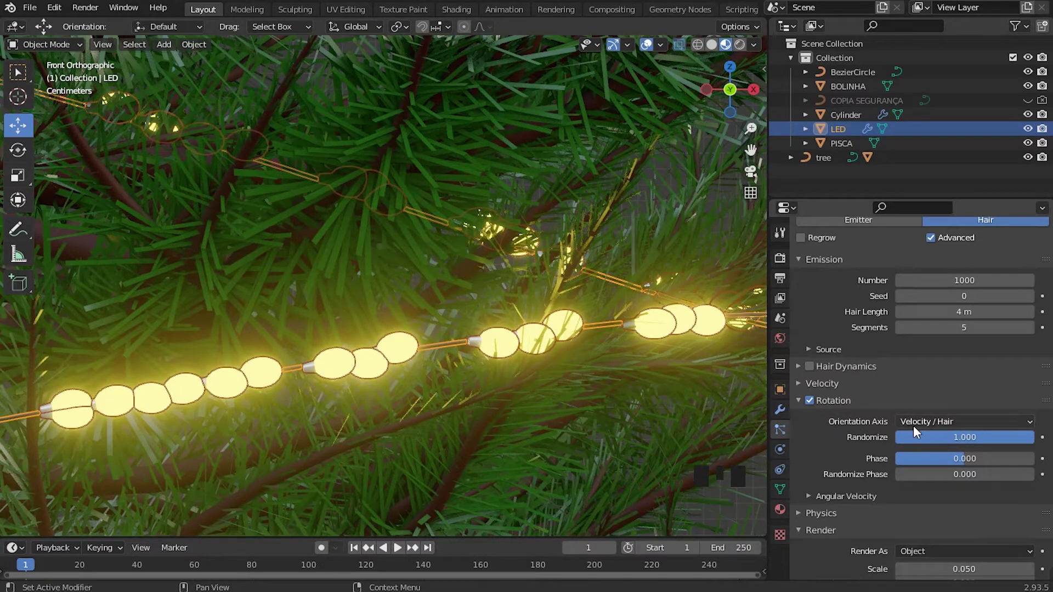
drag(936, 430, 925, 395)
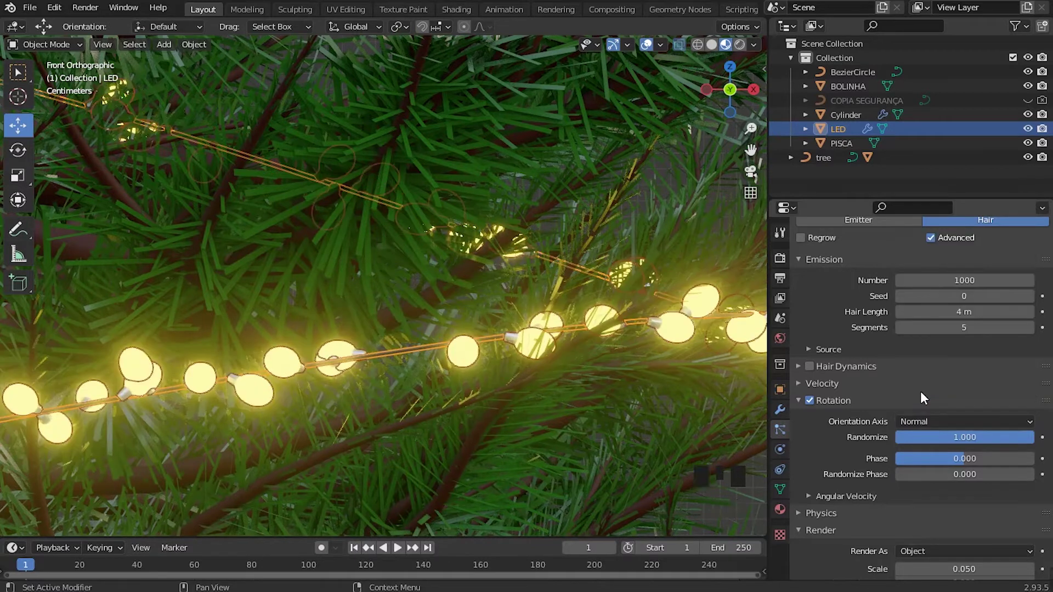
Orbit and zoom around the tree to inspect the outward-pointing bulbs along the string.
scroll(up, 3)
drag(368, 402, 466, 340)
scroll(up, 3)
scroll(up, 3)
scroll(up, 3)
drag(529, 372, 544, 322)
scroll(down, 3)
middle_click(396, 354)
scroll(down, 3)
scroll(up, 3)
drag(485, 349, 692, 343)
click(692, 342)
drag(635, 397, 555, 295)
scroll(down, 3)
scroll(up, 3)
drag(510, 346, 445, 210)
click(444, 211)
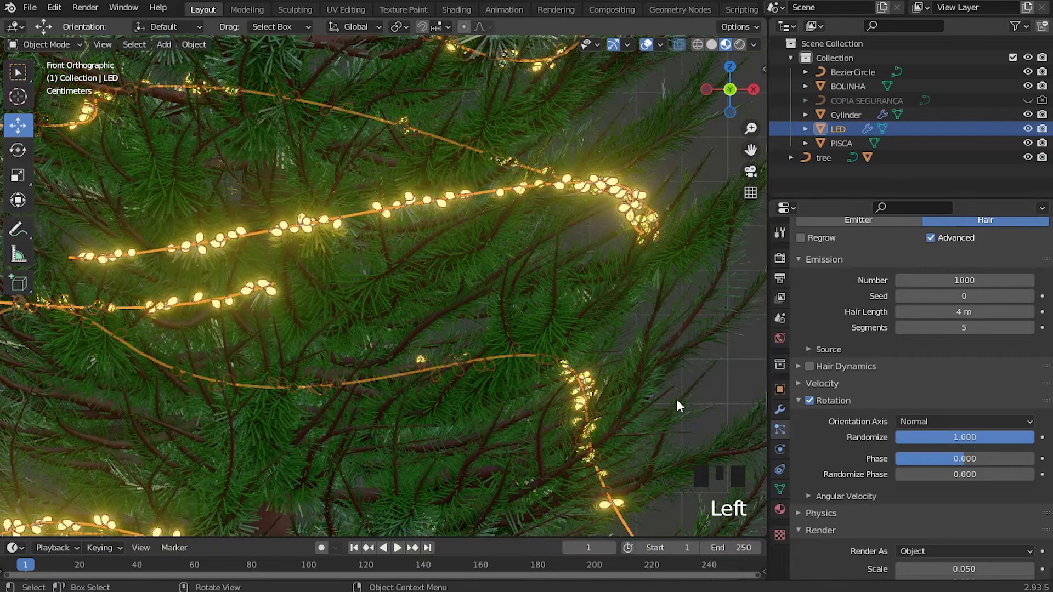
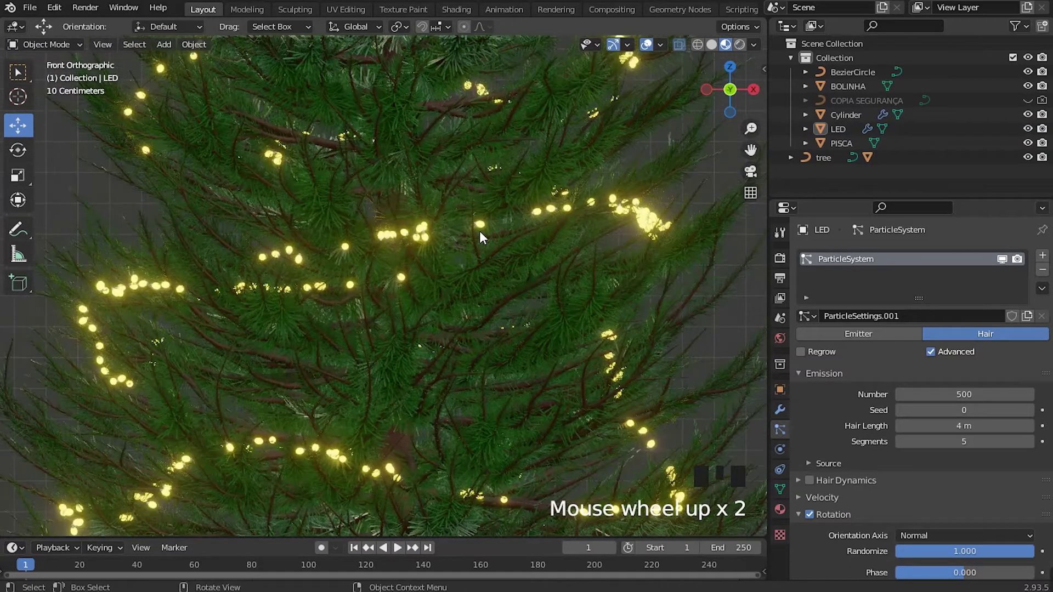
Set the LED particle system Seed to 2 and check the tree from the front view.
drag(1034, 418, 554, 251)
scroll(down, 3)
scroll(up, 3)
middle_click(551, 290)
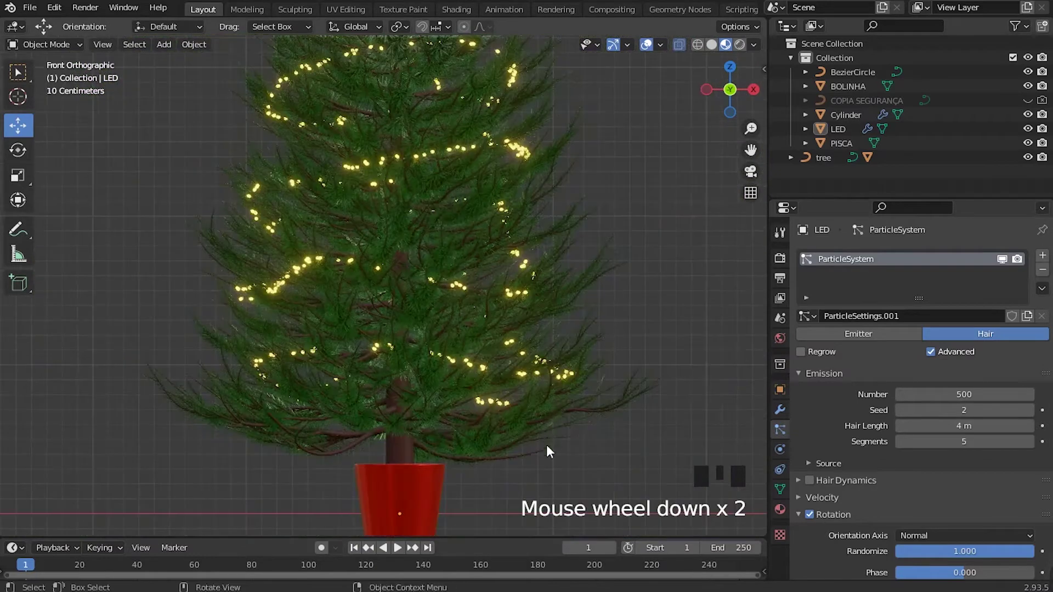
drag(315, 438, 257, 413)
scroll(down, 3)
drag(263, 419, 300, 451)
key(KP_1)
scroll(up, 3)
middle_click(334, 394)
Zoom and orbit around the tree to review the new spread of lights.
click(536, 387)
scroll(down, 3)
click(555, 447)
scroll(up, 3)
drag(489, 416, 456, 421)
scroll(down, 3)
scroll(up, 3)
drag(475, 441, 427, 359)
scroll(up, 3)
scroll(down, 3)
scroll(up, 3)
Select the LED string and enter Edit Mode, viewing its wire path from the front.
click(522, 414)
scroll(down, 3)
drag(325, 398, 382, 378)
key(Tab)
key(KP_1)
scroll(up, 3)
middle_click(371, 343)
scroll(up, 3)
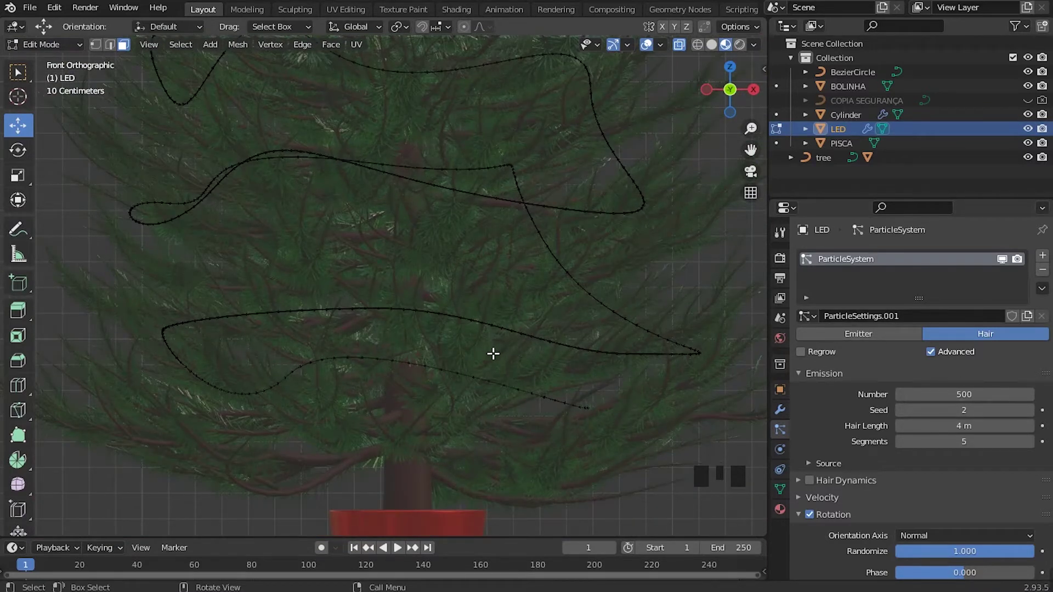
With vertex select and Proportional Editing on, push the lowest path loop smoothly downward.
key(Tab)
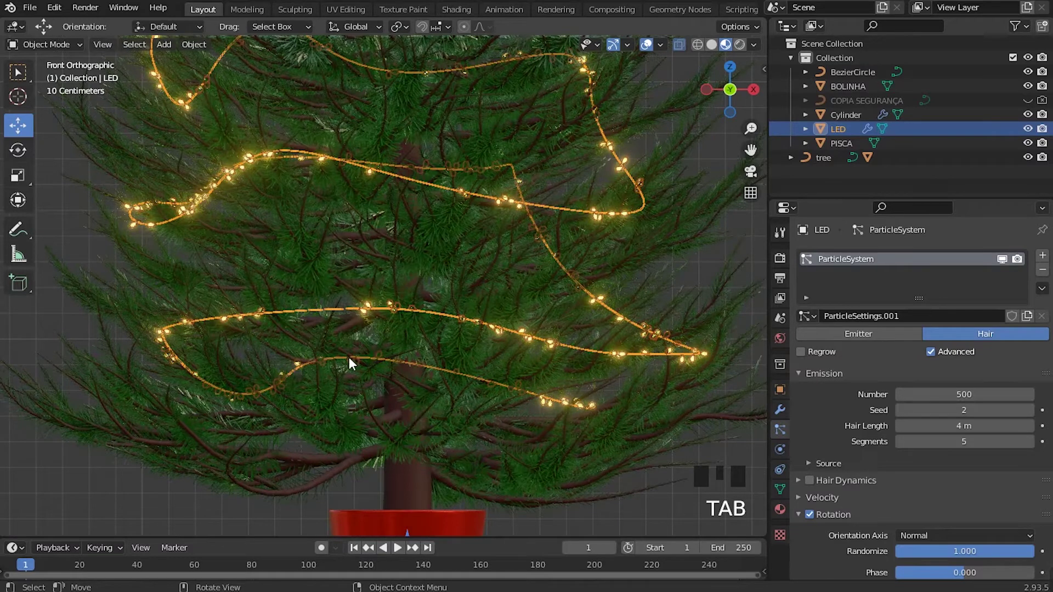
key(Tab)
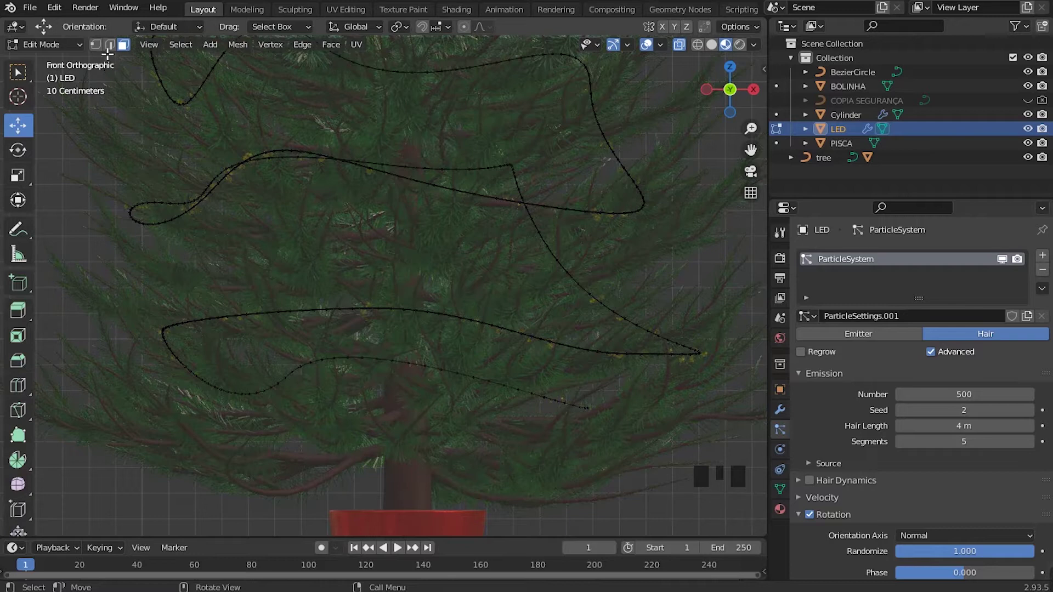
click(101, 47)
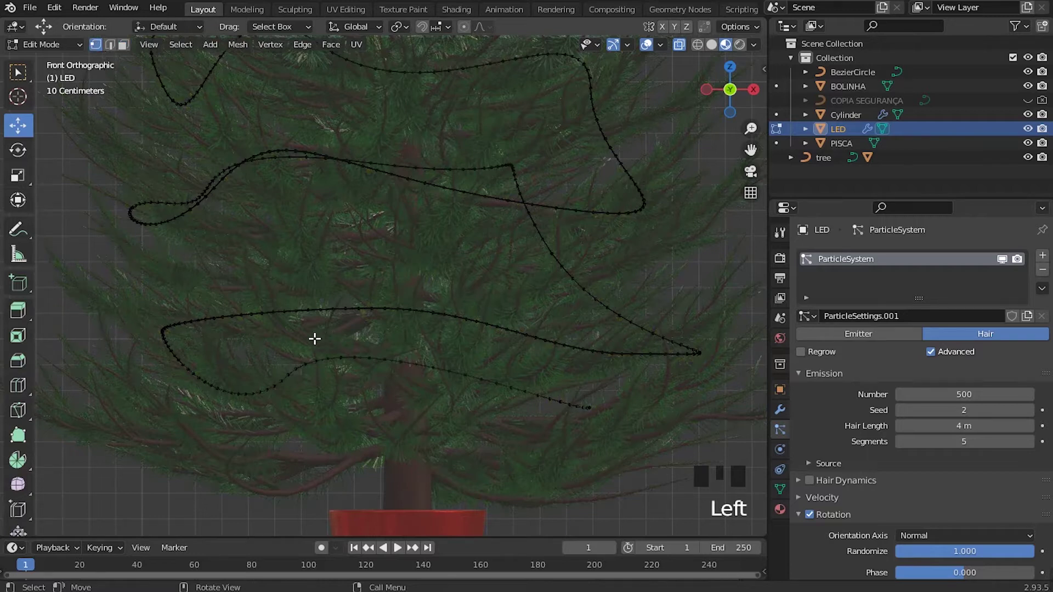
click(297, 329)
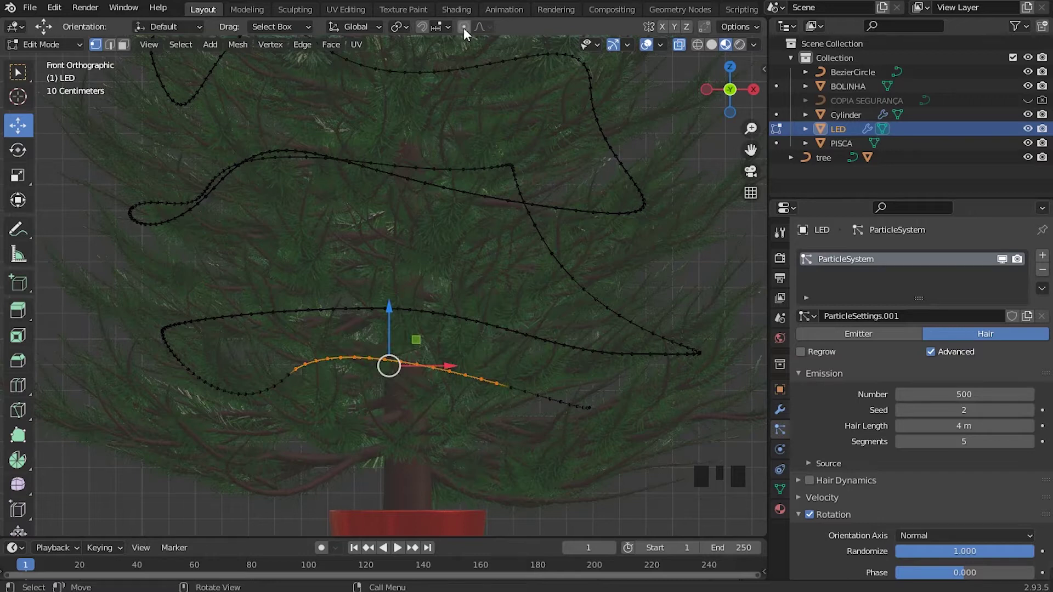
click(466, 33)
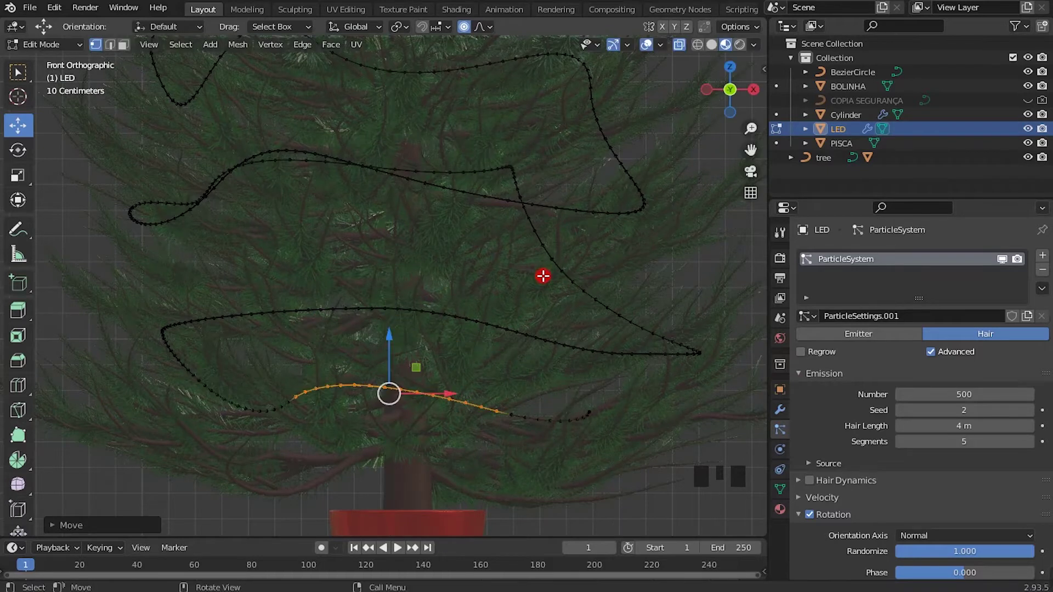
drag(492, 33, 418, 60)
drag(391, 335, 402, 295)
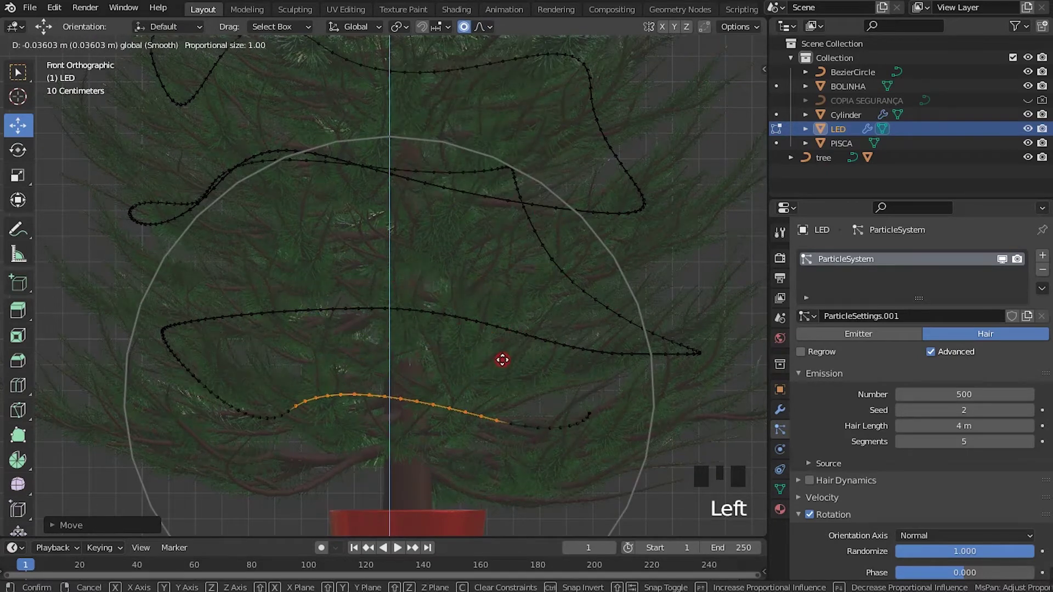
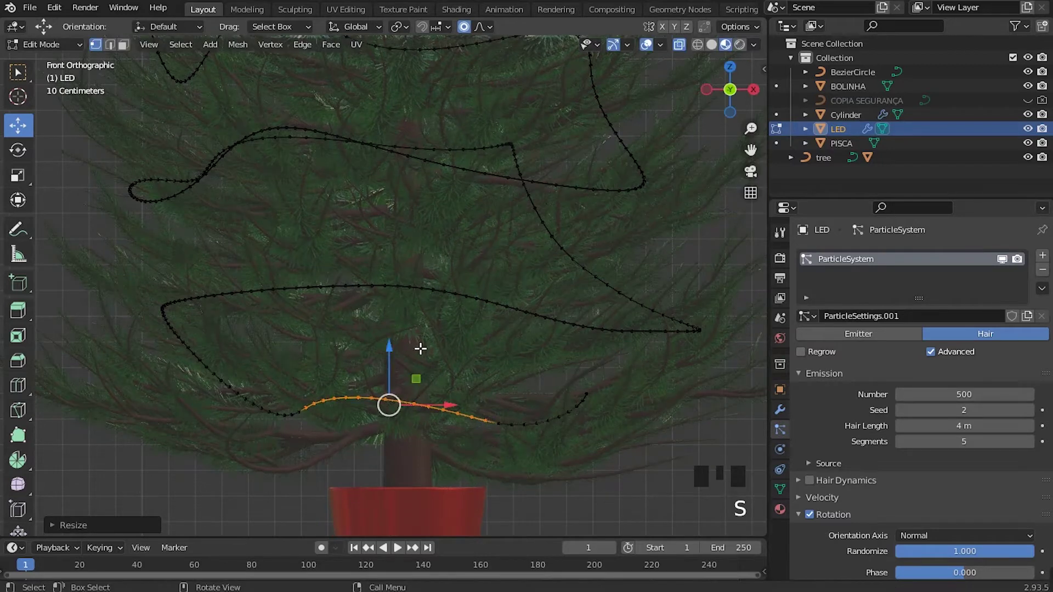
Reposition and rotate the left bend of the LED path.
click(395, 344)
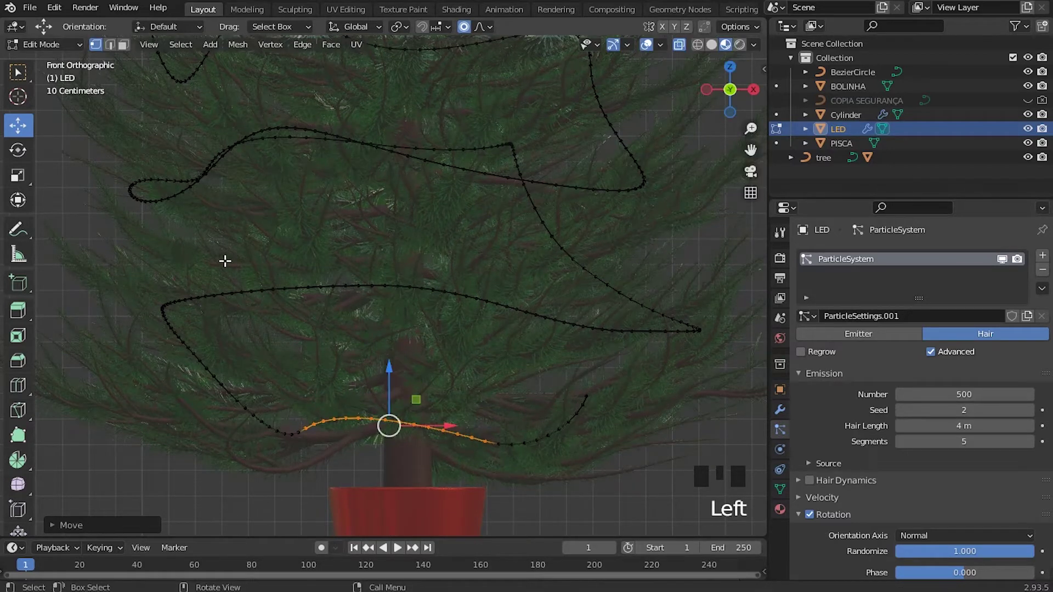
click(180, 280)
click(221, 313)
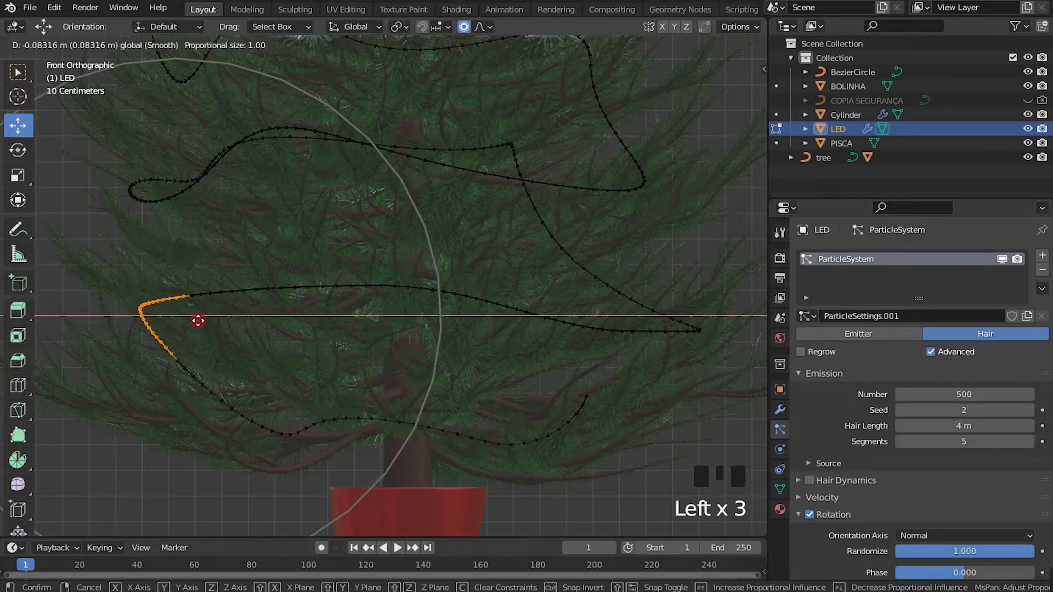
key(s)
drag(429, 351, 516, 349)
key(r)
drag(543, 406, 563, 349)
Return to Object Mode and check the bulbs follow the reshaped wire.
key(Tab)
drag(490, 390, 409, 375)
scroll(down, 3)
drag(431, 373, 419, 411)
scroll(up, 3)
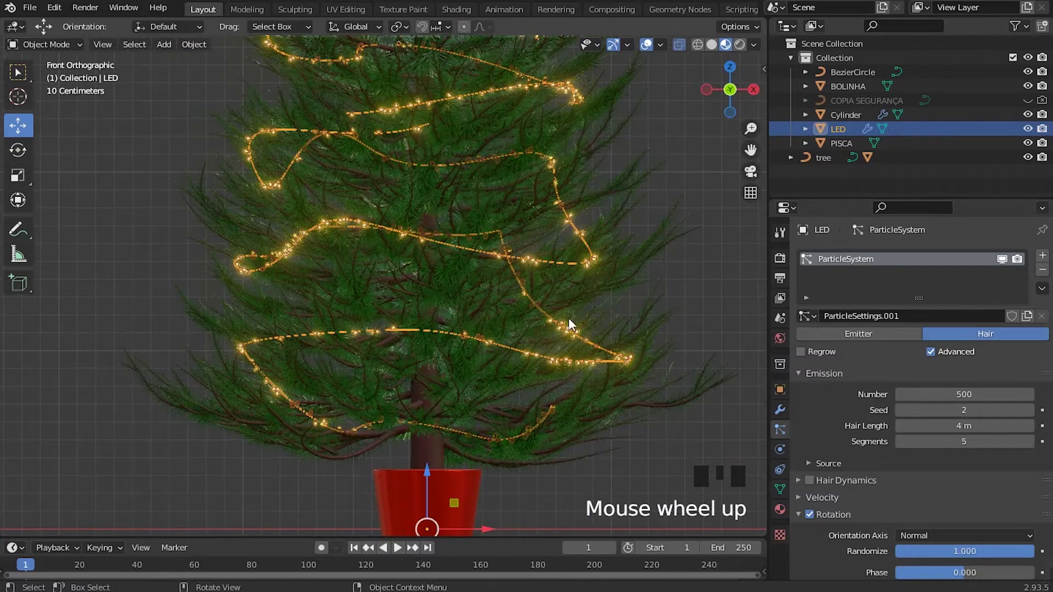
Rotate the LED string slightly about the vertical axis, then reopen its path for point editing.
key(r)
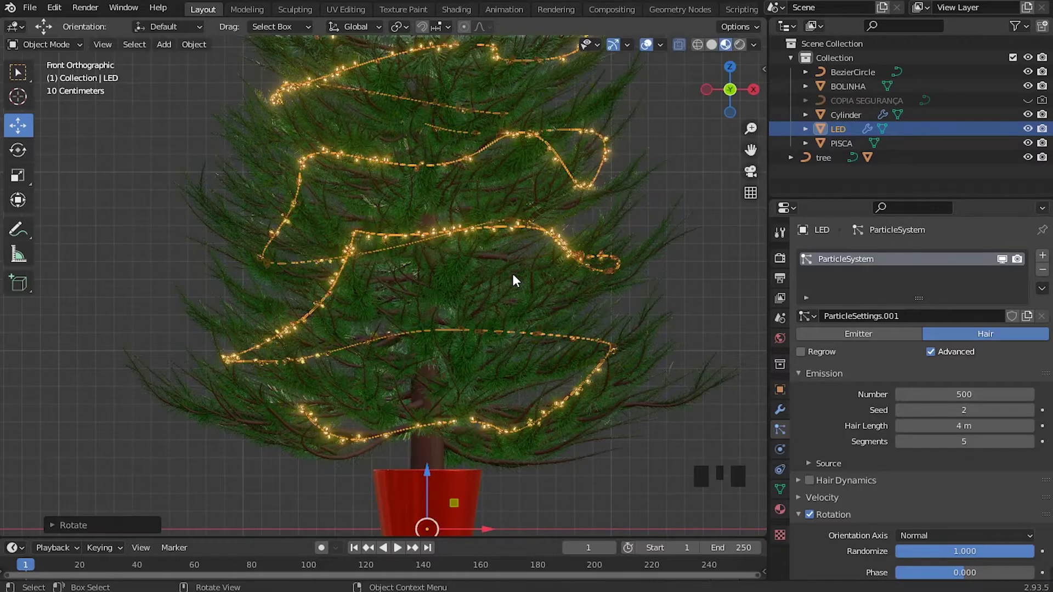
click(145, 225)
scroll(up, 3)
middle_click(490, 399)
click(613, 276)
key(Tab)
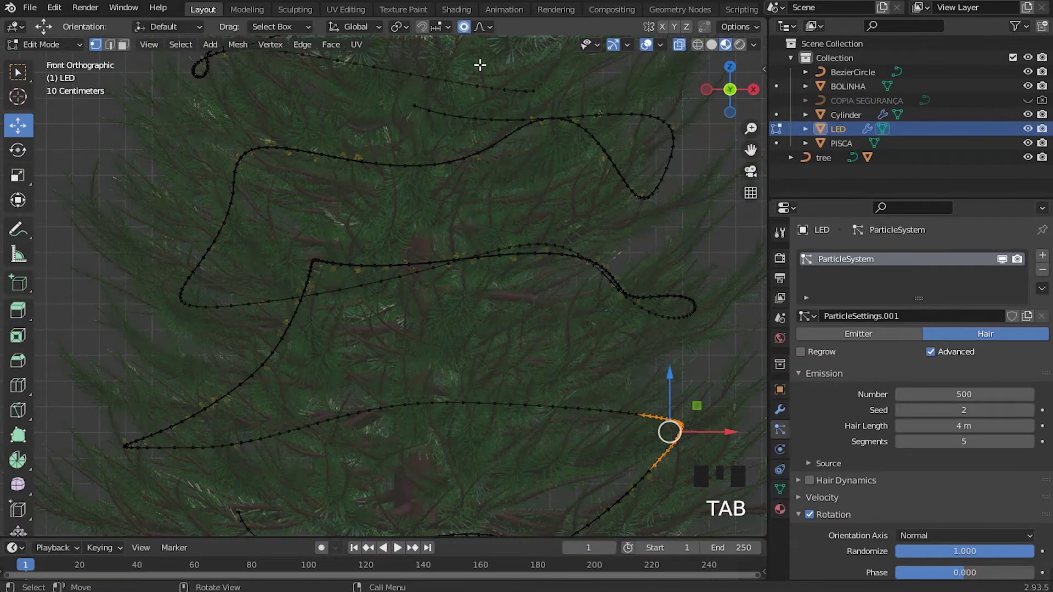
Push a middle loop of the LED path smoothly lower, toggling Object Mode to preview the lights.
click(467, 203)
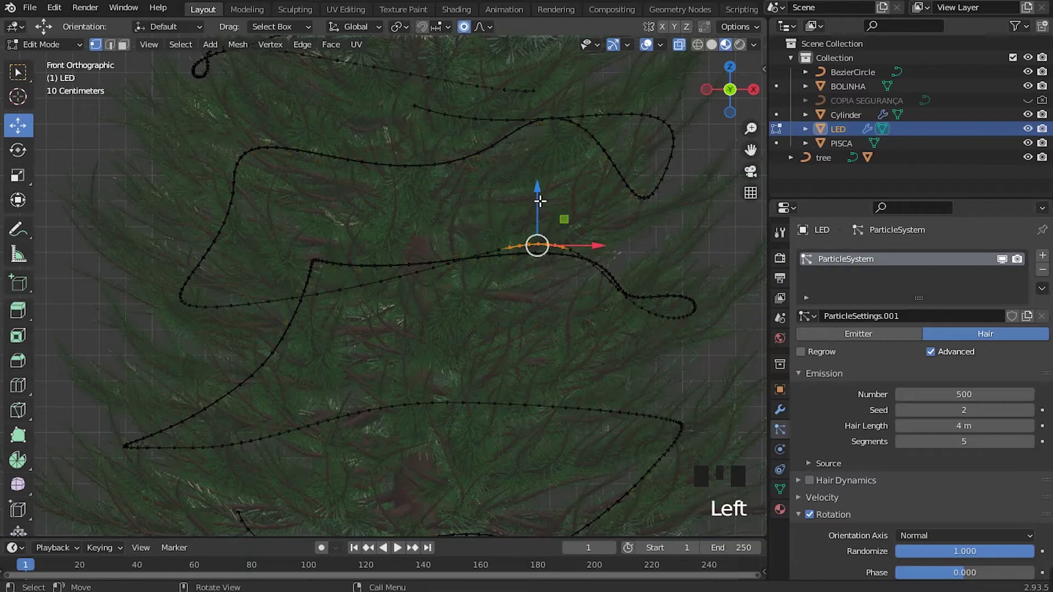
click(539, 182)
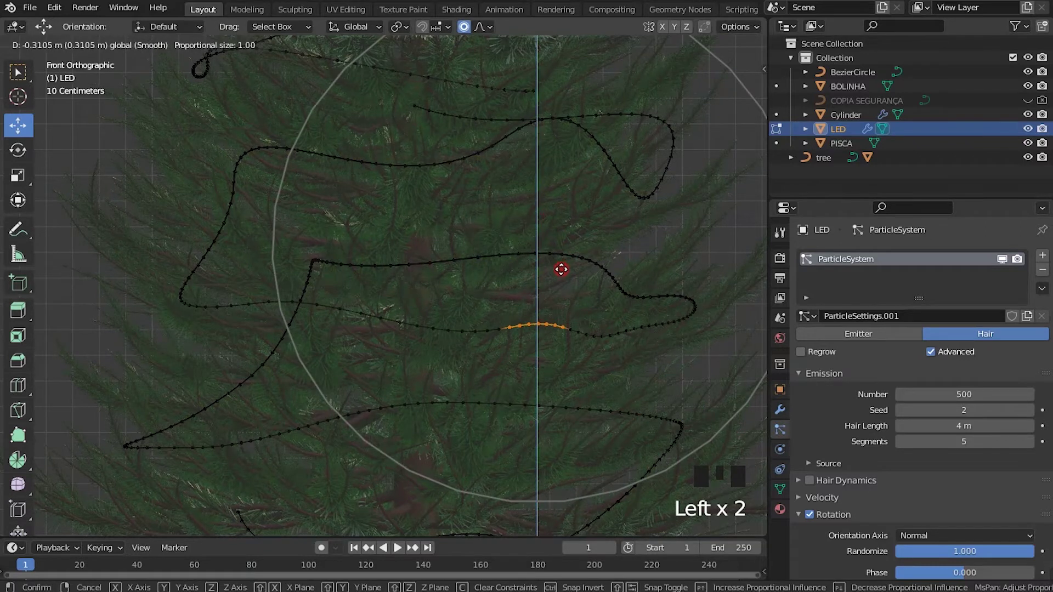
scroll(down, 3)
key(Tab)
scroll(down, 3)
click(659, 233)
scroll(up, 3)
click(576, 279)
key(Tab)
Select lower points of the path for the next reshape.
click(455, 223)
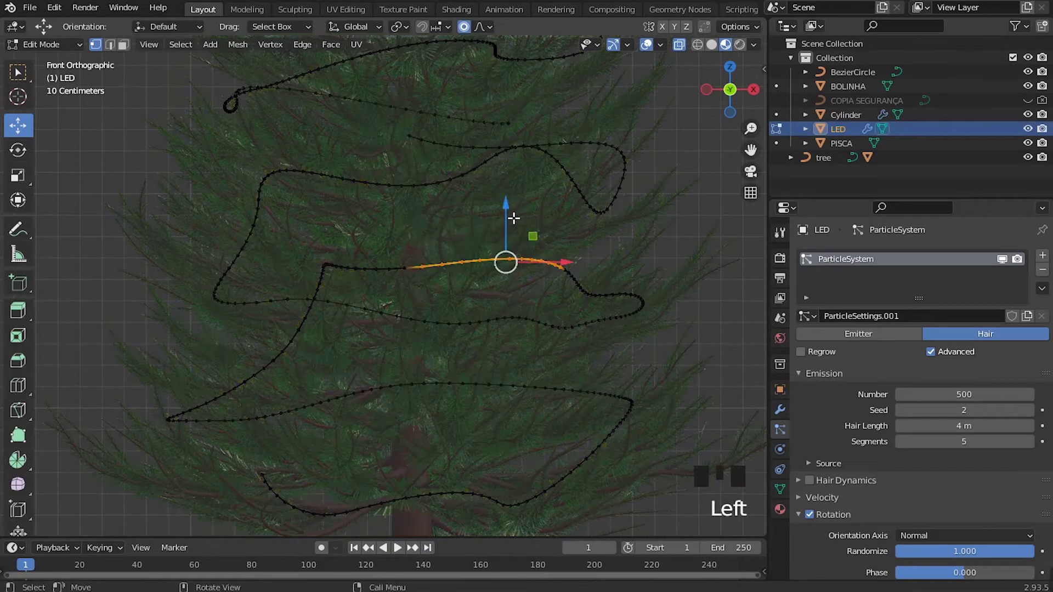
click(517, 214)
click(487, 306)
click(517, 266)
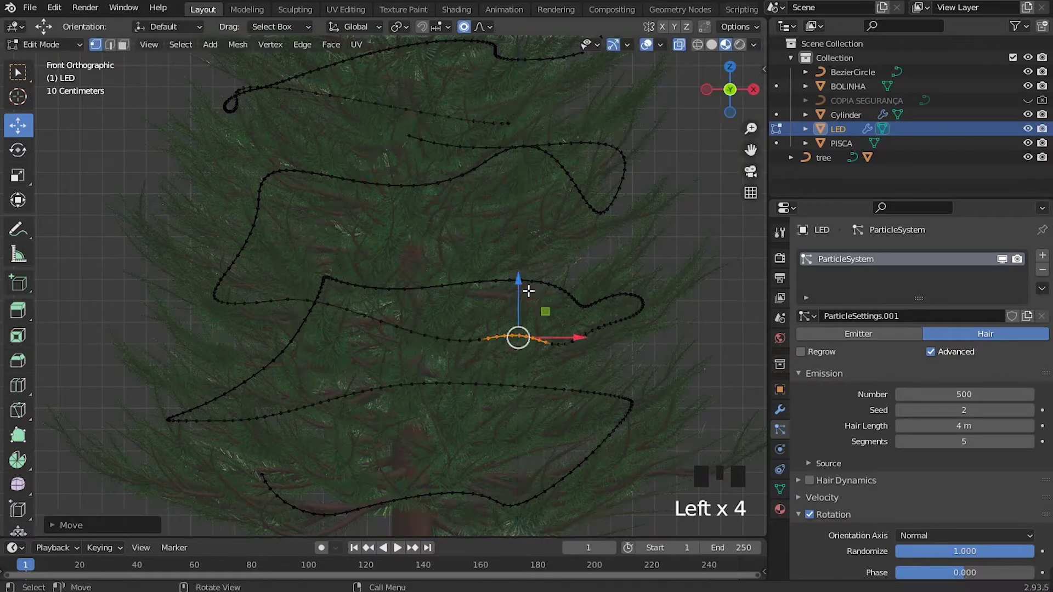
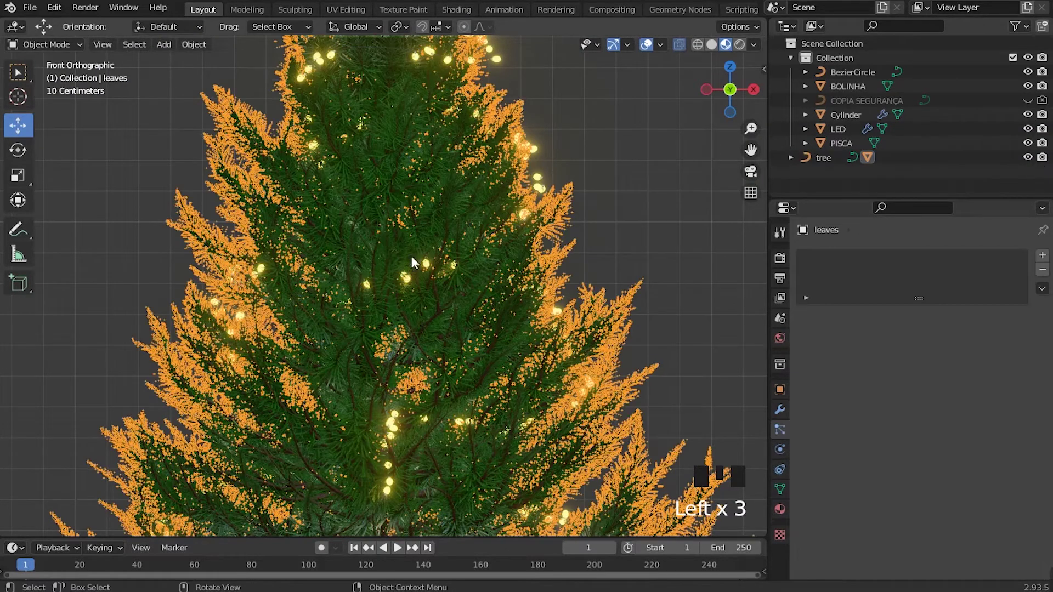
Finish point editing and save the project as ARVORE DE NATAL.blend.
scroll(down, 3)
click(612, 207)
scroll(down, 3)
click(520, 187)
scroll(up, 3)
drag(401, 295, 420, 268)
scroll(down, 3)
drag(422, 287, 486, 351)
scroll(up, 3)
key(ctrl+s)
drag(461, 303, 507, 447)
scroll(up, 3)
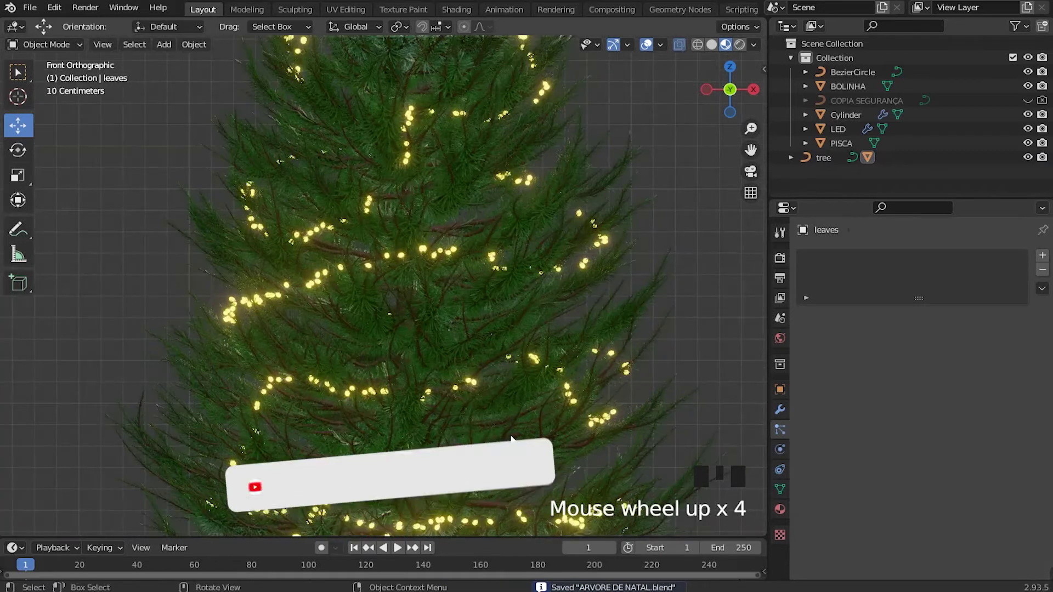
Pan and zoom the viewport to bring the spare bulb and bauble beside the tree into view.
drag(468, 327, 406, 327)
scroll(up, 3)
scroll(down, 3)
scroll(up, 3)
drag(464, 321, 422, 346)
scroll(up, 3)
drag(469, 340, 351, 309)
scroll(down, 3)
drag(393, 322, 622, 350)
scroll(up, 3)
scroll(down, 3)
middle_click(328, 331)
scroll(up, 3)
scroll(down, 3)
scroll(up, 3)
scroll(down, 3)
drag(382, 299, 428, 336)
scroll(up, 3)
scroll(down, 3)
drag(540, 297, 422, 328)
scroll(up, 3)
scroll(down, 3)
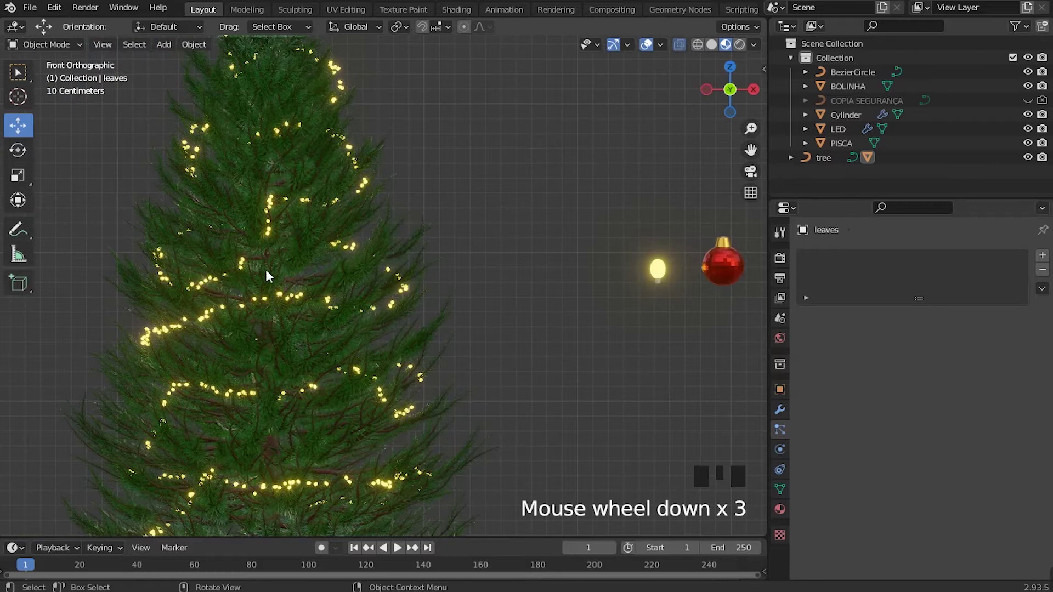
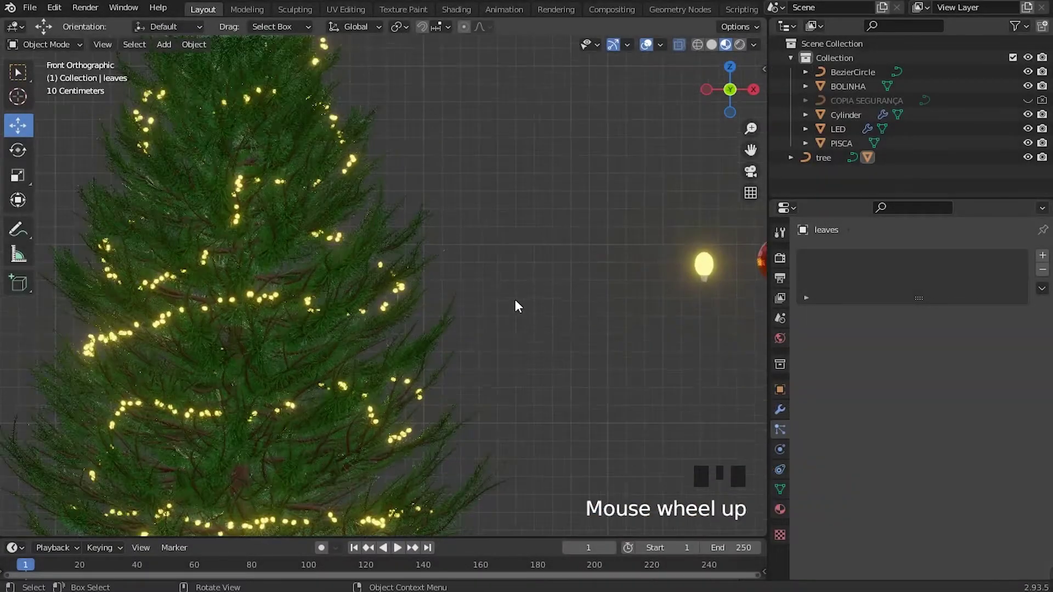
Select the PISCA light bulb and scale it down to about 0.67.
drag(551, 294, 669, 290)
click(668, 290)
drag(691, 291, 688, 209)
key(s)
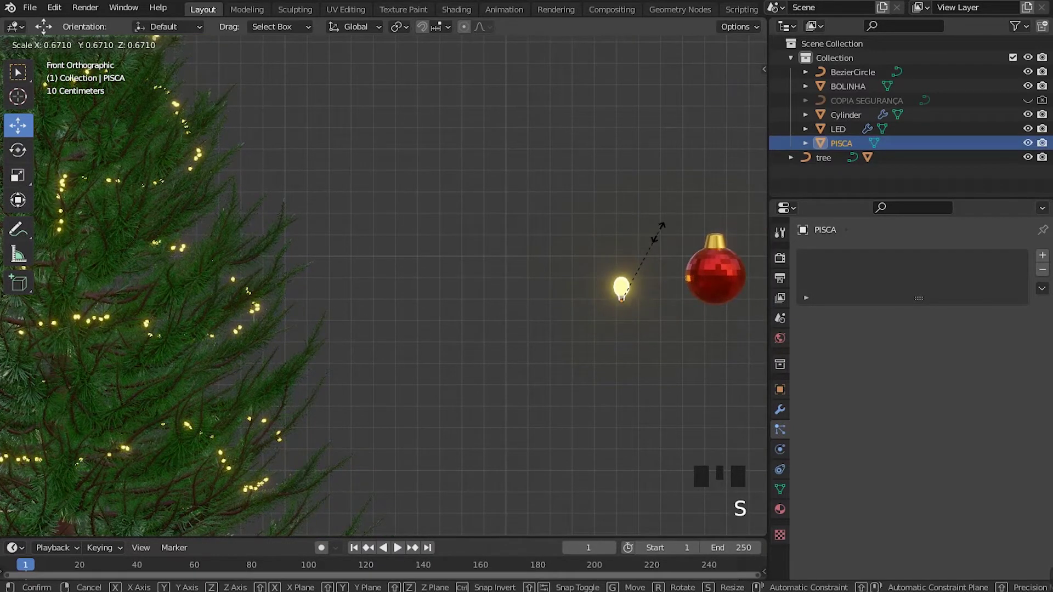
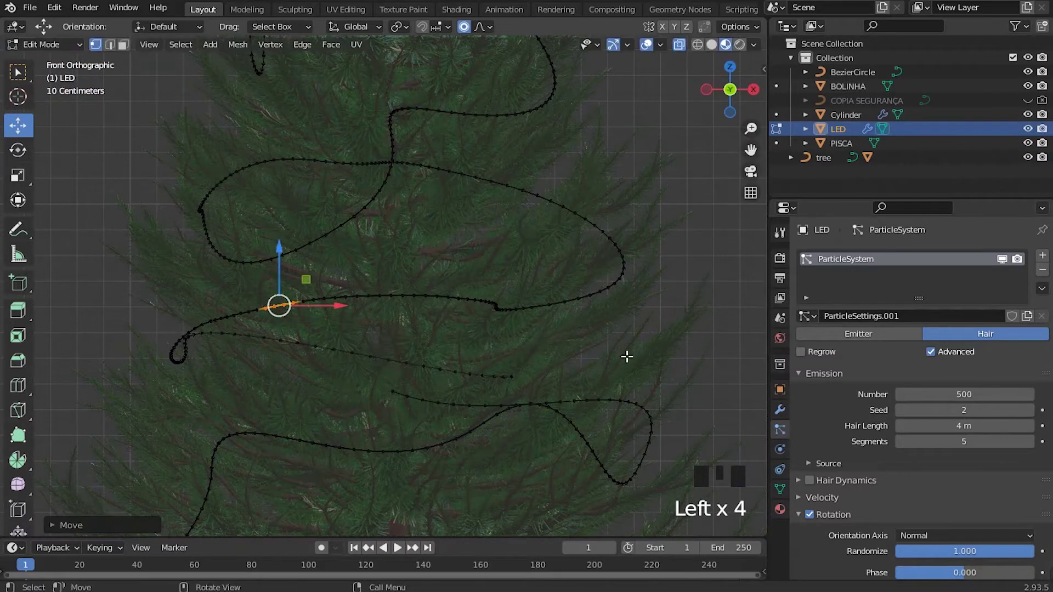
Leave Edit Mode on the LED path and select the red BOLINHA bauble in the viewport.
key(Tab)
scroll(down, 3)
click(659, 196)
drag(508, 316, 461, 336)
scroll(down, 3)
drag(461, 373, 564, 390)
scroll(up, 3)
drag(553, 347, 699, 368)
click(699, 368)
Move the BOLINHA bauble up onto the tree's upper right branches.
scroll(down, 3)
scroll(up, 3)
scroll(down, 3)
drag(453, 282, 599, 330)
key(g)
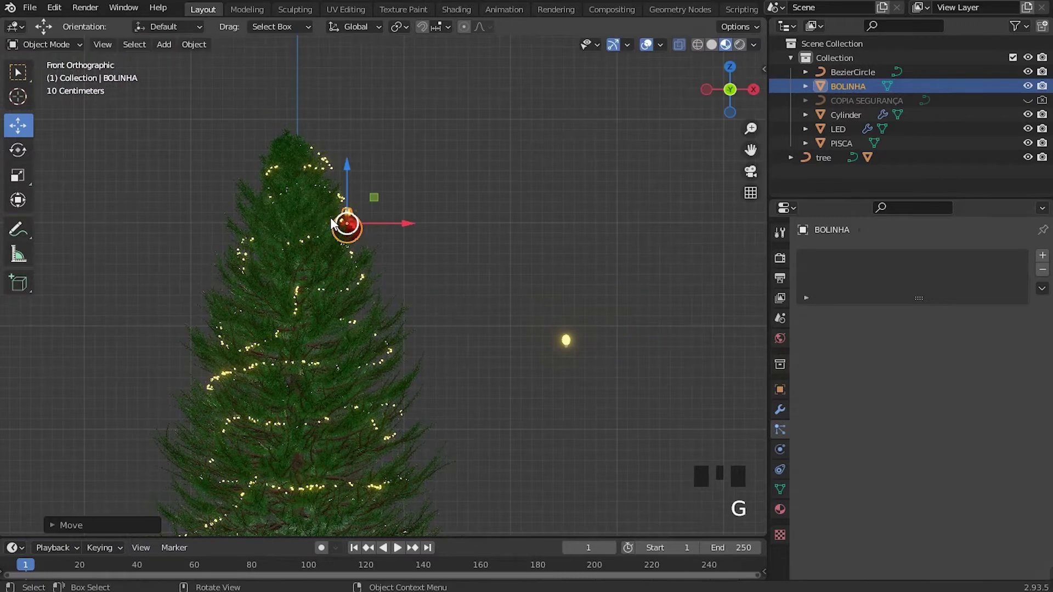
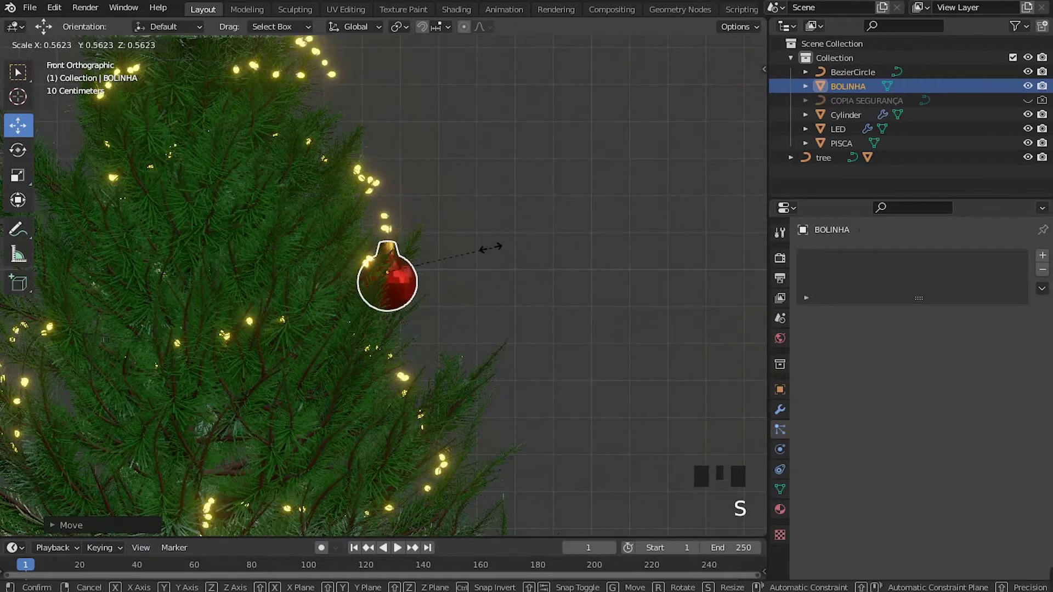
Scale the bauble down to about half size and nudge it toward the branches.
scroll(down, 3)
drag(483, 257, 521, 241)
scroll(up, 3)
key(s)
scroll(down, 3)
drag(481, 256, 501, 213)
drag(474, 293, 420, 303)
From Right Orthographic view, slide the bauble sideways into the upper branches.
key(KP_3)
scroll(up, 3)
drag(481, 225, 456, 193)
click(456, 193)
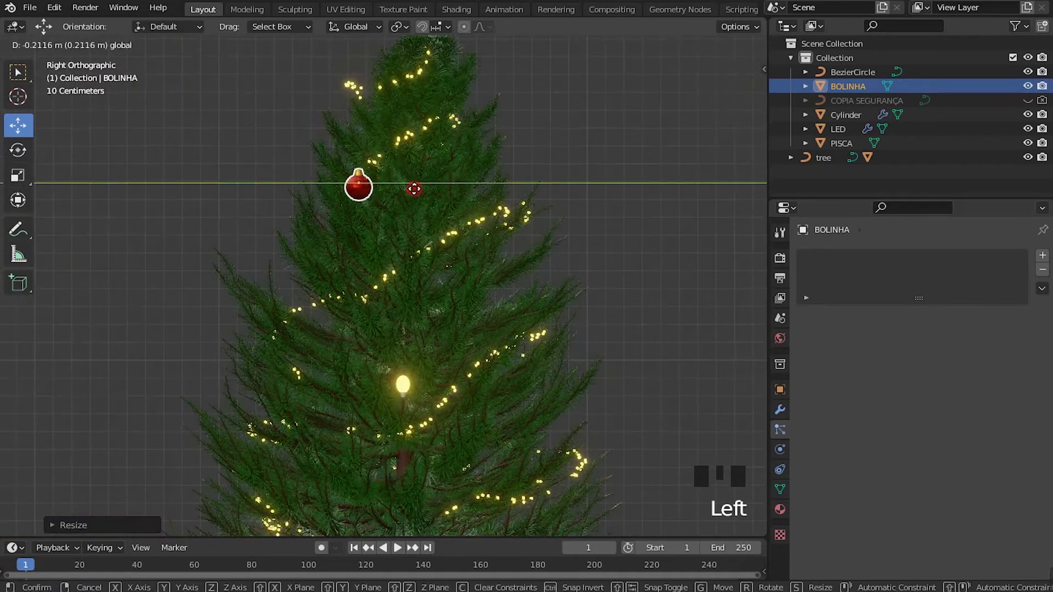
drag(432, 249, 437, 199)
Fine-tune the bauble's position so it hangs among the upper branches.
scroll(down, 3)
scroll(down, 3)
drag(372, 300, 423, 116)
scroll(up, 3)
drag(449, 280, 464, 231)
scroll(down, 3)
scroll(up, 3)
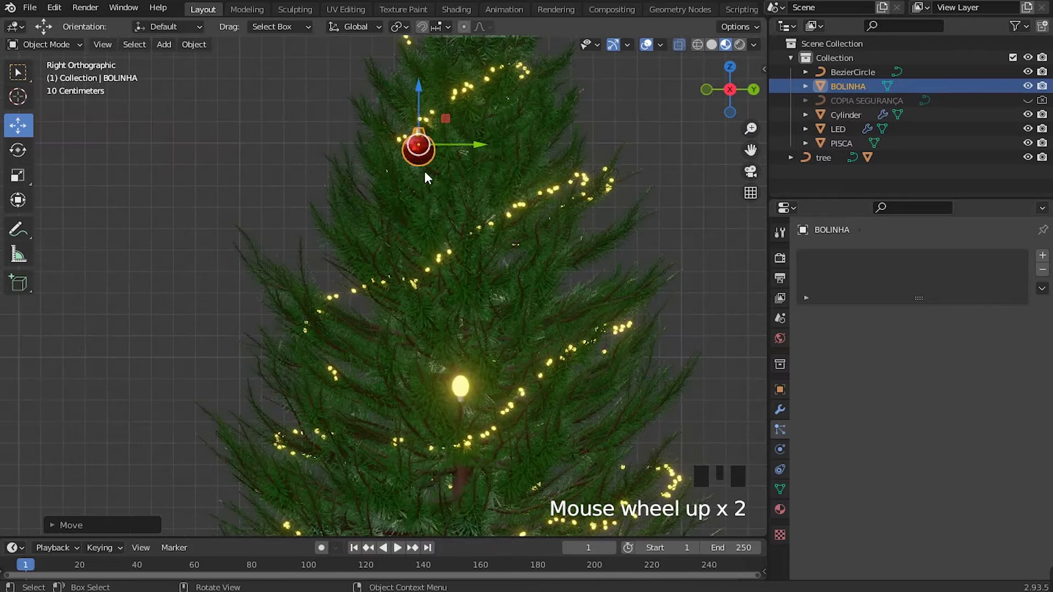
Duplicate the bauble four times with Shift+D, placing each copy progressively lower on the branches.
key(shift+d)
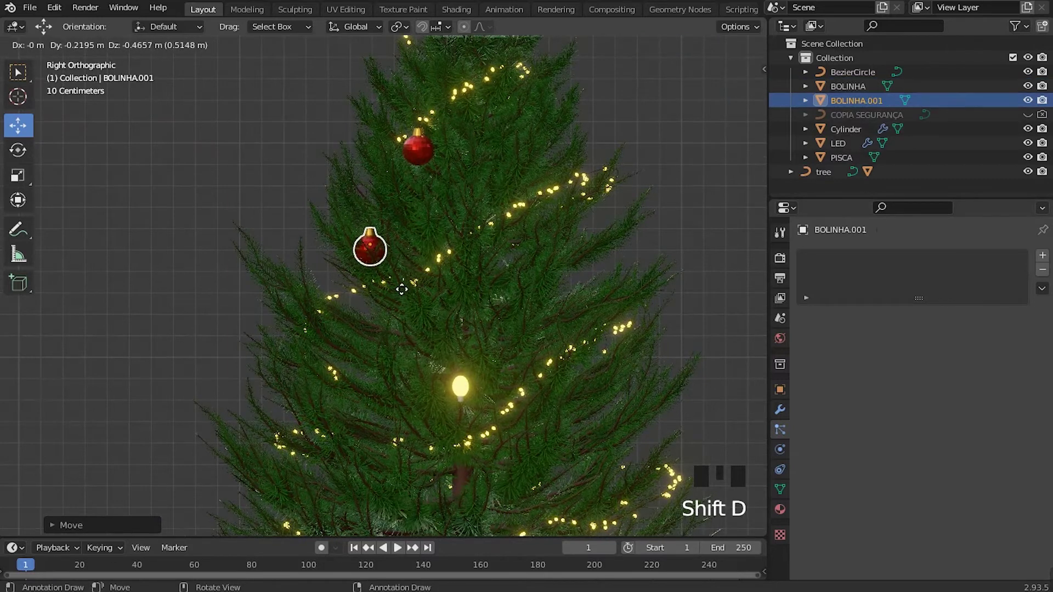
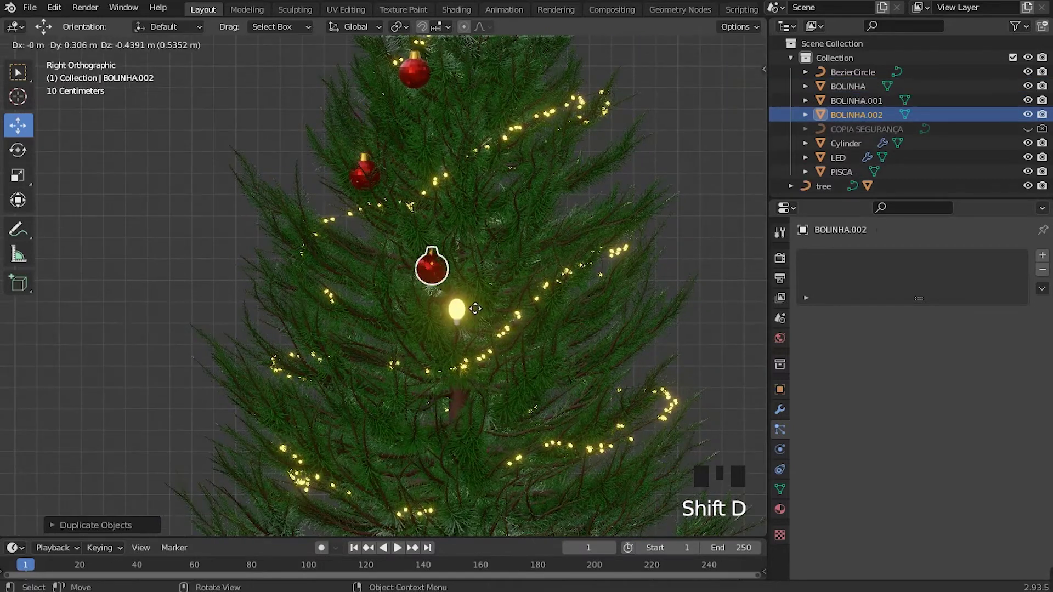
drag(469, 301, 471, 228)
key(shift+d)
drag(416, 261, 445, 253)
key(shift+d)
drag(508, 345, 527, 221)
key(shift+d)
drag(465, 324, 458, 271)
Make further copies and move one onto a lower branch after reframing the lower tree.
key(shift+d)
middle_click(544, 344)
key(shift+d)
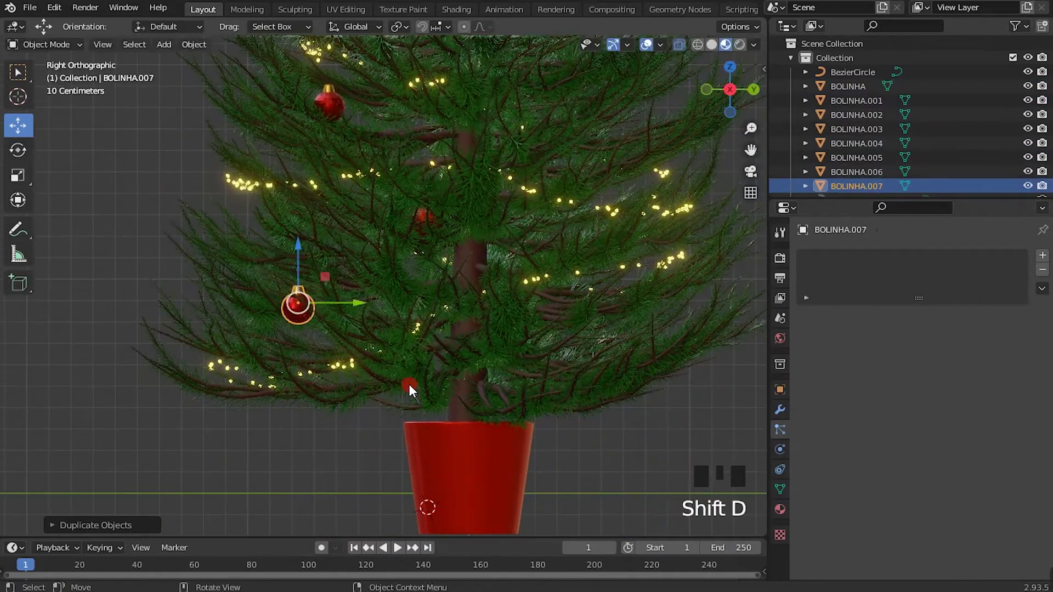
scroll(up, 3)
drag(564, 304, 497, 267)
scroll(up, 3)
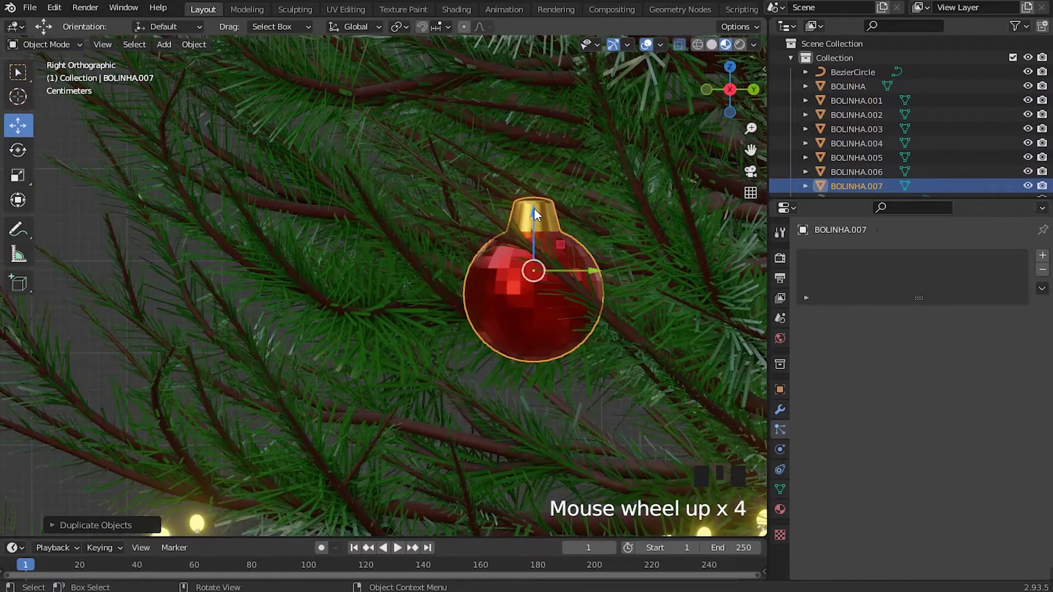
key(g)
scroll(down, 3)
drag(443, 268, 460, 286)
Duplicate more baubles, setting copies near the bottom and on the right-side branches.
key(shift+d)
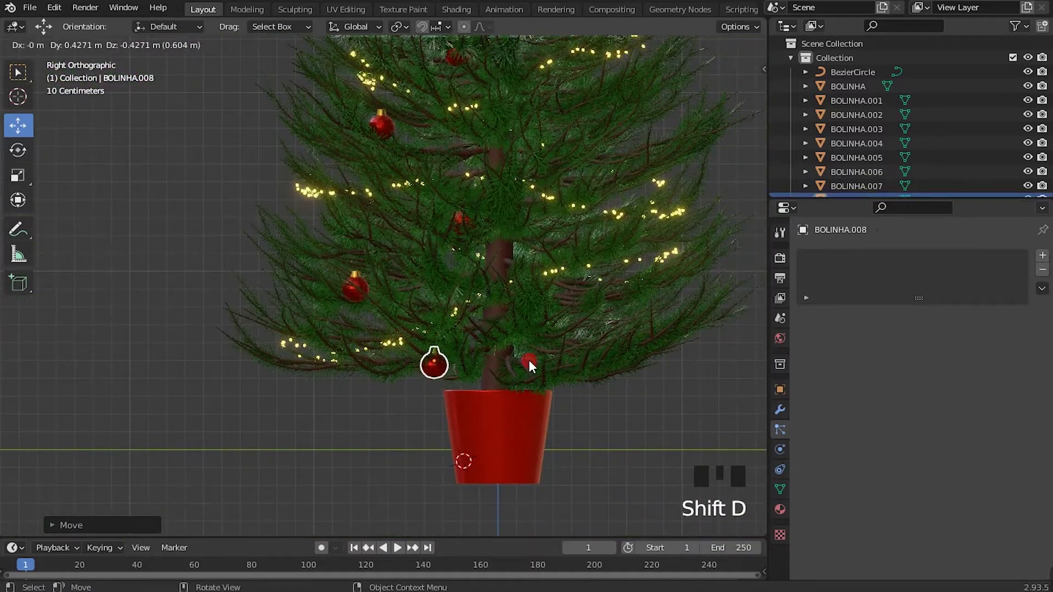
scroll(down, 3)
drag(491, 255, 468, 396)
scroll(up, 3)
key(shift+d)
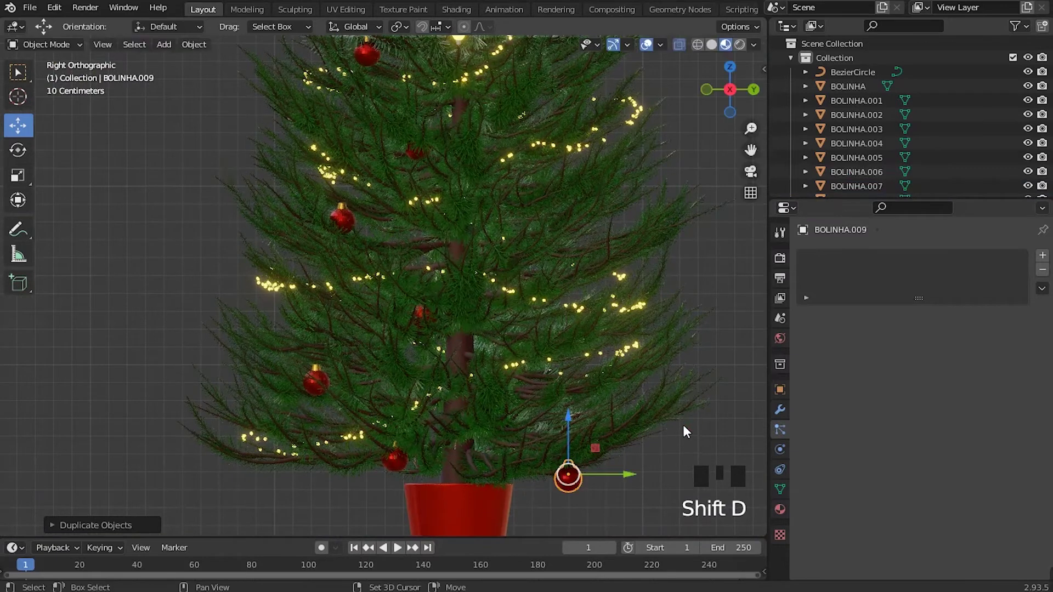
key(shift+d)
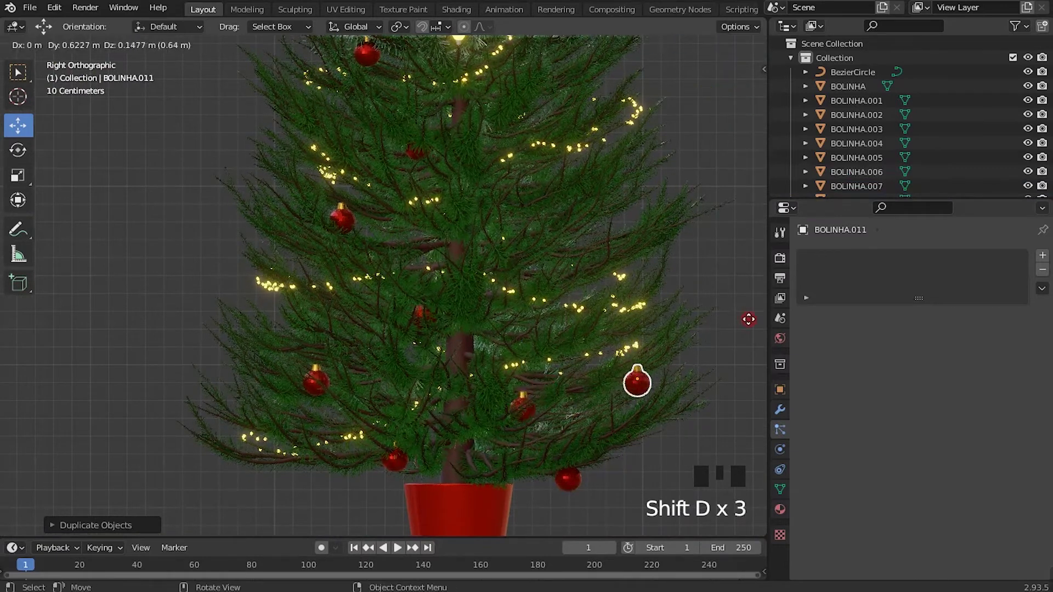
key(shift+d)
drag(649, 299, 633, 338)
Add the remaining copies up to BOLINHA.018, spreading them from mid branches to near the top.
key(shift+d)
key(shift+d)
drag(613, 300, 612, 394)
key(shift+d)
key(shift+d)
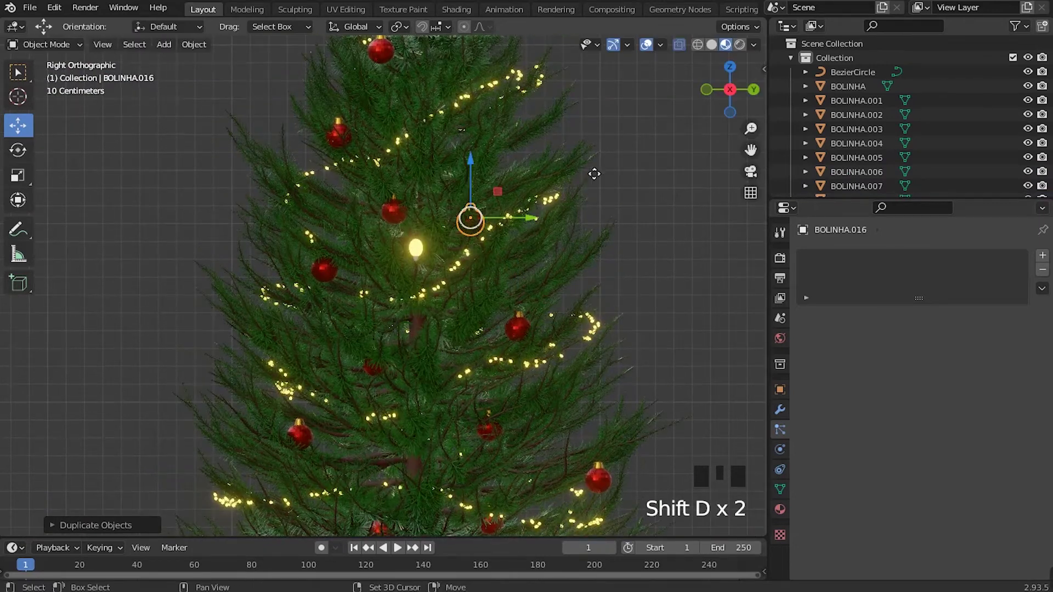
middle_click(645, 168)
key(shift+d)
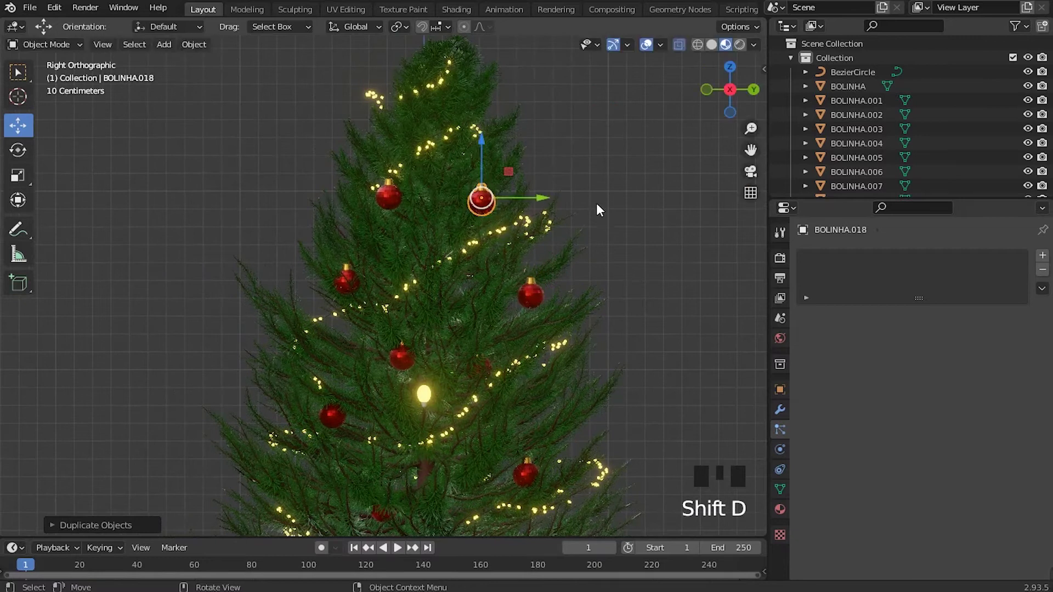
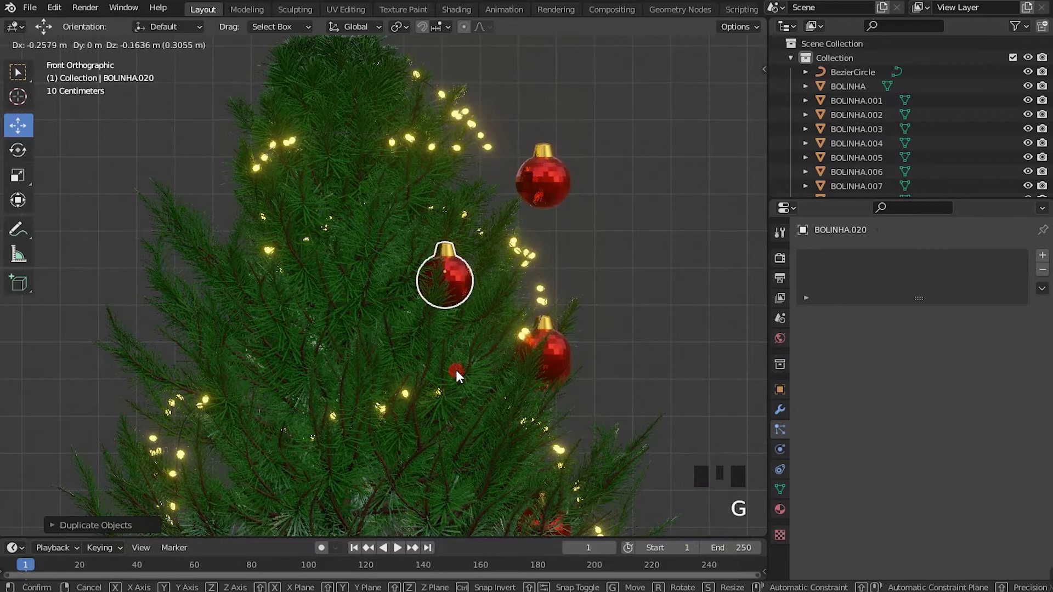
Settle the latest bauble copy and nudge the original bauble higher on the tree.
click(545, 186)
key(g)
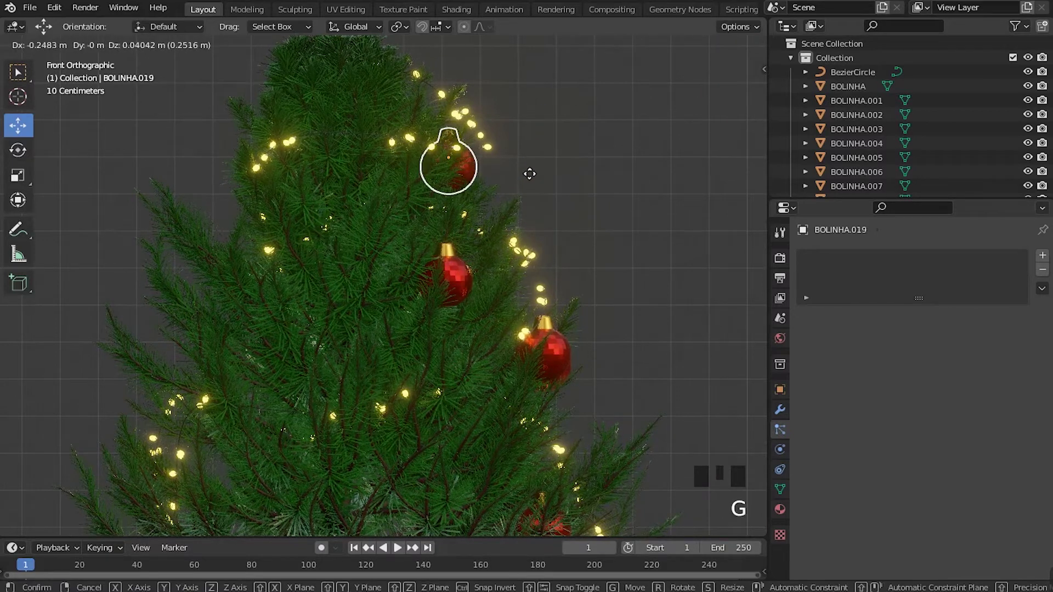
click(562, 344)
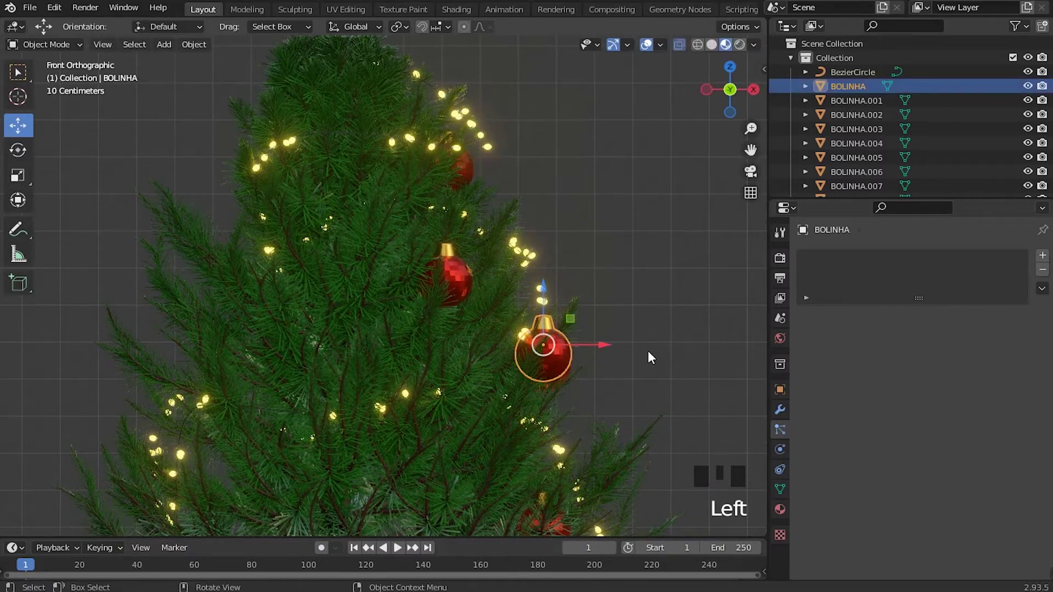
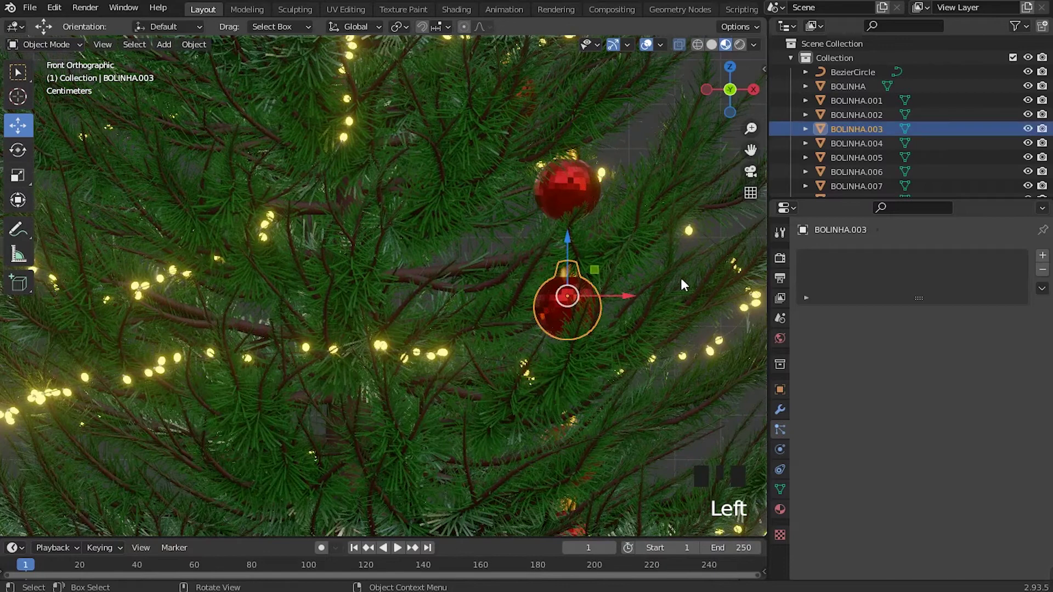
key(r)
Pick an earlier bauble near the middle branches and shift it to a better spot.
scroll(down, 3)
click(595, 195)
scroll(up, 3)
drag(483, 451, 482, 279)
scroll(up, 3)
click(483, 259)
drag(463, 326, 456, 339)
scroll(up, 3)
key(alt+a)
click(450, 326)
Adjust two more neighbouring baubles so they sit properly on their branches.
click(447, 323)
key(g)
click(453, 406)
click(454, 397)
click(456, 402)
scroll(up, 3)
middle_click(440, 194)
key(alt+a)
click(548, 282)
Lower the bauble hanging below the lights onto a lower branch.
scroll(down, 3)
drag(546, 285, 525, 288)
key(g)
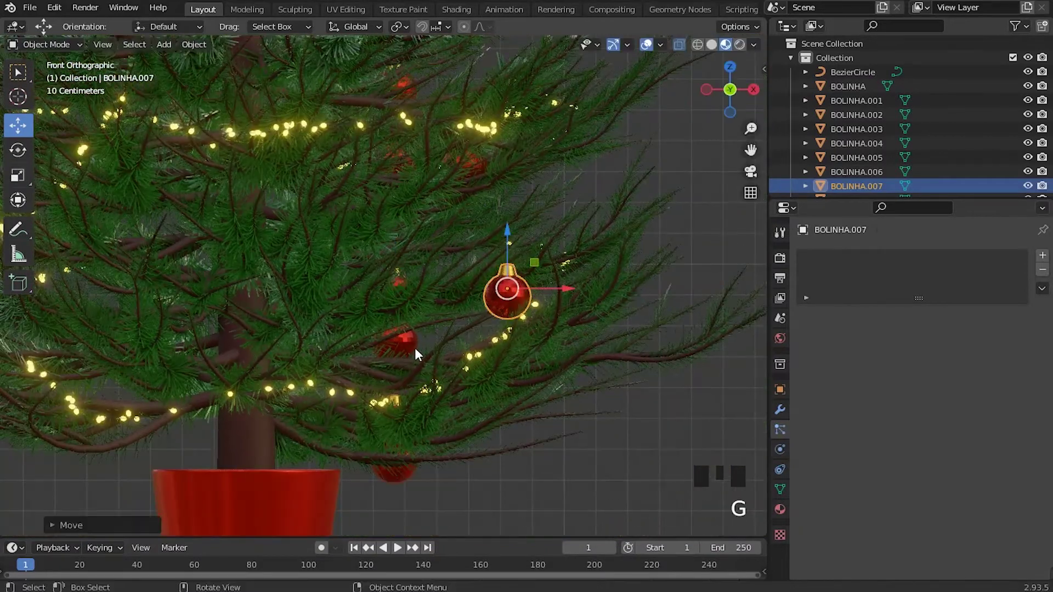
click(417, 347)
key(g)
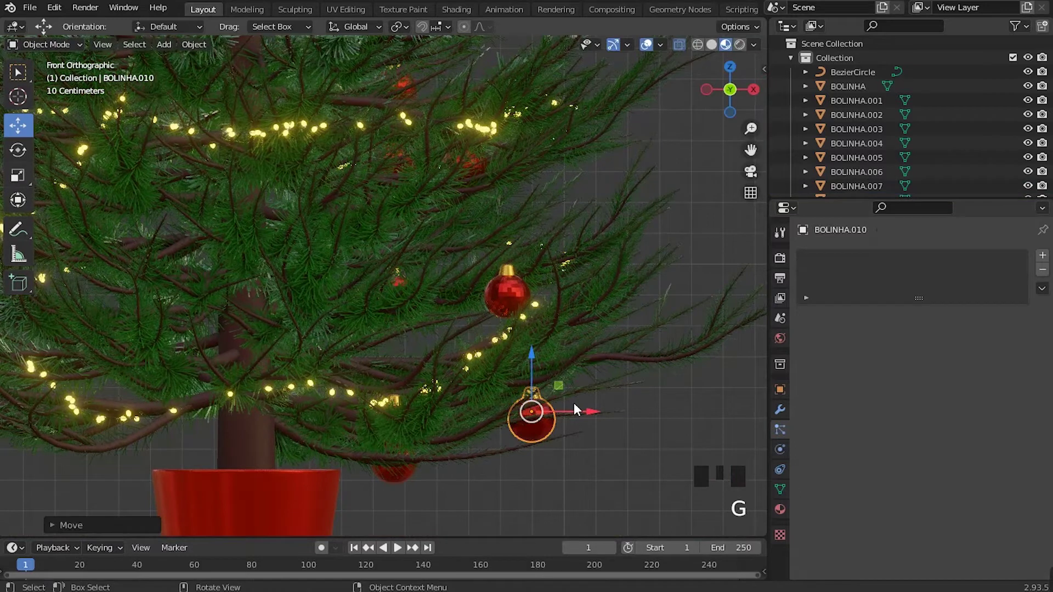
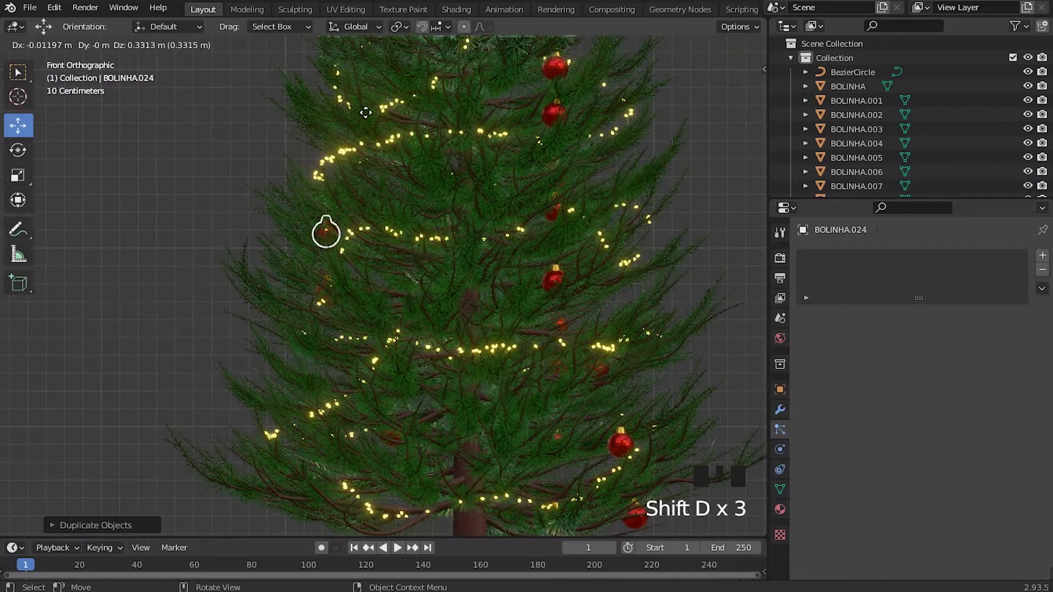
Duplicate baubles onto the left side and up toward the tree top in front view.
middle_click(417, 339)
key(shift+d)
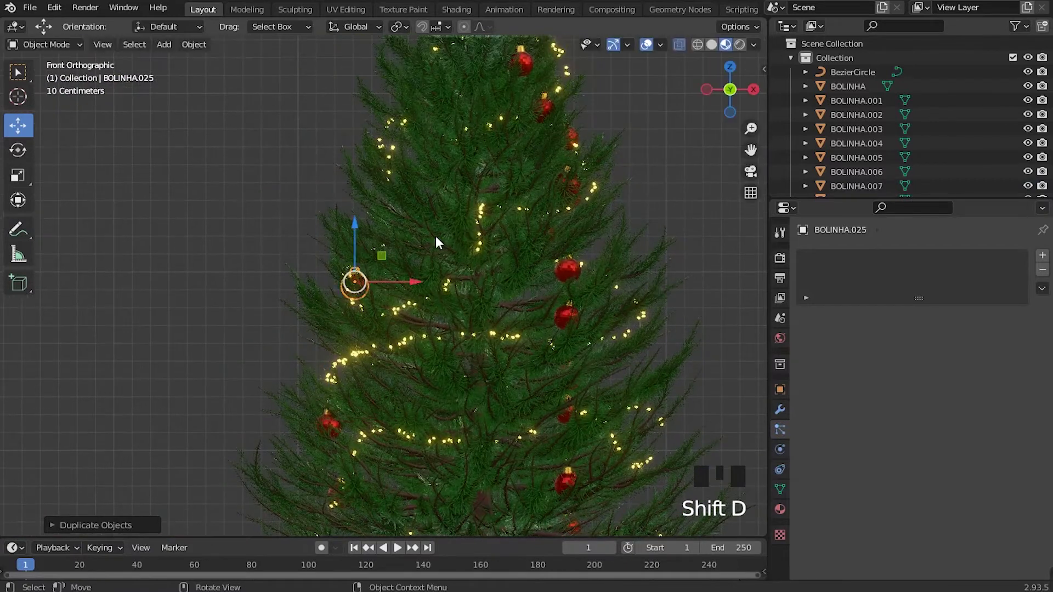
key(shift+d)
middle_click(518, 245)
key(shift+d)
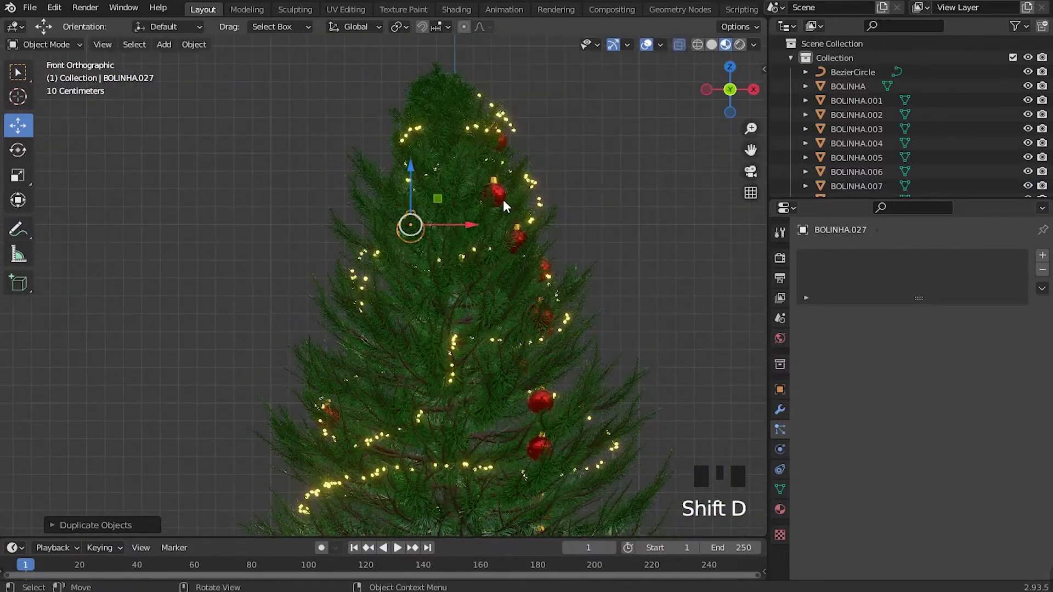
key(shift+d)
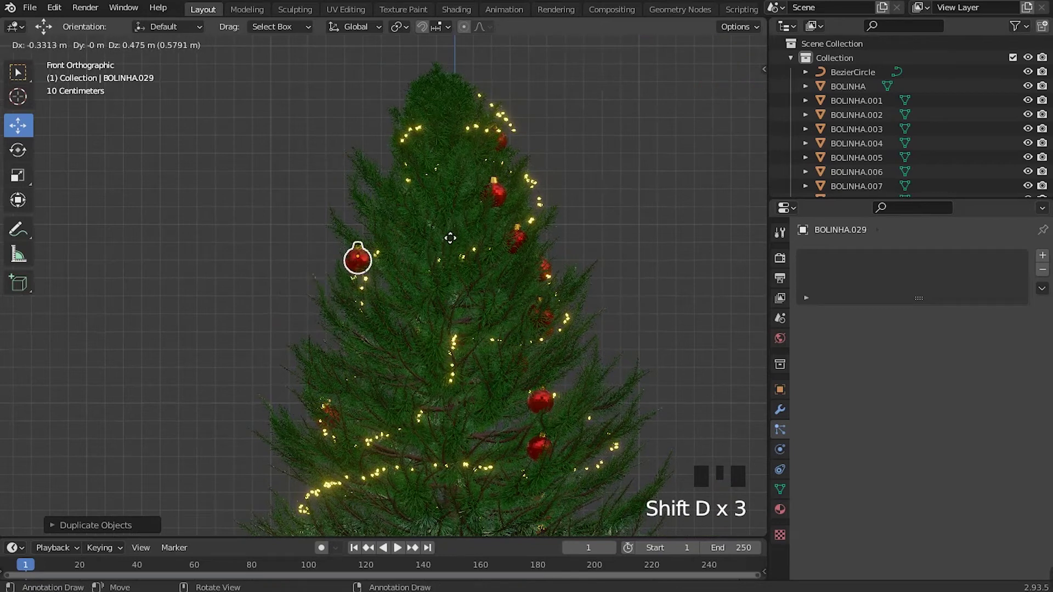
scroll(up, 3)
scroll(down, 3)
Add three more bauble copies and drop each among the mid-height branches.
key(shift+d)
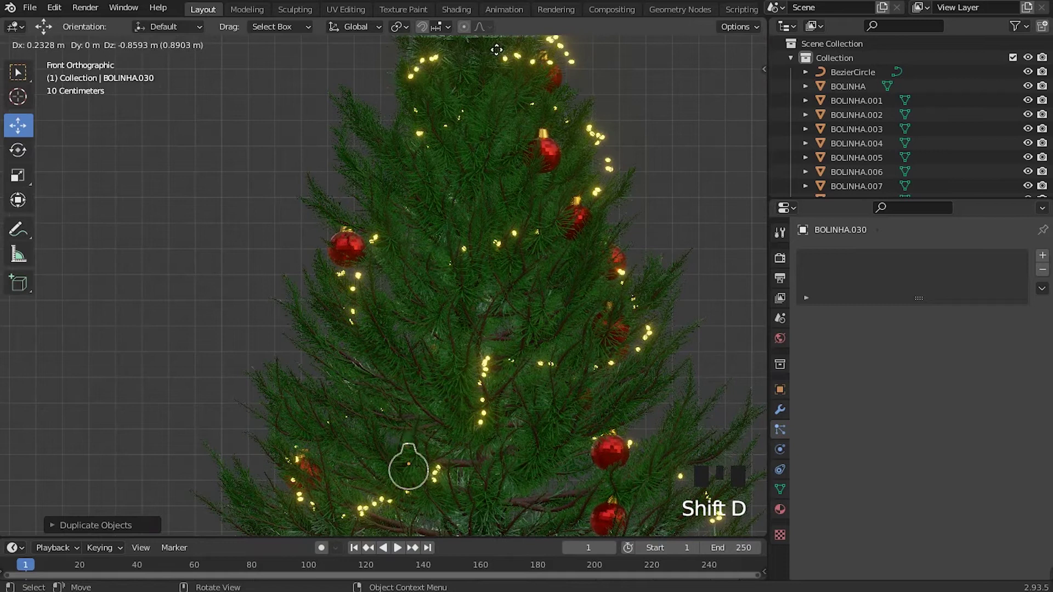
drag(568, 365, 556, 196)
key(shift+d)
scroll(up, 3)
drag(507, 304, 500, 218)
key(shift+d)
middle_click(466, 344)
Spread further bauble copies down the lower branches, ending with one near the trunk.
key(shift+d)
middle_click(385, 320)
key(shift+d)
drag(410, 350, 476, 385)
key(shift+d)
key(shift+d)
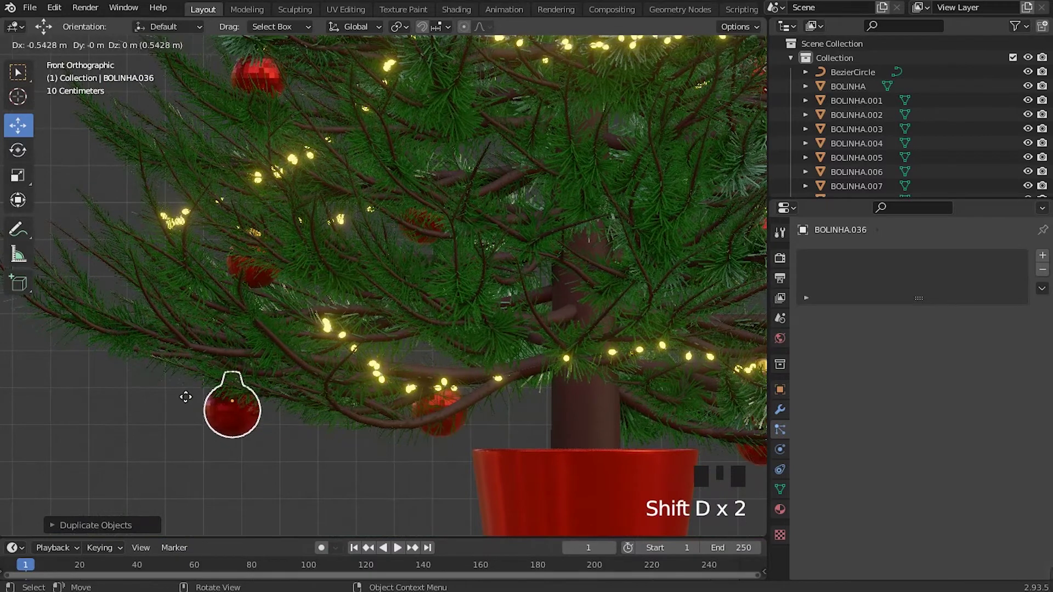
scroll(down, 3)
key(shift+d)
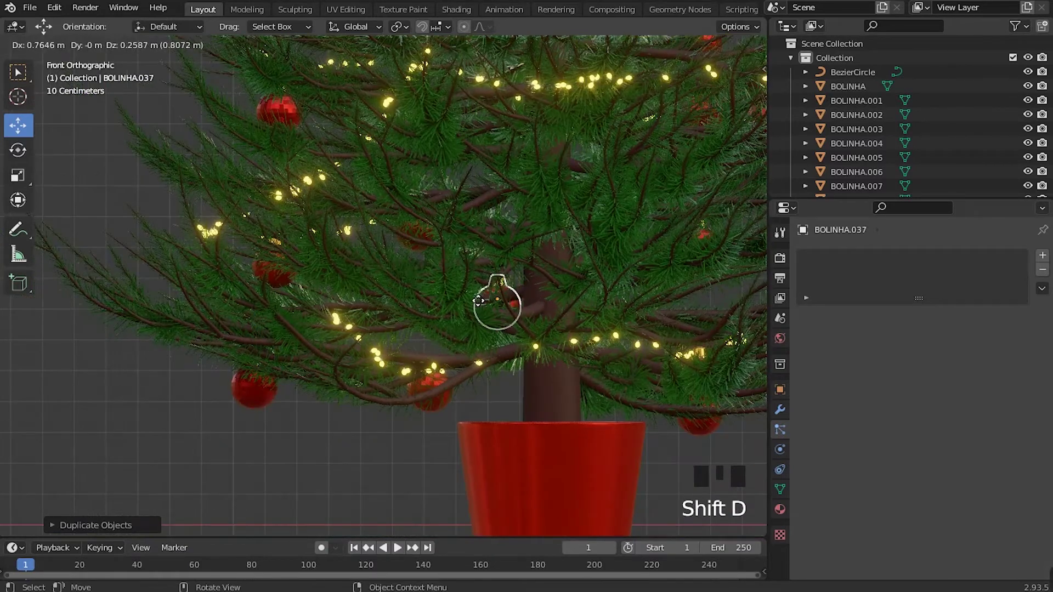
scroll(down, 3)
click(147, 143)
Pick a bauble and place a copy on a branch seen from the right orthographic view.
middle_click(447, 352)
scroll(up, 3)
drag(480, 320, 494, 293)
scroll(down, 3)
drag(417, 387, 500, 429)
scroll(up, 3)
click(582, 432)
scroll(down, 3)
drag(465, 350, 514, 333)
key(KP_3)
drag(497, 257, 490, 396)
Add bauble copies along the side of the tree and slide one onto a lower branch.
key(shift+d)
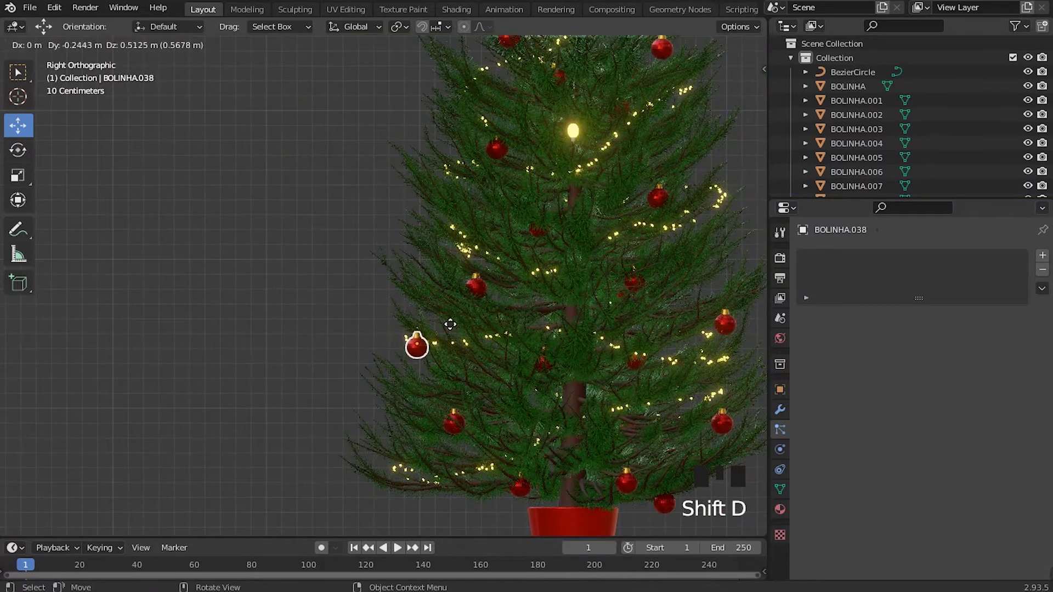
key(KP_1)
scroll(up, 3)
key(g)
drag(501, 416, 502, 457)
scroll(up, 3)
Back on the front, duplicate baubles up onto the upper branches.
key(shift+d)
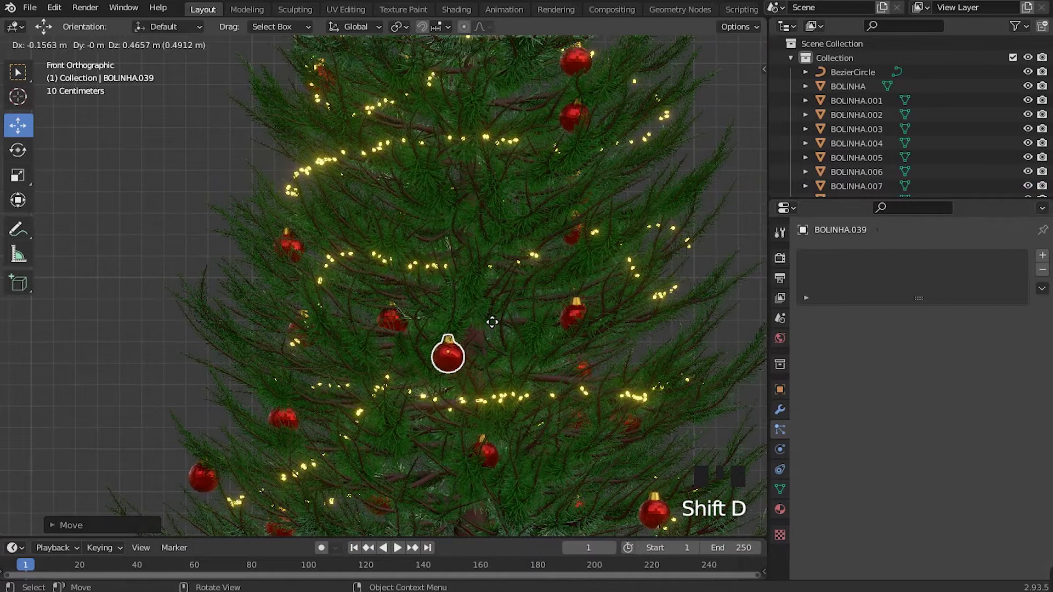
key(shift+d)
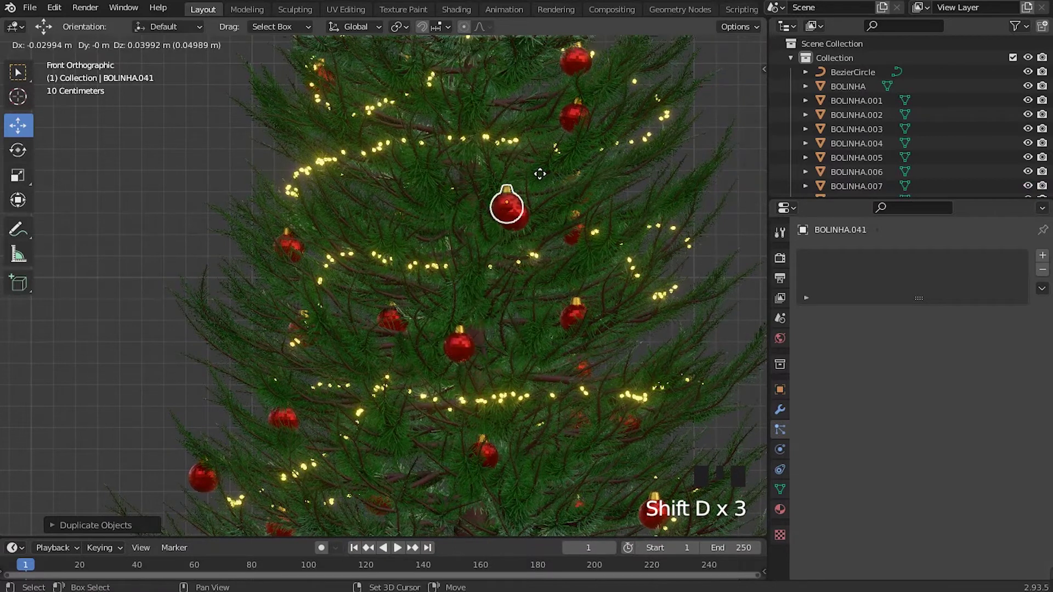
drag(486, 184, 485, 361)
key(shift+d)
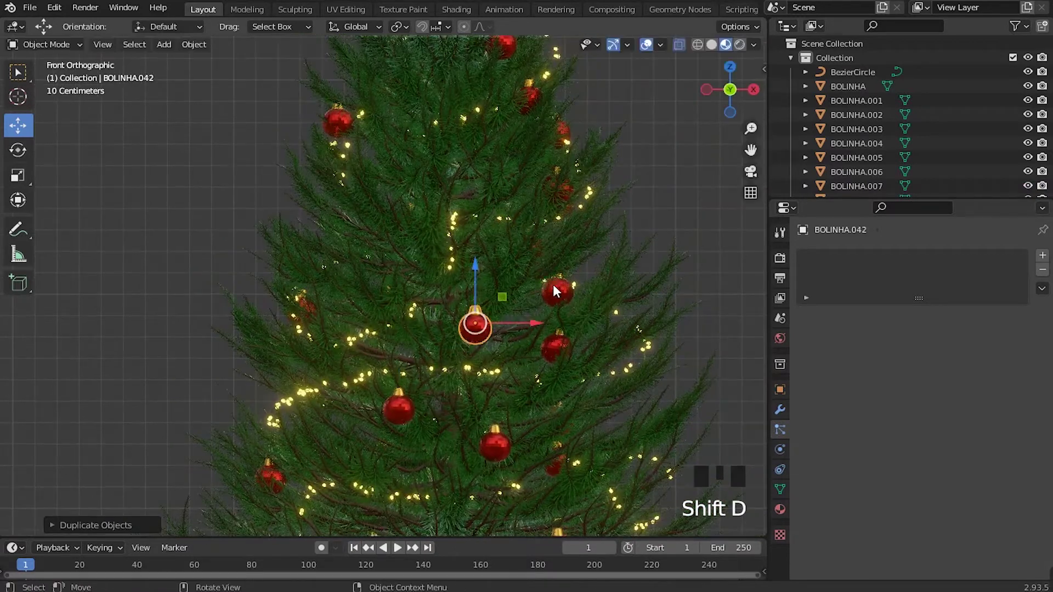
key(shift+d)
drag(504, 280, 504, 285)
Fill the tree's upper right with more bauble copies up to BOLINHA.047.
key(shift+d)
key(shift+d)
drag(585, 219, 579, 329)
key(shift+d)
key(shift+d)
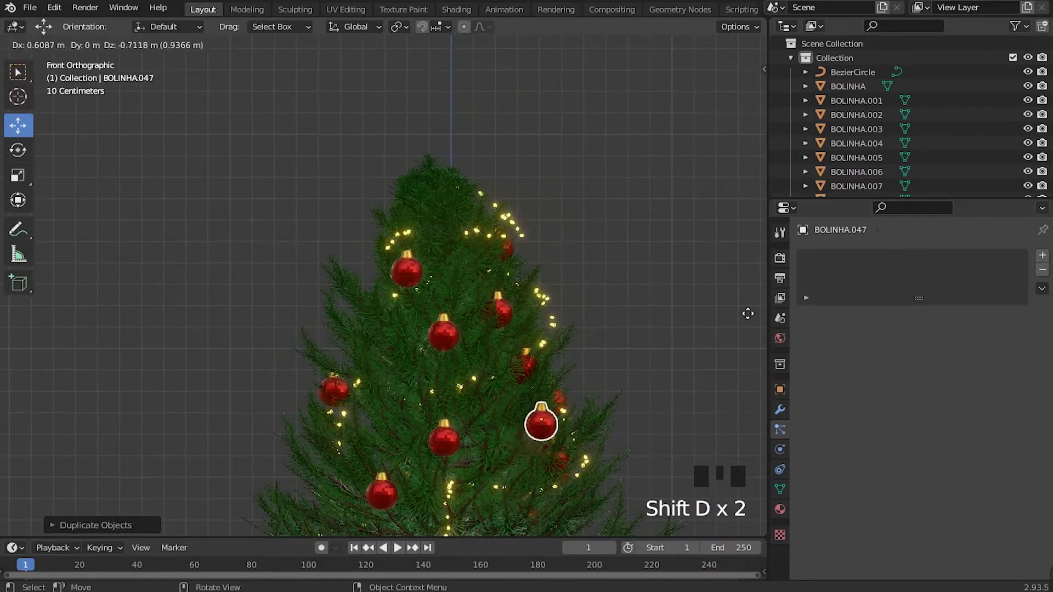
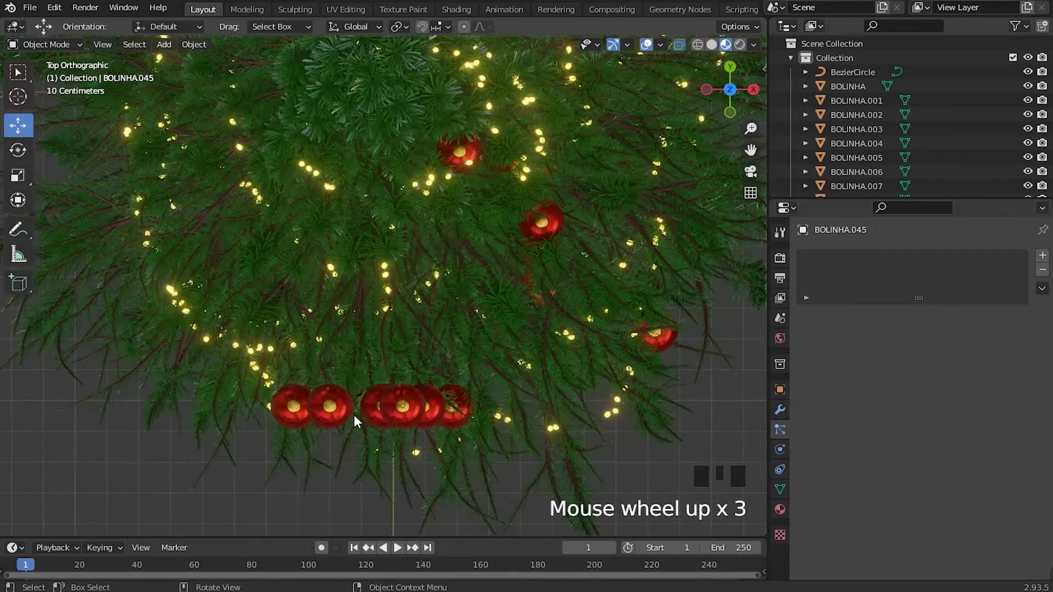
Lift a lower-left bauble up into the branches and slide a second one onto them.
click(337, 412)
drag(332, 370, 335, 324)
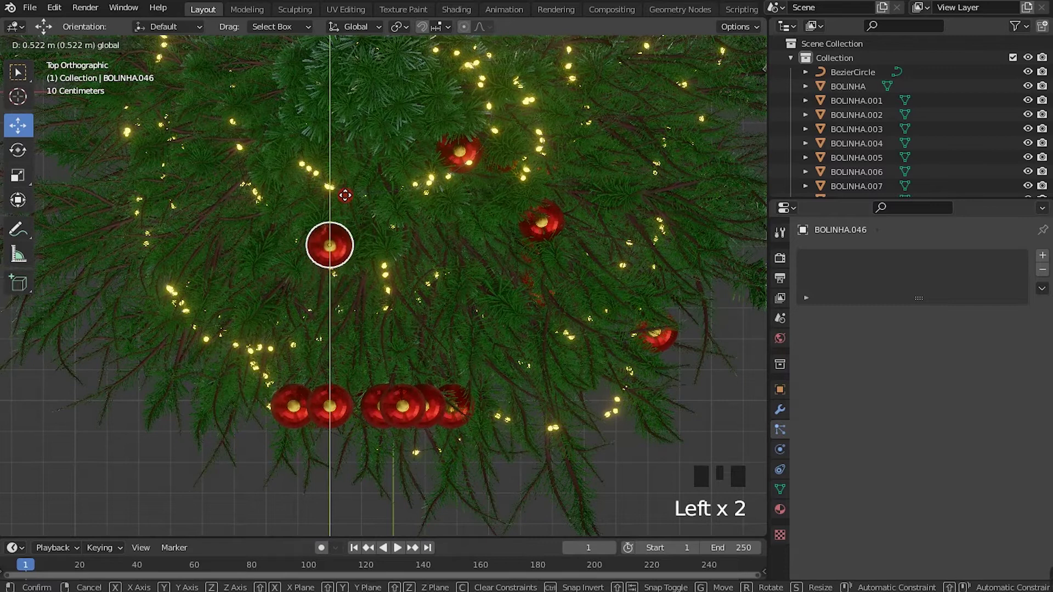
click(392, 413)
click(404, 355)
click(341, 412)
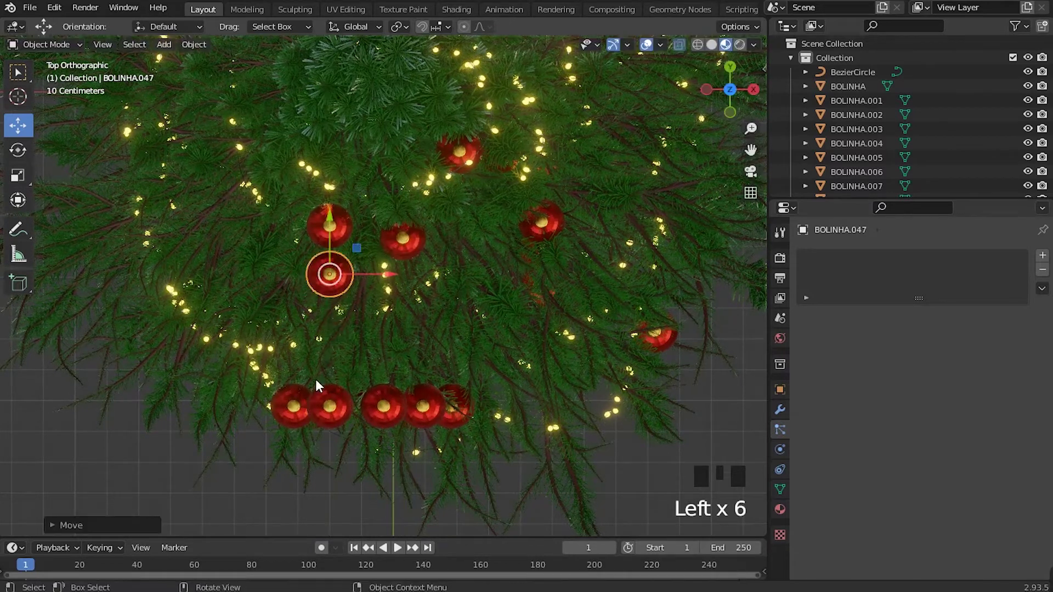
drag(291, 412, 321, 404)
Work along the bottom row of baubles, settling each into its branch.
click(290, 367)
click(330, 415)
click(334, 363)
click(379, 398)
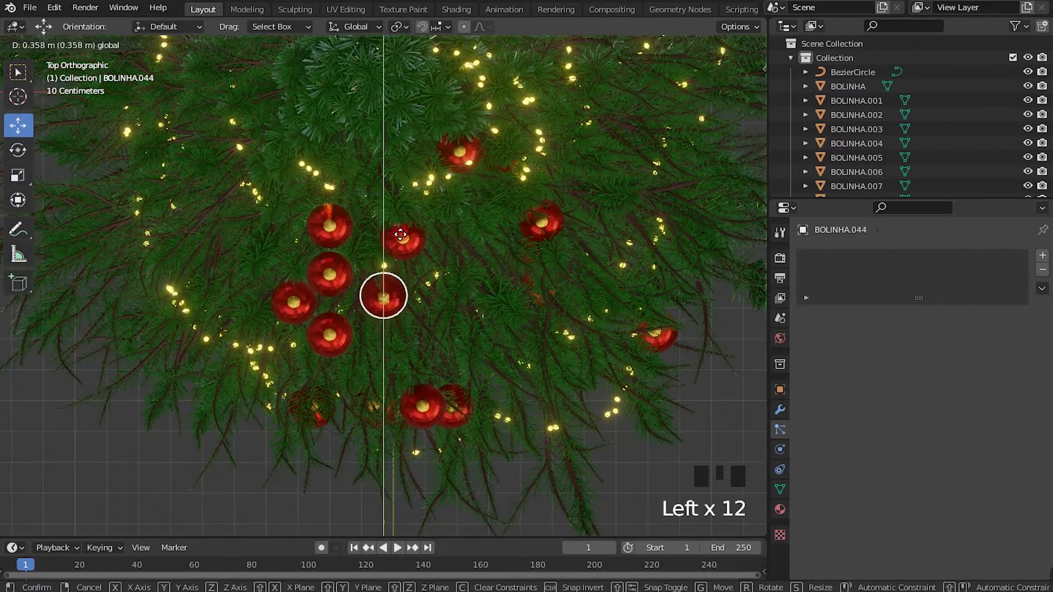
click(431, 409)
click(421, 359)
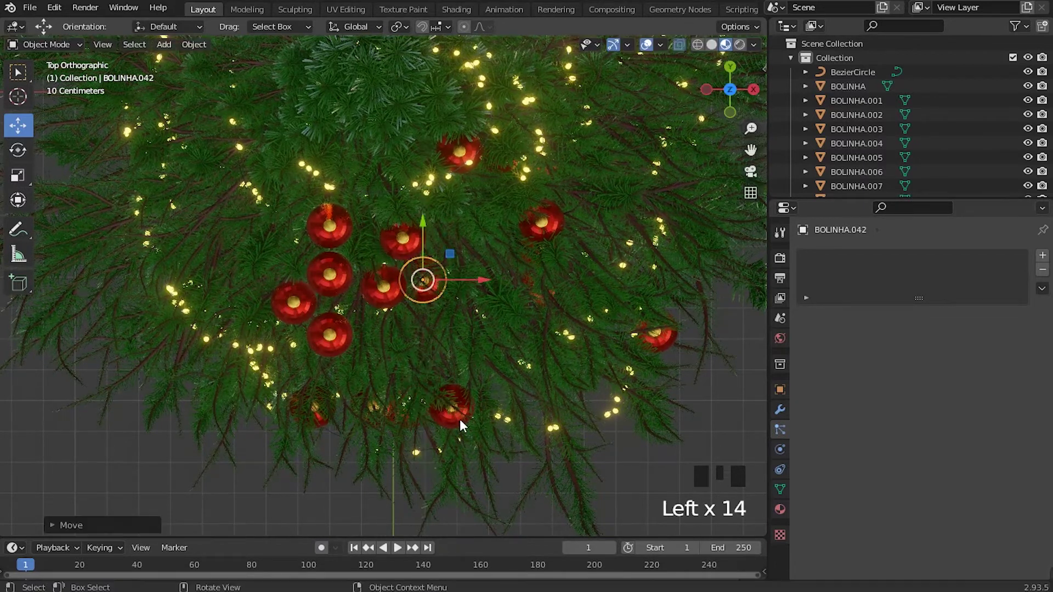
click(462, 429)
click(448, 351)
From the front view, drop a mid-tree bauble lower among the branches.
key(KP_1)
scroll(down, 3)
scroll(up, 3)
drag(425, 353, 407, 385)
click(418, 354)
From the top view, check baubles around the tree and pull one inward toward the centre.
key(KP_7)
click(405, 140)
click(369, 294)
click(351, 242)
click(260, 257)
click(250, 215)
click(251, 146)
drag(362, 276, 341, 256)
click(341, 255)
Select the clustered baubles near the lower left seen from above.
middle_click(352, 281)
click(301, 381)
click(307, 310)
click(371, 444)
click(384, 388)
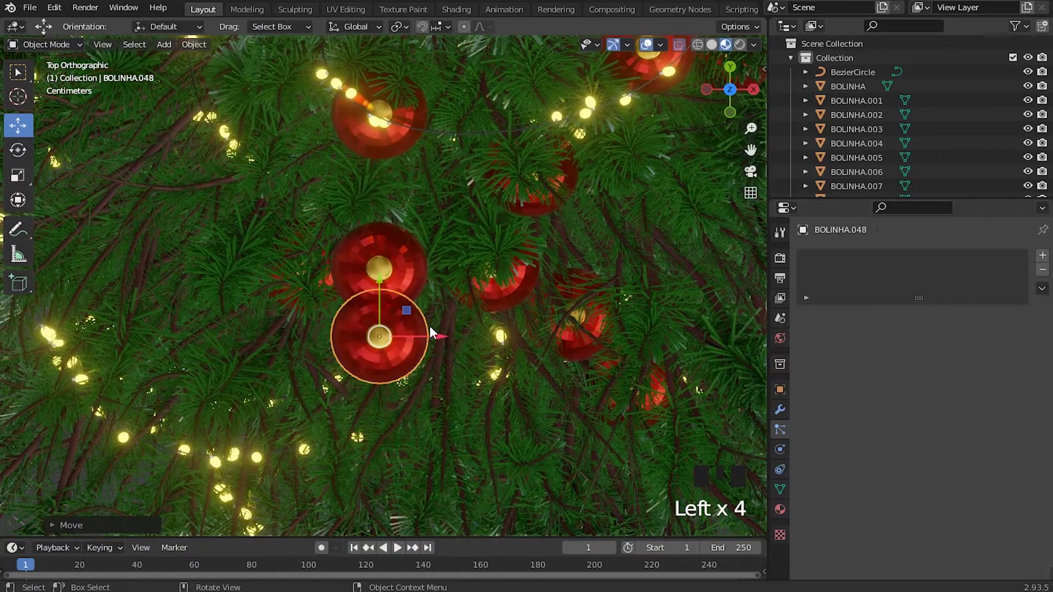
Place the new copy BOLINHA.048 among the upper branches, checking front and top views.
key(KP_1)
scroll(down, 3)
drag(430, 387, 437, 411)
key(KP_7)
scroll(up, 3)
click(451, 288)
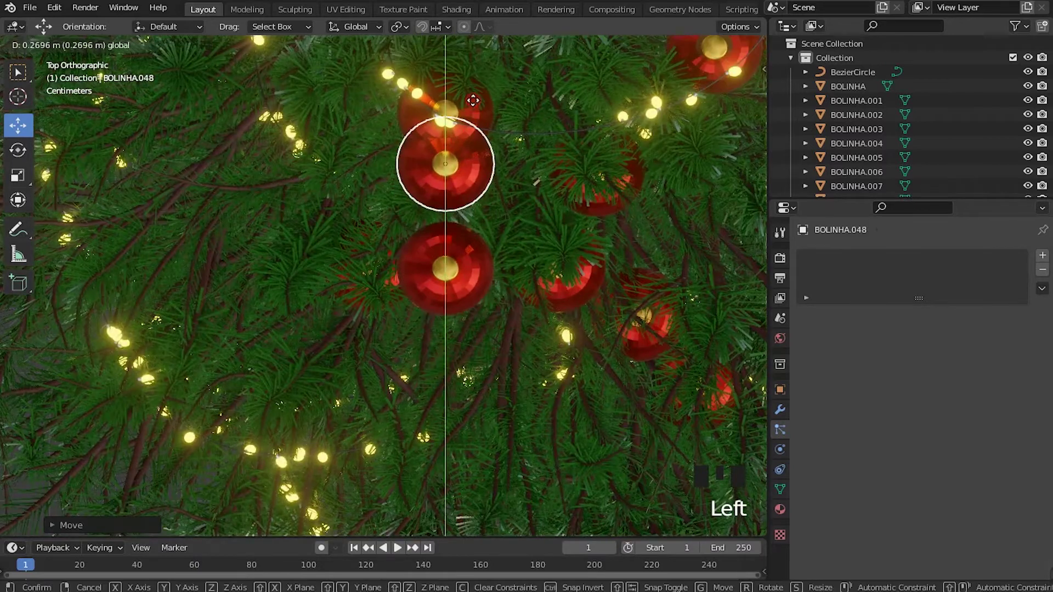
key(KP_1)
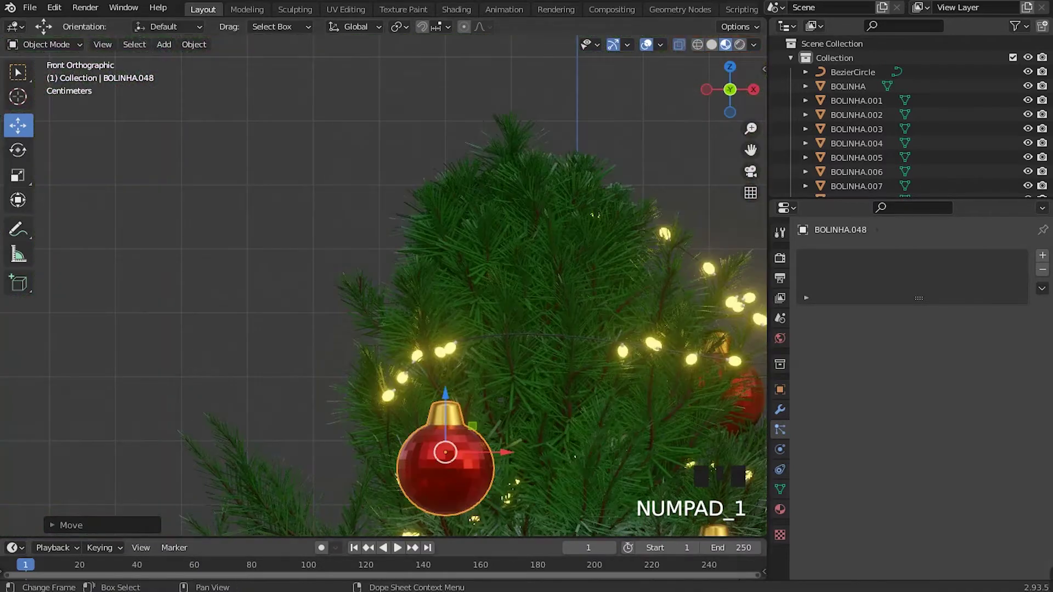
Nudge a red bauble into place among the branches, checking it in top and front views.
scroll(up, 3)
drag(470, 397, 470, 372)
key(KP_7)
drag(419, 390, 414, 346)
scroll(down, 3)
drag(421, 402, 427, 402)
click(426, 402)
click(426, 333)
drag(448, 325, 415, 336)
click(415, 337)
scroll(down, 3)
key(KP_1)
Reposition bauble BOLINHA.043 so it sits on a branch beside the light string.
scroll(up, 3)
key(KP_7)
click(432, 305)
key(KP_1)
scroll(down, 3)
drag(426, 377, 431, 440)
scroll(up, 3)
drag(410, 206, 432, 200)
click(432, 200)
click(423, 224)
key(KP_7)
Lift a bauble hidden under the branches up onto a visible branch.
click(397, 464)
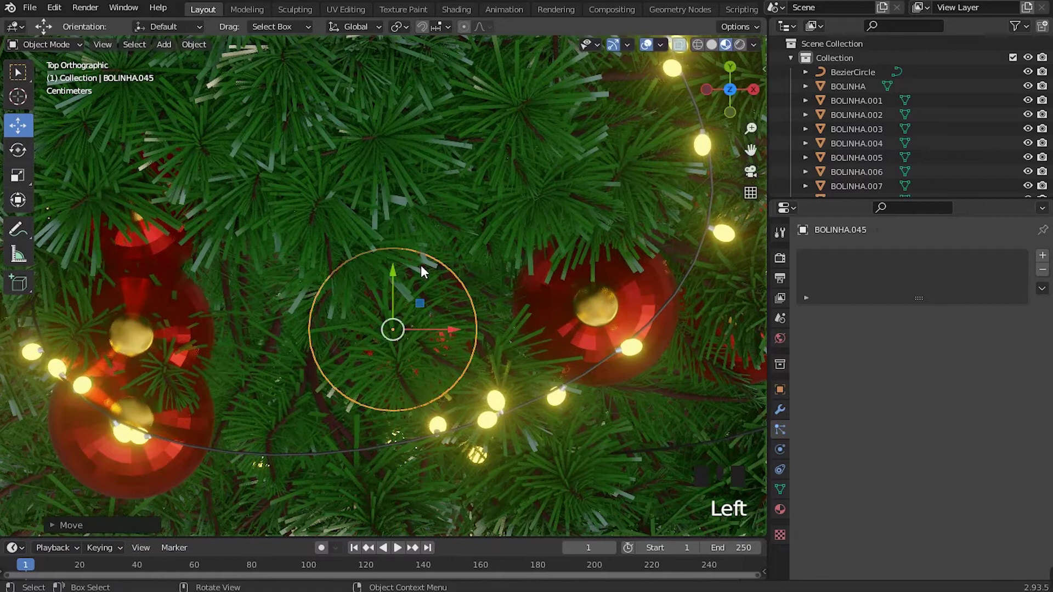
key(KP_1)
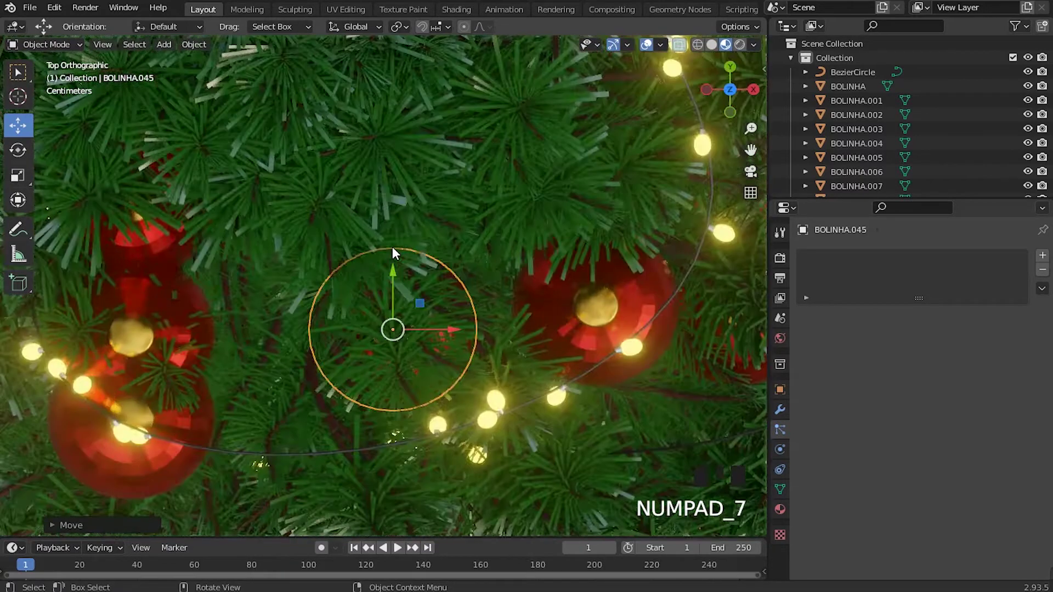
drag(405, 243, 419, 193)
click(418, 193)
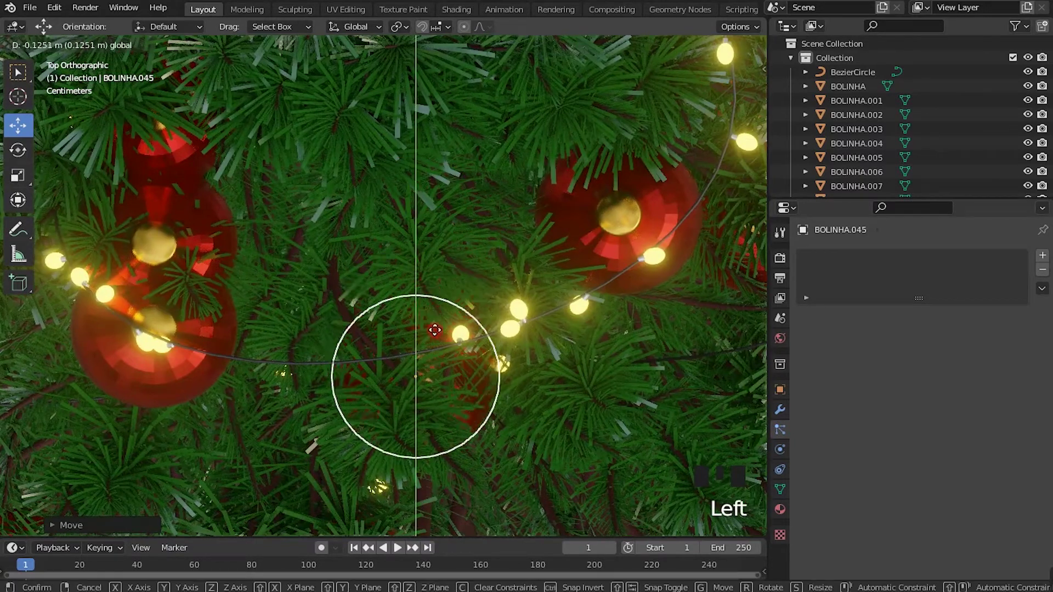
key(KP_1)
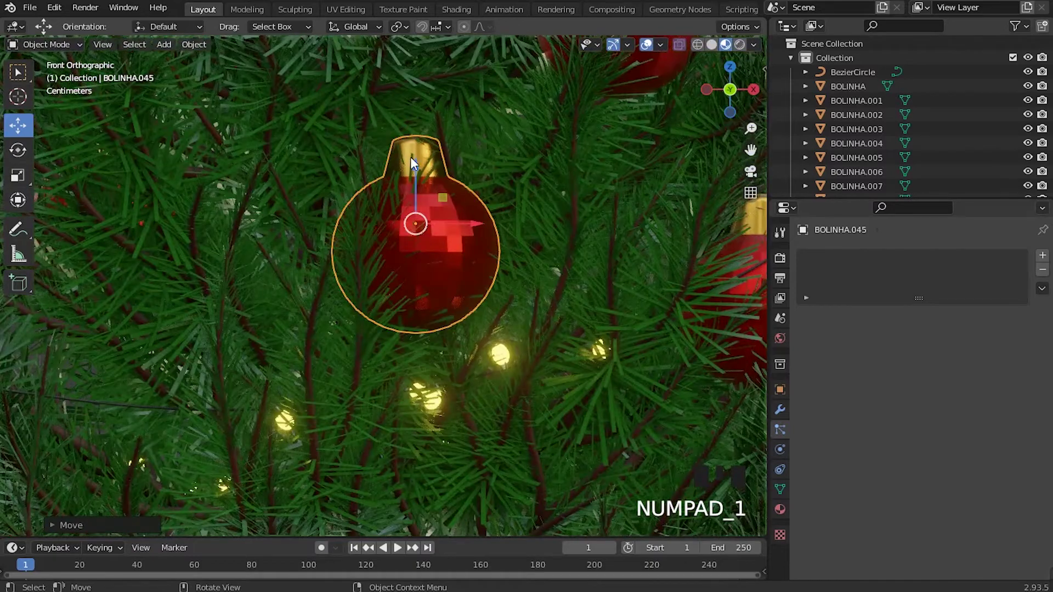
click(419, 177)
scroll(down, 3)
middle_click(497, 289)
scroll(up, 3)
Shift another bauble sideways in top view and confirm its height from the front.
click(361, 226)
key(KP_7)
drag(417, 304, 387, 306)
click(386, 306)
key(KP_1)
scroll(down, 3)
key(alt+a)
middle_click(443, 387)
click(318, 254)
Move bauble BOLINHA.029 across to a new branch and settle it at branch height.
key(KP_7)
drag(372, 288, 400, 346)
scroll(up, 3)
click(382, 330)
key(KP_1)
scroll(down, 3)
click(214, 218)
scroll(up, 3)
drag(438, 371, 419, 377)
scroll(up, 3)
click(401, 398)
Drag baubles down the tree into gaps between light strings and select BOLINHA.039.
middle_click(404, 416)
scroll(down, 3)
drag(468, 188, 449, 227)
scroll(up, 3)
click(366, 258)
scroll(down, 3)
drag(426, 246, 462, 345)
scroll(up, 3)
middle_click(453, 257)
click(379, 310)
Tilt BOLINHA.039 slightly, undo an accidental hide, and start moving it.
key(r)
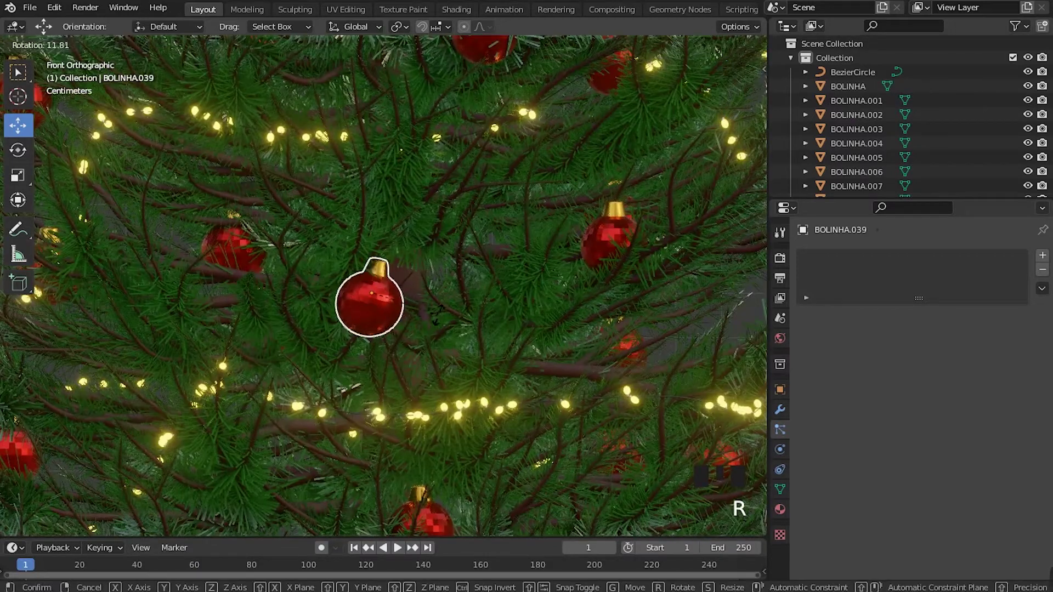
middle_click(490, 319)
scroll(up, 3)
key(h)
key(ctrl+z)
key(g)
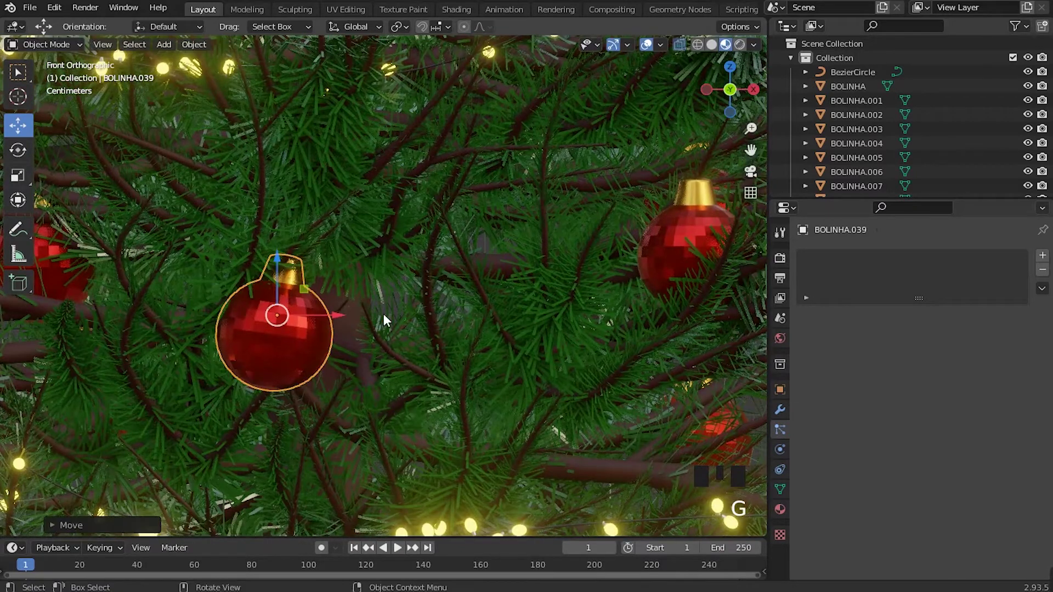
Move the bauble on the left branch down toward the lower left of the tree and rotate it.
click(661, 229)
middle_click(697, 258)
key(r)
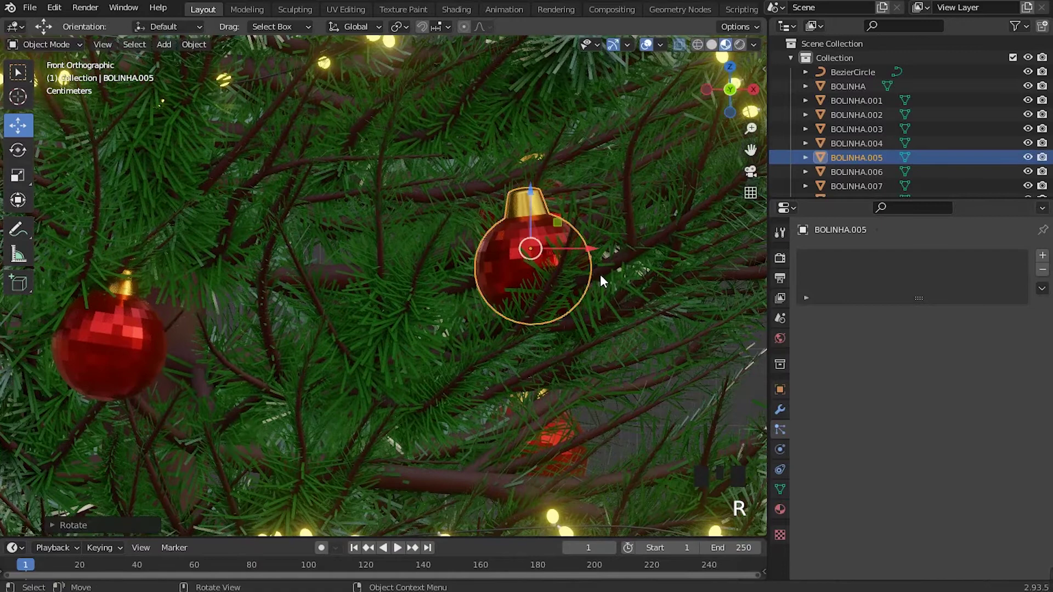
key(g)
scroll(down, 3)
drag(568, 201, 347, 327)
click(346, 327)
key(r)
scroll(down, 3)
middle_click(423, 259)
Drag a bauble from the far left across to a right-hand branch and tilt it.
key(alt+a)
scroll(up, 3)
drag(165, 394, 636, 355)
click(636, 355)
click(626, 346)
key(r)
scroll(down, 3)
click(479, 445)
Pull a lower-right bauble up toward the centre and pick the next bauble in top view.
scroll(down, 3)
drag(570, 401, 488, 300)
scroll(up, 3)
middle_click(487, 269)
scroll(up, 3)
click(387, 290)
drag(348, 367, 353, 387)
key(KP_7)
click(360, 255)
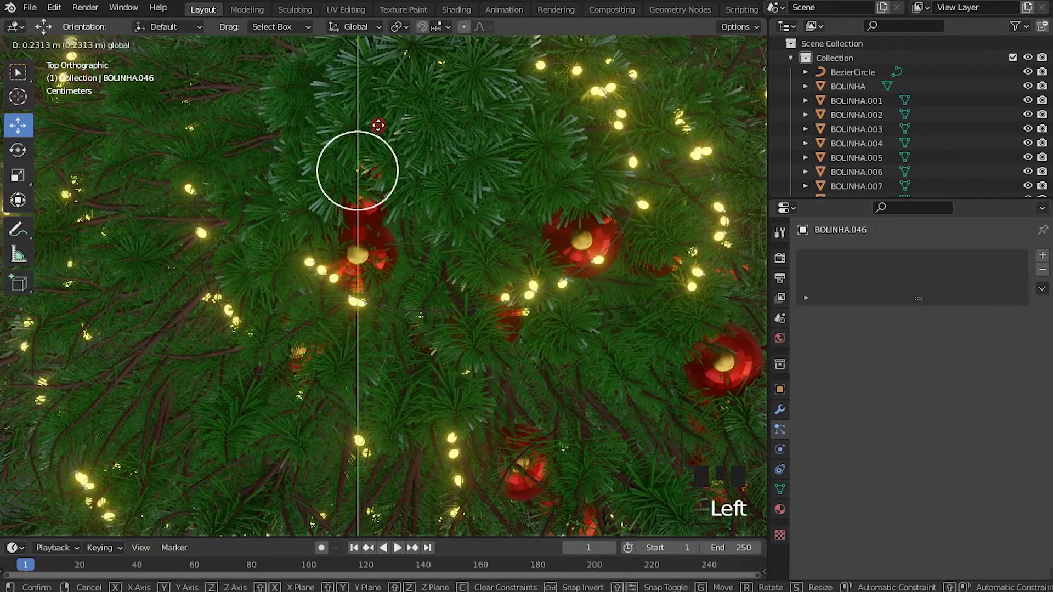
Tilt that bauble on its branch, check it from top and front, then select another one.
key(KP_1)
key(r)
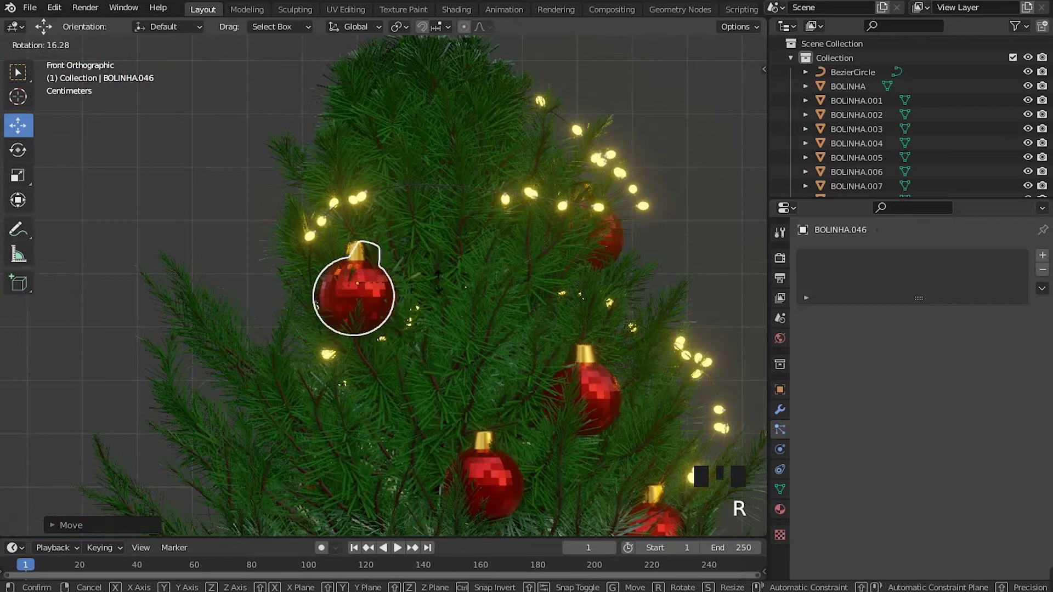
key(KP_7)
scroll(up, 3)
middle_click(471, 290)
click(403, 257)
key(KP_1)
key(alt+a)
scroll(up, 3)
click(432, 315)
scroll(down, 3)
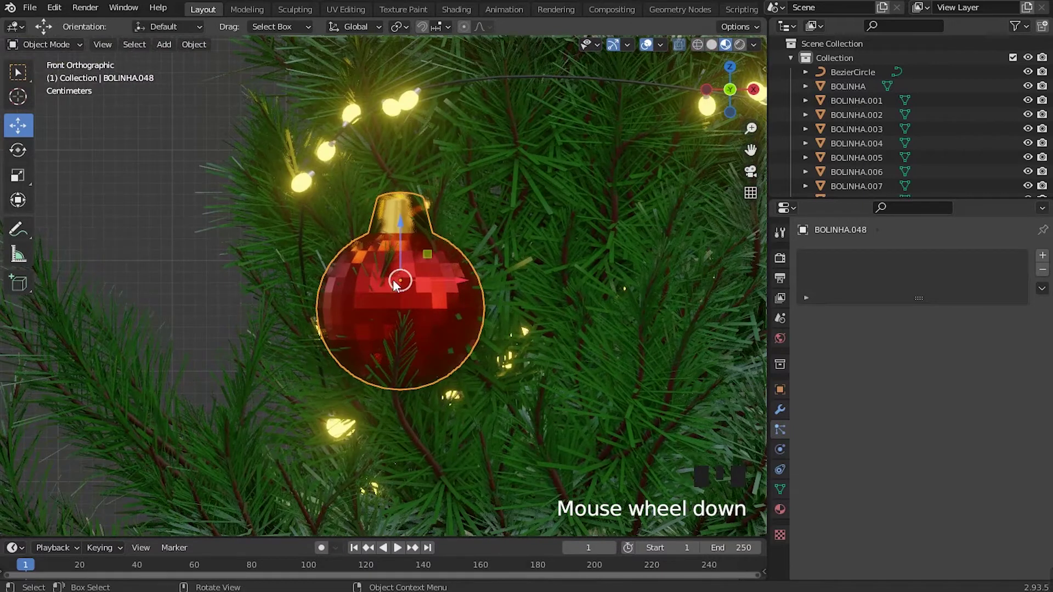
click(458, 285)
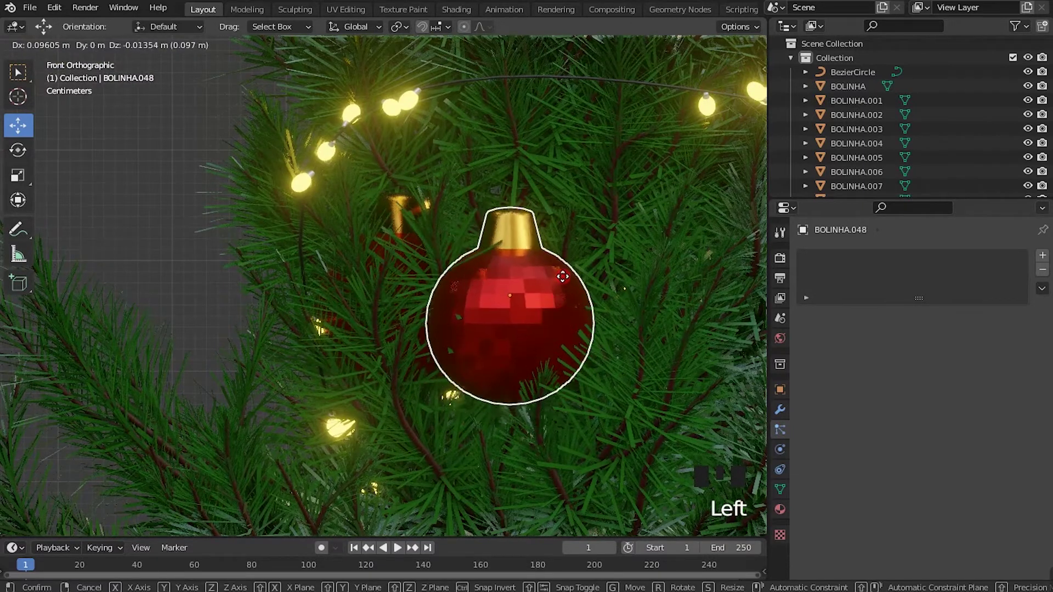
Rotate a bauble chosen in top view and slide it along its branch in front view.
key(KP_7)
middle_click(558, 278)
click(487, 353)
key(r)
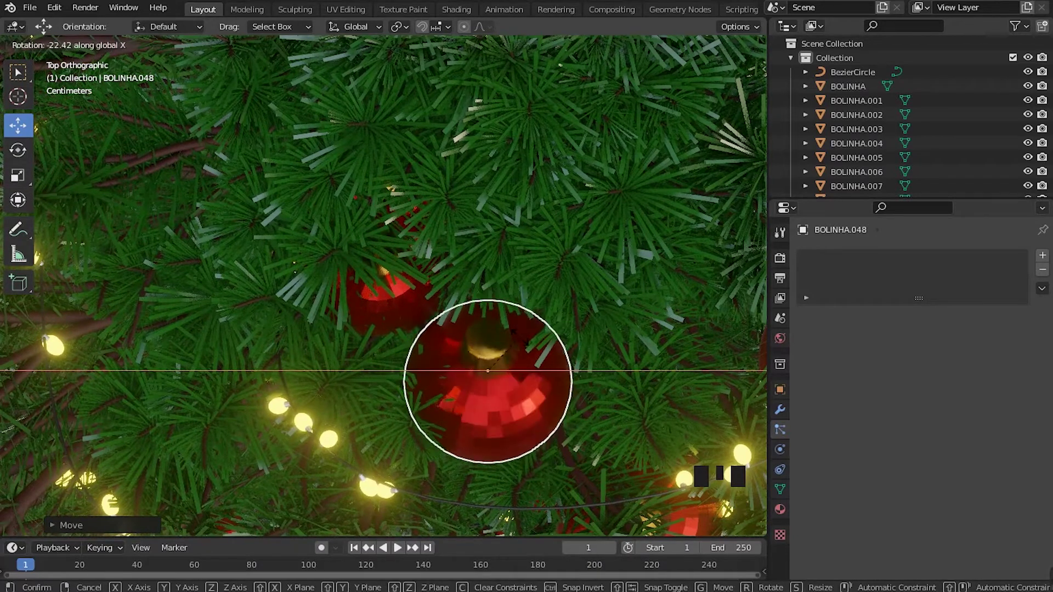
key(KP_1)
key(g)
scroll(down, 3)
drag(425, 302, 460, 286)
Nudge two more baubles upward into gaps between the light strings.
key(alt+a)
scroll(down, 3)
scroll(up, 3)
drag(457, 277, 489, 251)
scroll(up, 3)
click(436, 330)
drag(436, 346, 417, 303)
click(417, 304)
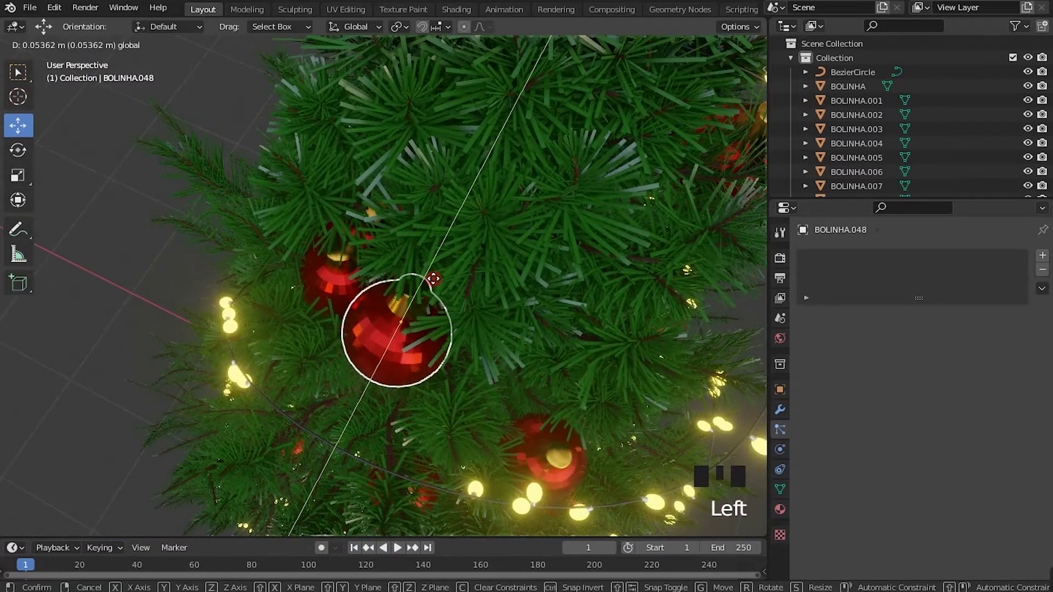
key(alt+a)
Raise BOLINHA.048 so it sits high on the tree near the top branches.
key(KP_1)
scroll(down, 3)
scroll(up, 3)
drag(408, 338, 399, 227)
click(399, 227)
key(g)
key(alt+a)
click(408, 202)
Duplicate a bauble as BOLINHA.049, move it onto a left branch and begin rotating it sideways.
key(shift+d)
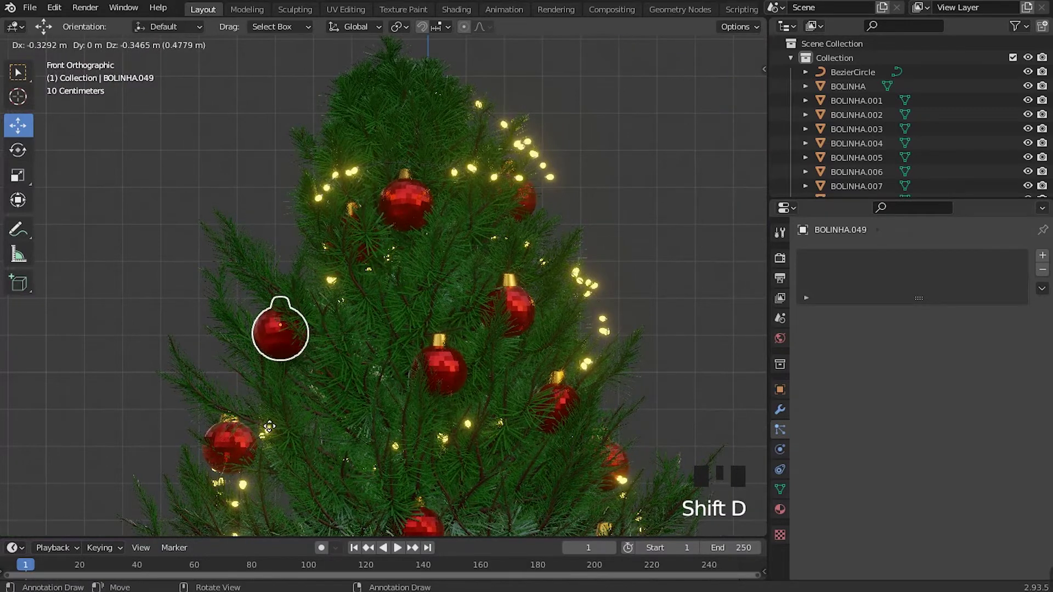
key(alt+a)
scroll(up, 3)
drag(378, 336, 316, 286)
drag(316, 286, 431, 276)
key(r)
key(r)
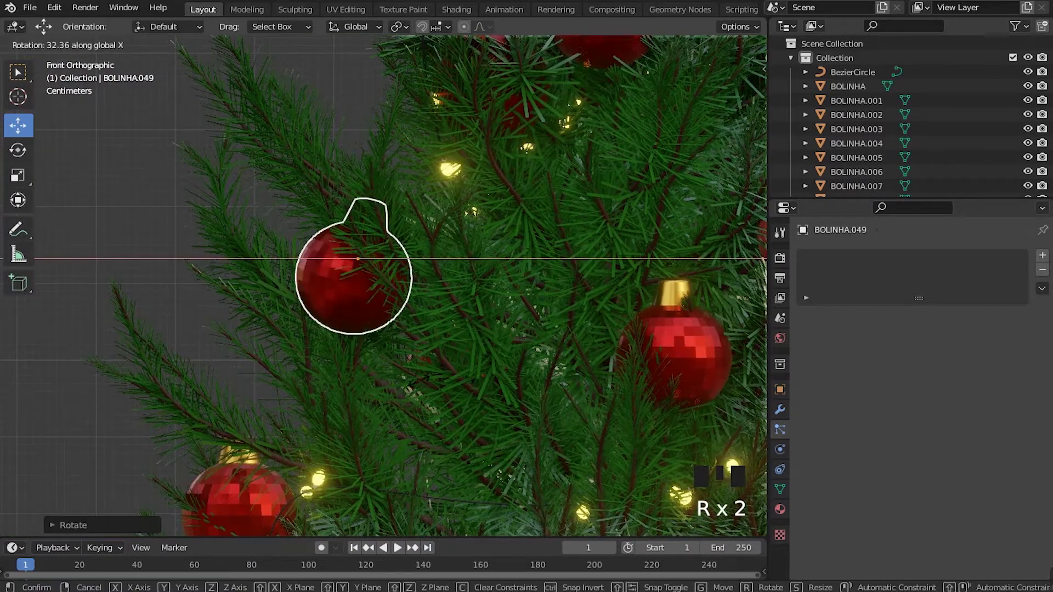
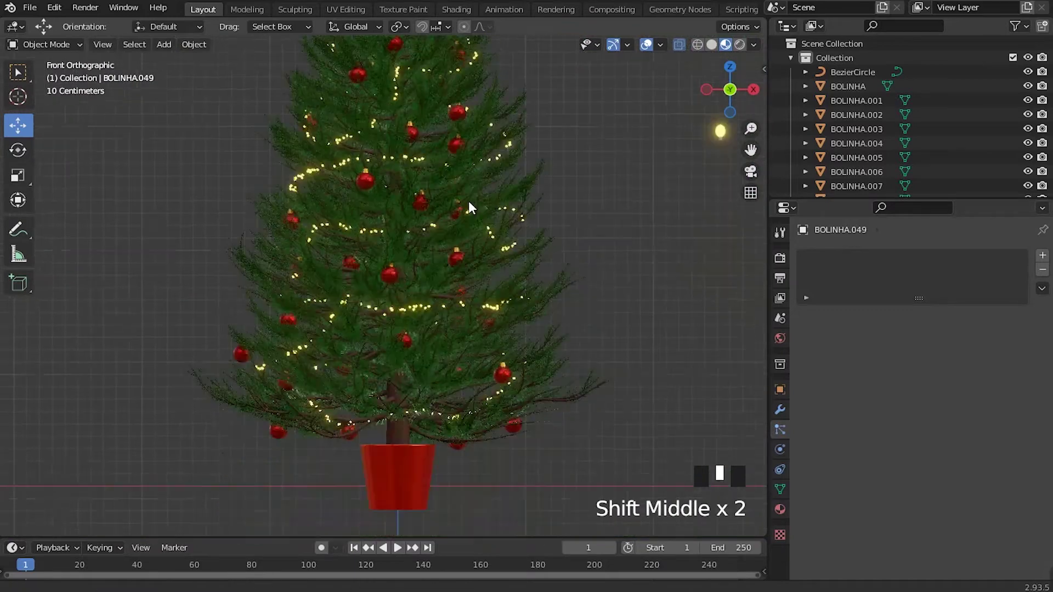
Zoom in among the branches and select the LED light string curve.
scroll(up, 3)
drag(439, 420, 453, 345)
scroll(up, 3)
scroll(up, 3)
click(244, 341)
click(244, 340)
scroll(up, 3)
click(90, 396)
click(91, 395)
scroll(down, 3)
drag(444, 238, 467, 287)
scroll(up, 3)
Enter Edit Mode on the LED string and select a control point at a bend.
key(Tab)
click(313, 220)
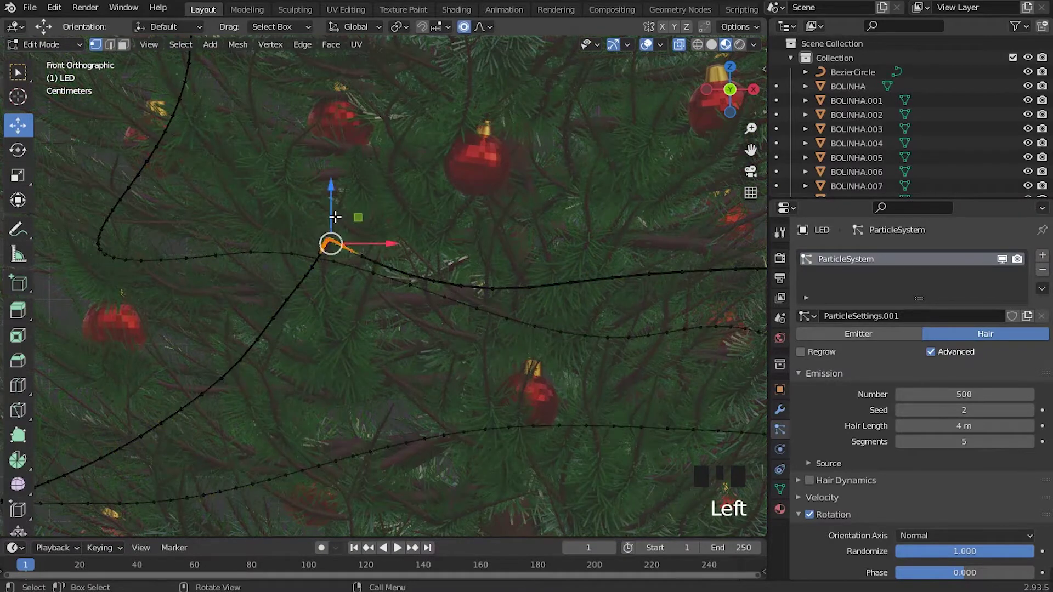